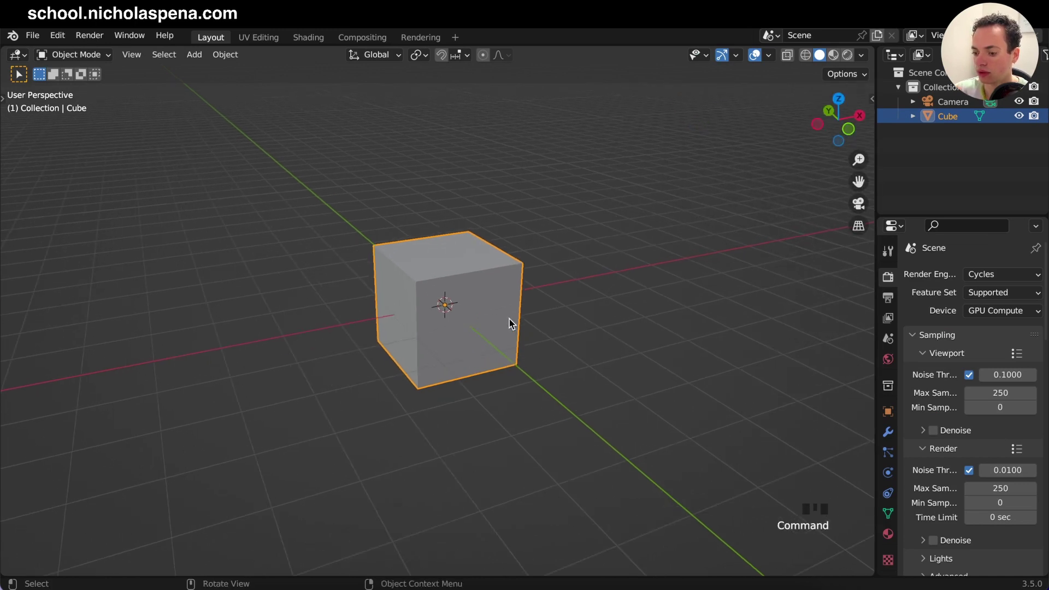
- Delete the default cube, leaving only the camera in the scene
{"action": "key", "text": "x"}
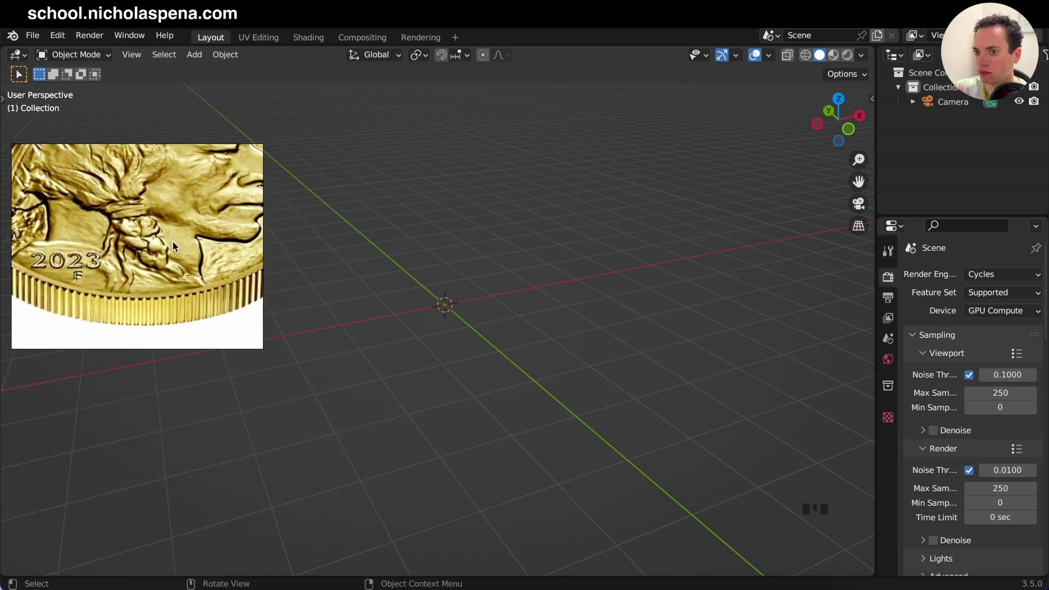
- Add a plane and scale it from top view into a long, narrow rectangular strip
{"action": "left_click", "coordinate": [550, 322]}
{"action": "key", "text": "shift+a"}
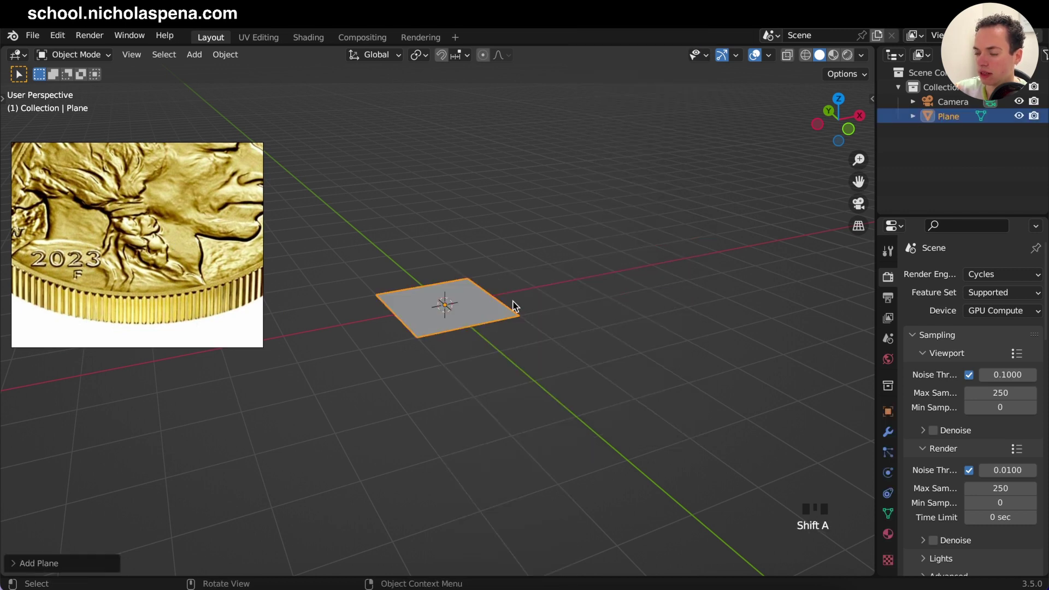
{"action": "key", "text": "KP_7"}
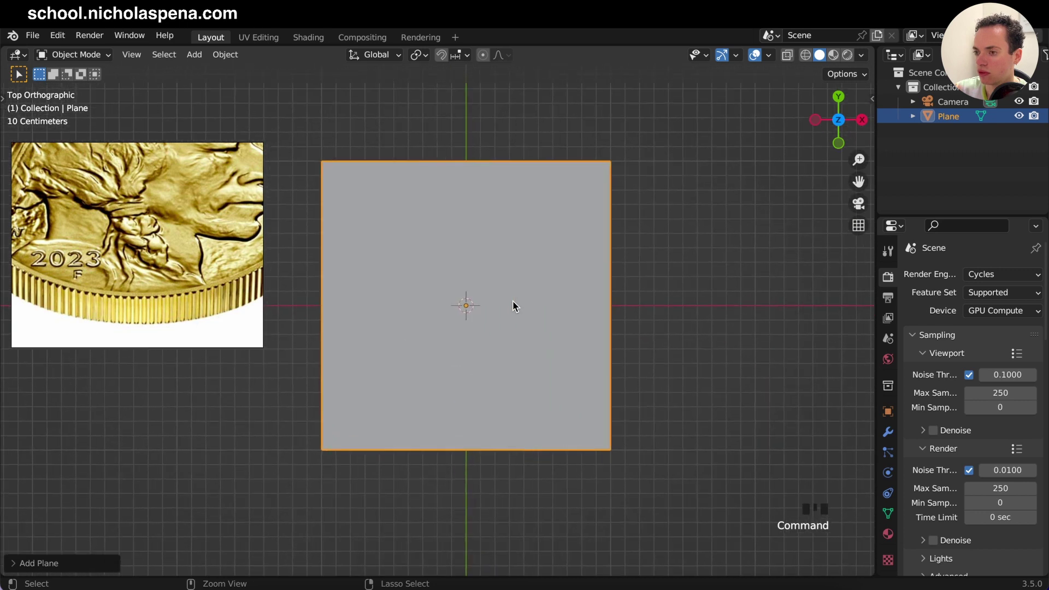
{"action": "key", "text": "s"}
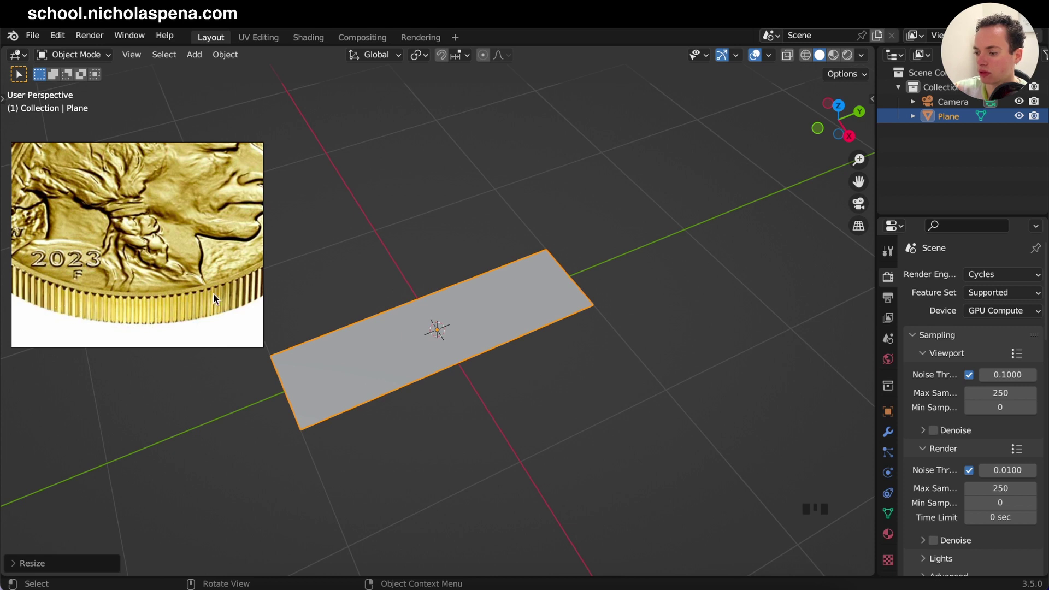
{"action": "key", "text": "KP_0"}
{"action": "key", "text": "KP_7"}
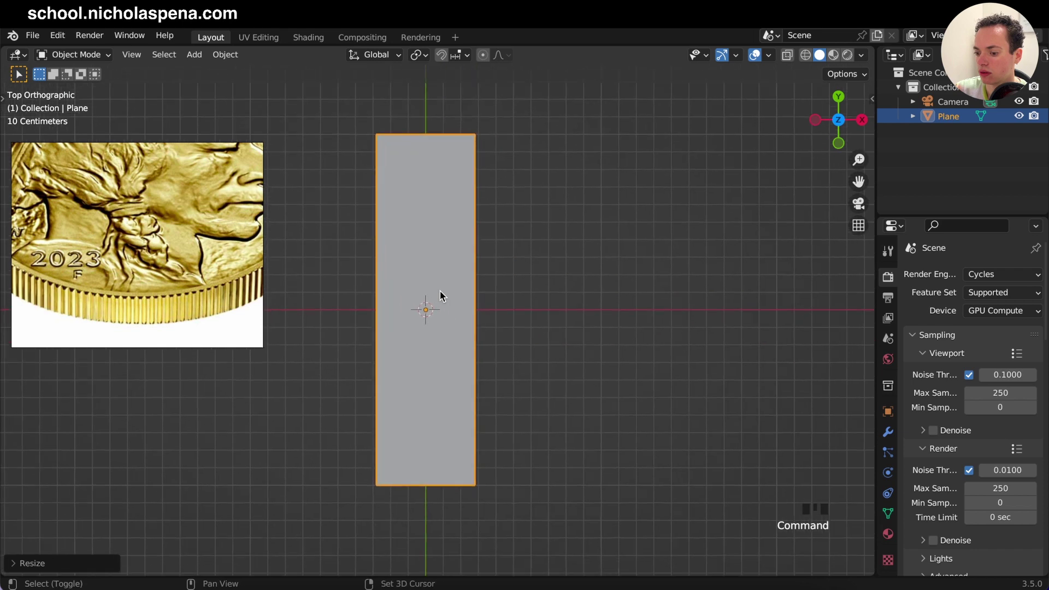
{"action": "key", "text": "s"}
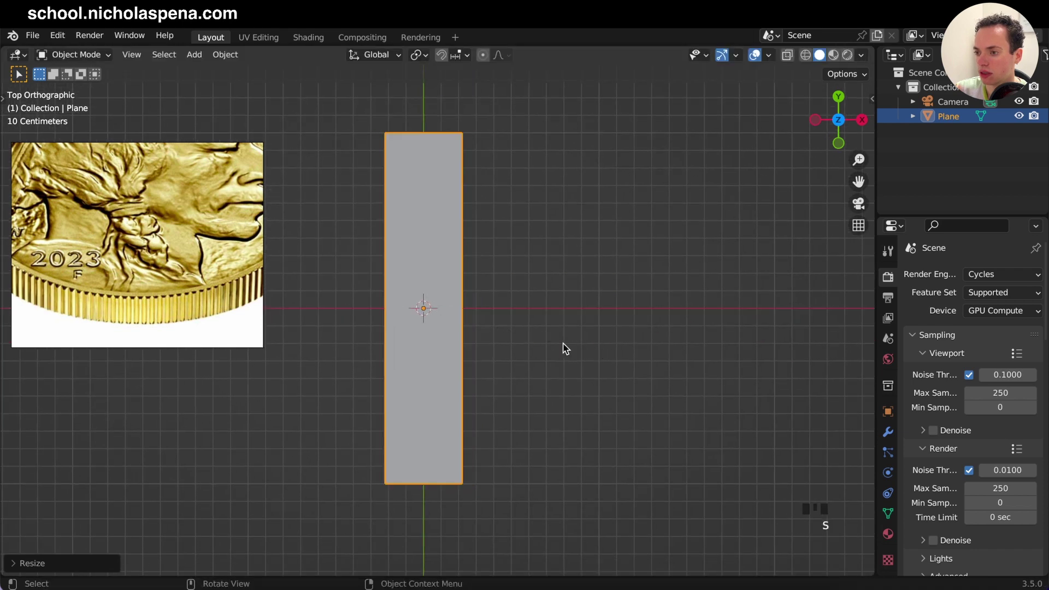
- Apply the strip's scale and enter Edit Mode on its mesh
{"action": "left_click", "coordinate": [441, 275]}
{"action": "key", "text": "Tab"}
{"action": "key", "text": "Tab"}
{"action": "key", "text": "a"}
{"action": "key", "text": "Tab"}
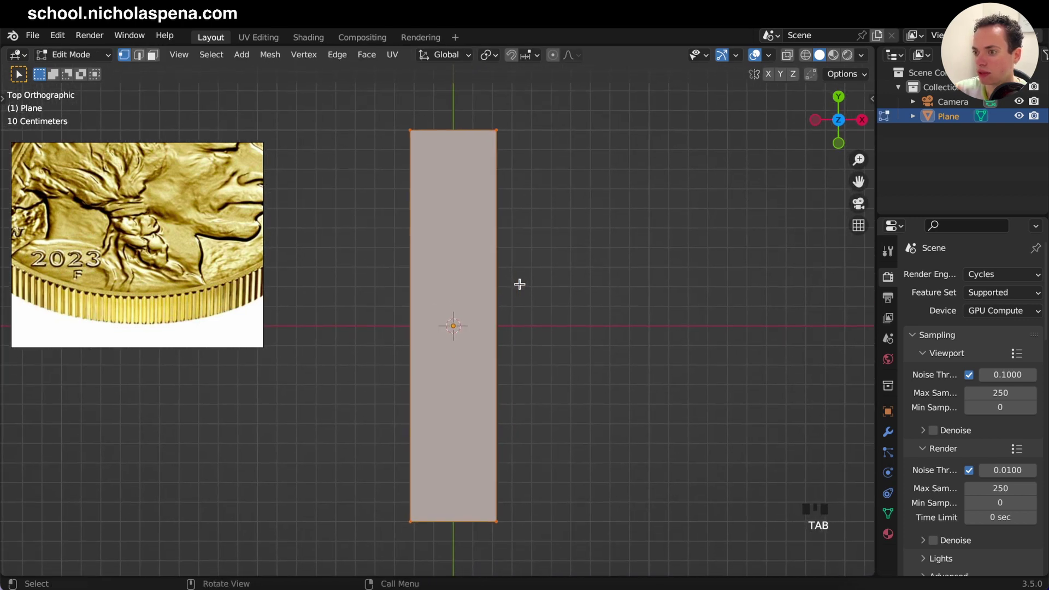
- Loop-cut the strip into 19 equal crosswise segments and switch to face select
{"action": "key", "text": "ctrl+r"}
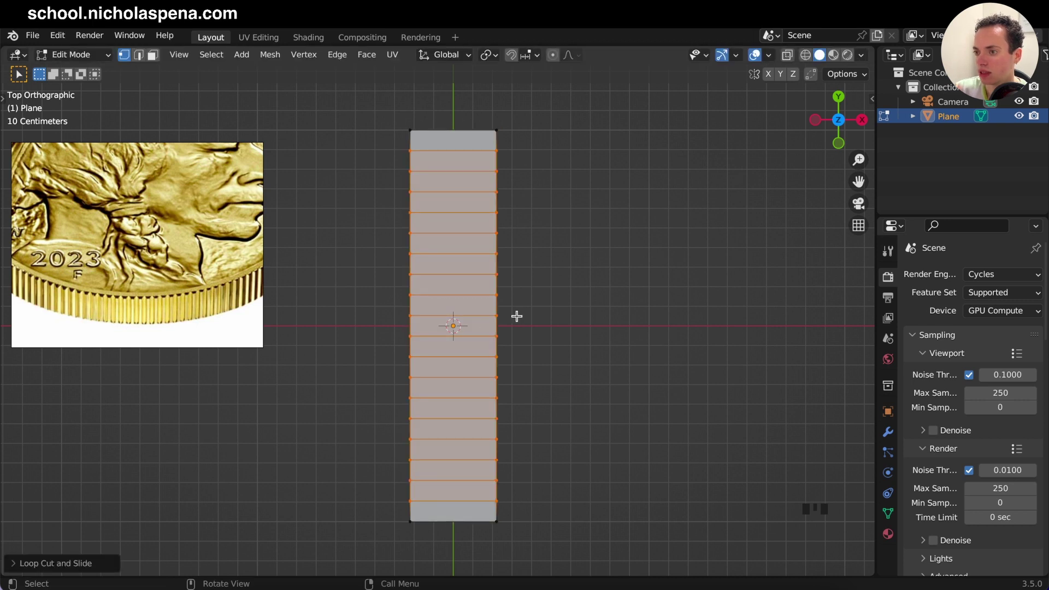
{"action": "key", "text": "a"}
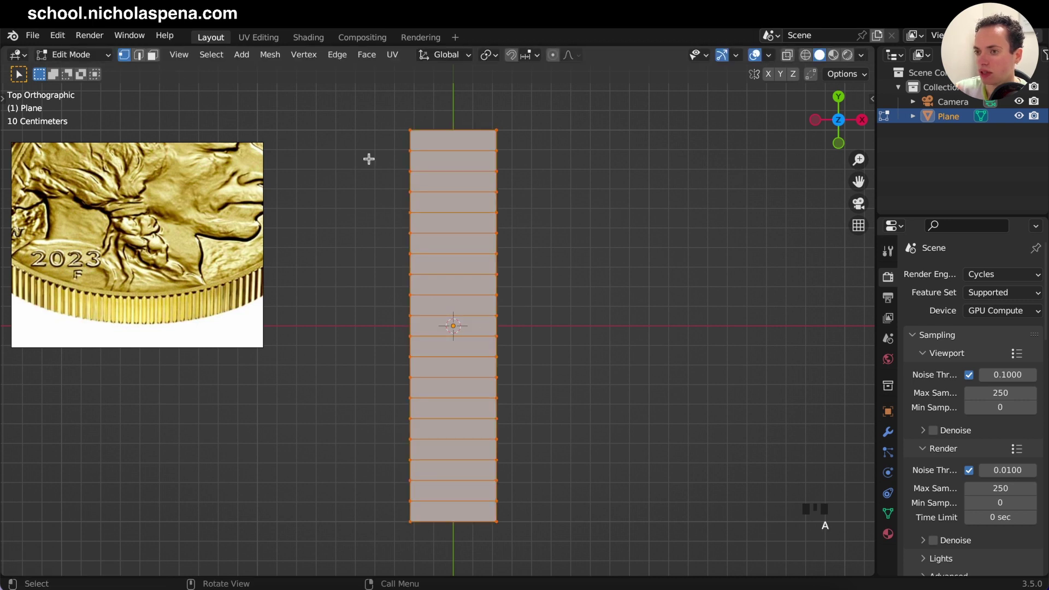
{"action": "left_click_drag", "start_coordinate": [155, 57], "coordinate": [144, 250]}
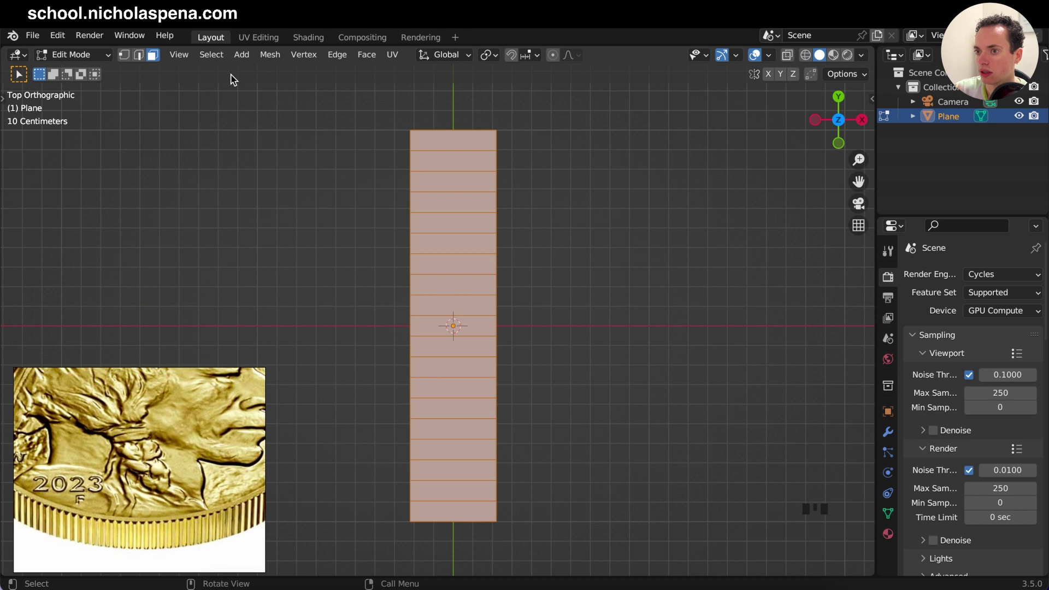
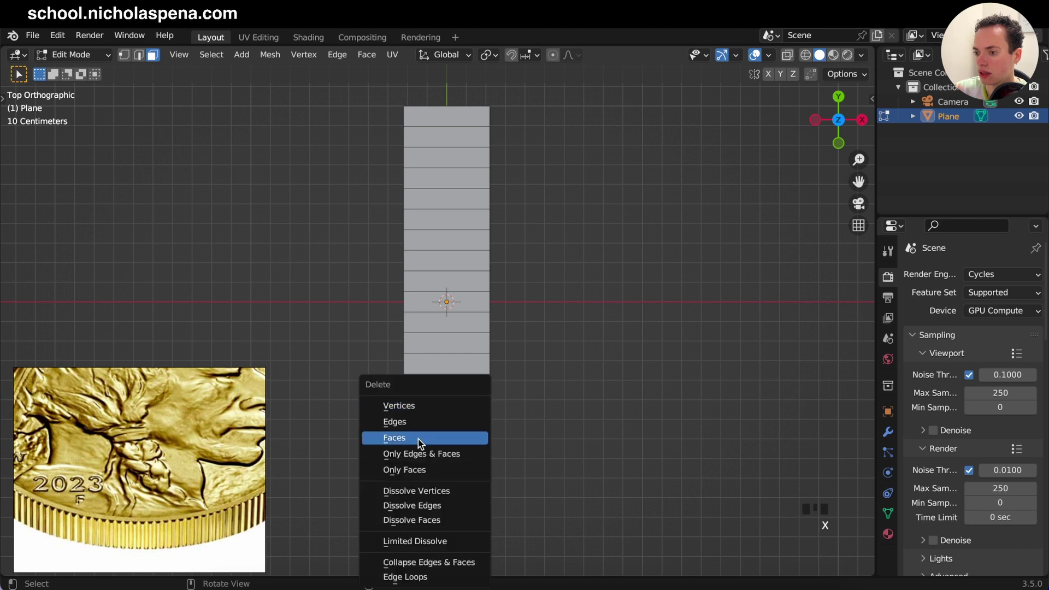
- Inset and extrude alternate faces of the strip upward into bevelled ridges
{"action": "key", "text": "a"}
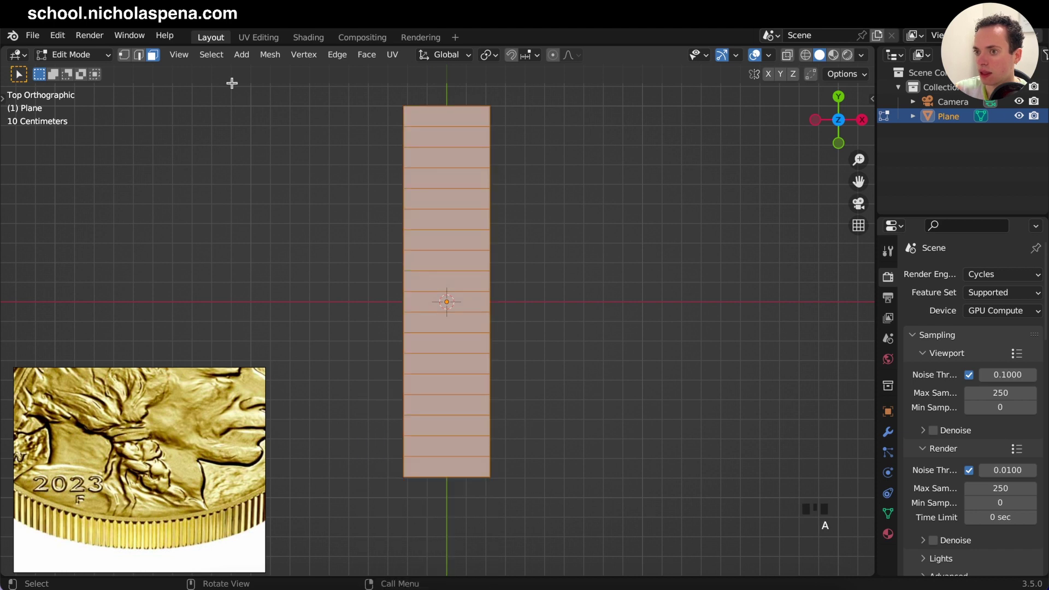
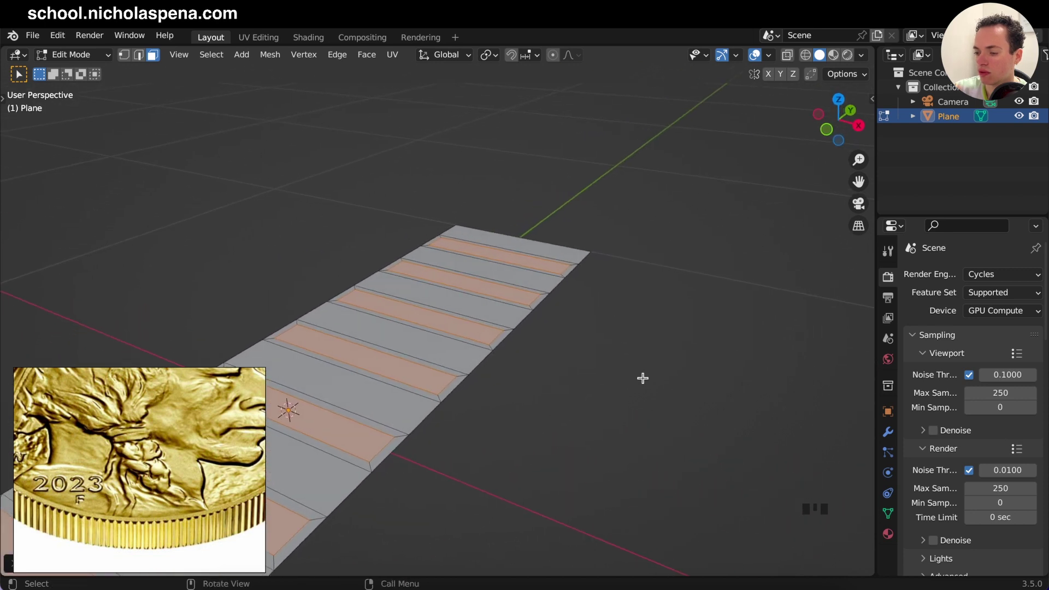
{"action": "key", "text": "g"}
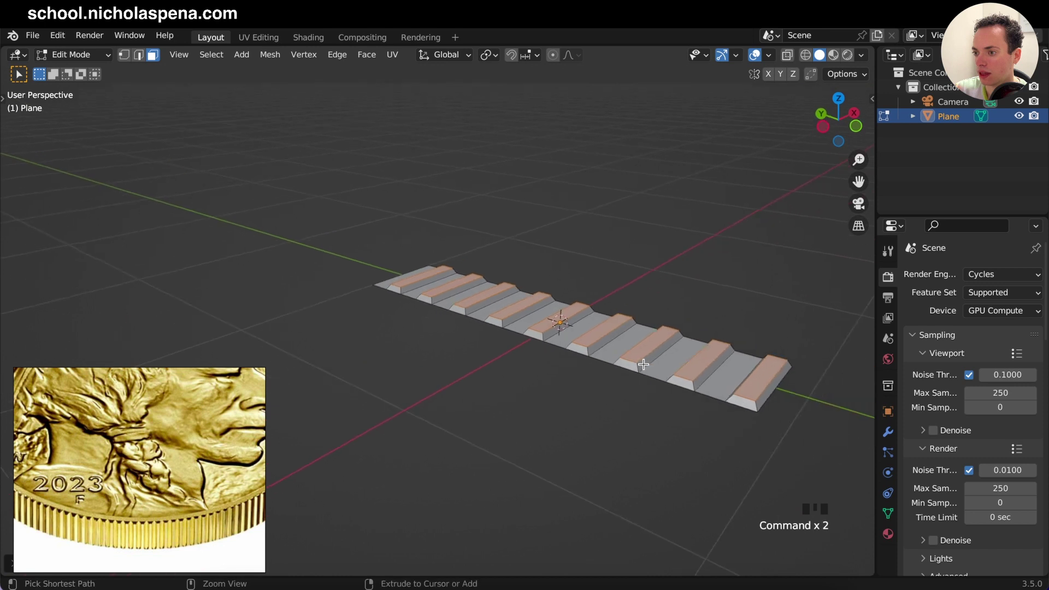
- Extrude the strip's long border edge downward into a side wall
{"action": "left_click", "coordinate": [636, 407]}
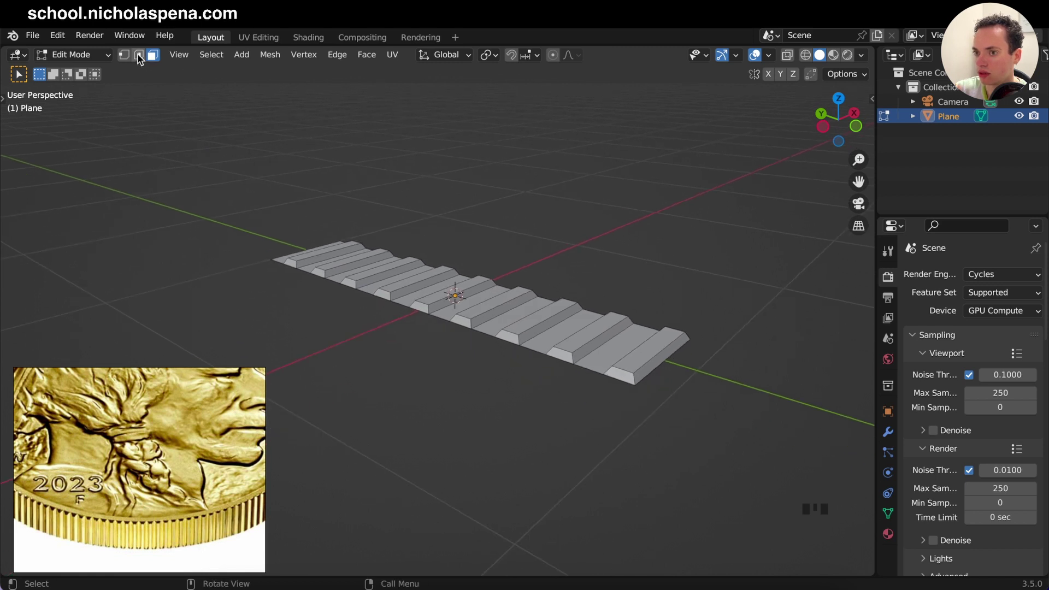
{"action": "left_click_drag", "start_coordinate": [142, 60], "coordinate": [594, 369]}
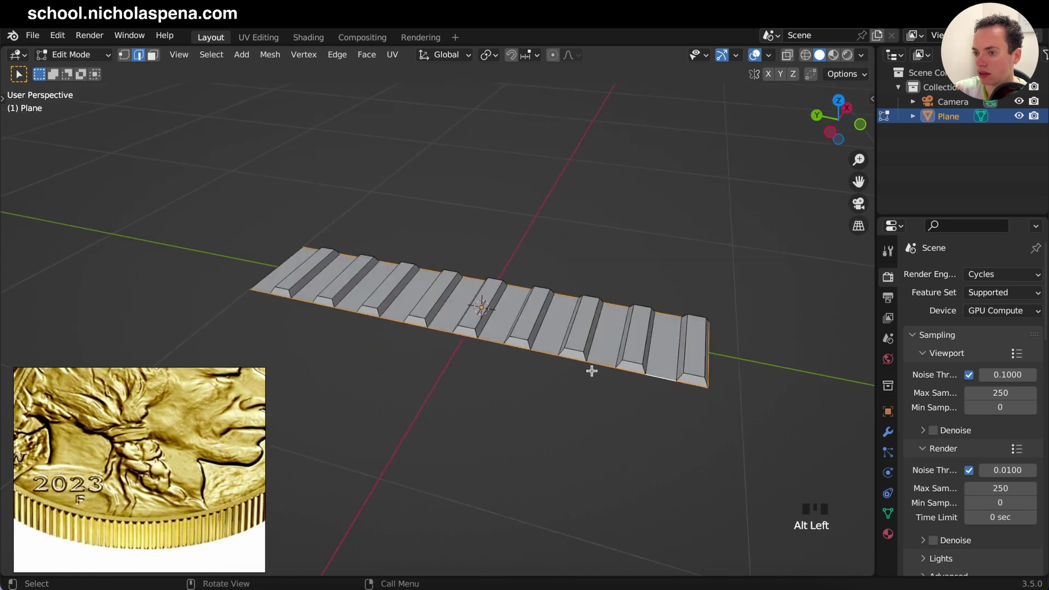
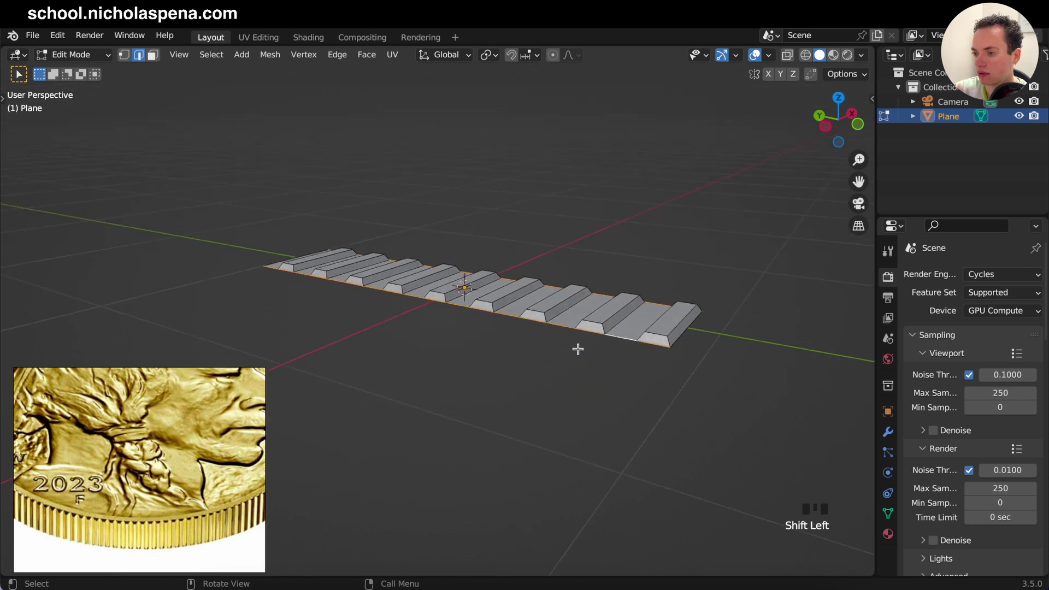
{"action": "key", "text": "e"}
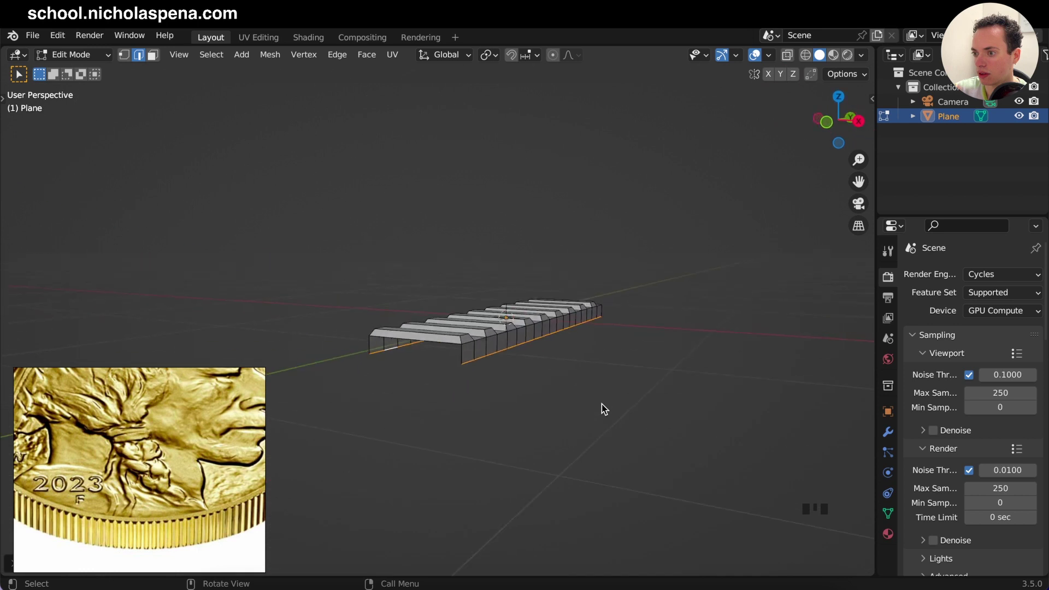
- Leave Edit Mode and add a Bezier circle around the ridged strip
{"action": "key", "text": "Tab"}
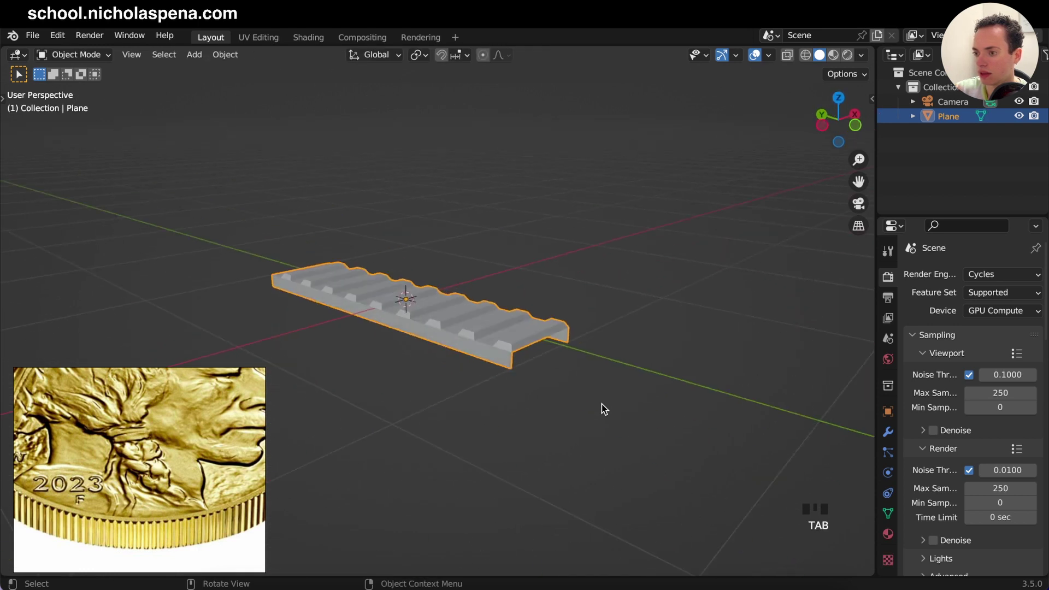
{"action": "key", "text": "Tab"}
{"action": "key", "text": "Tab"}
{"action": "key", "text": "shift+a"}
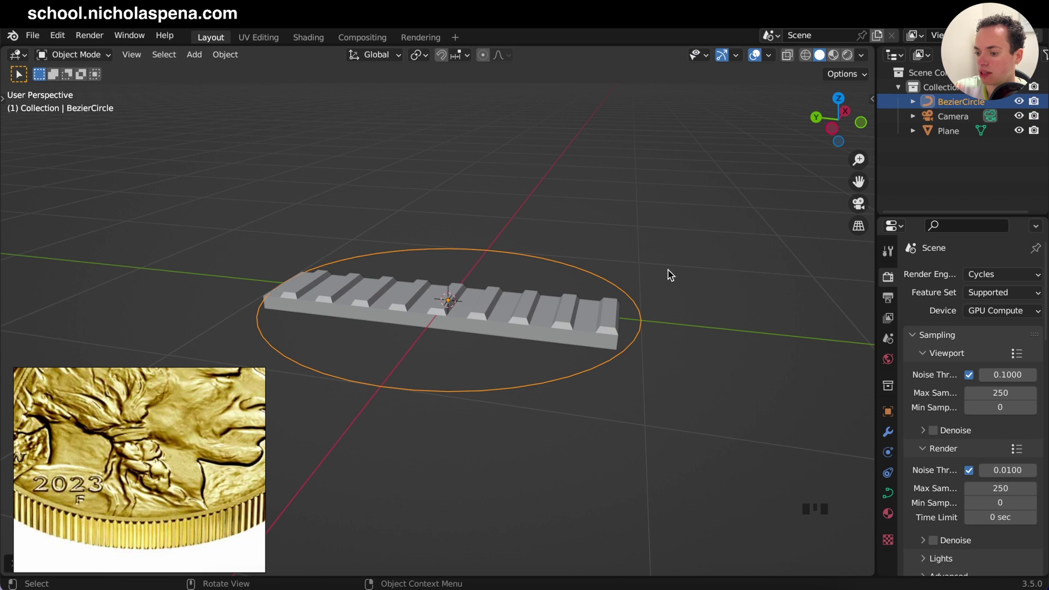
- Rotate the circle 90° upright on X and scale it large around the strip
{"action": "key", "text": "r"}
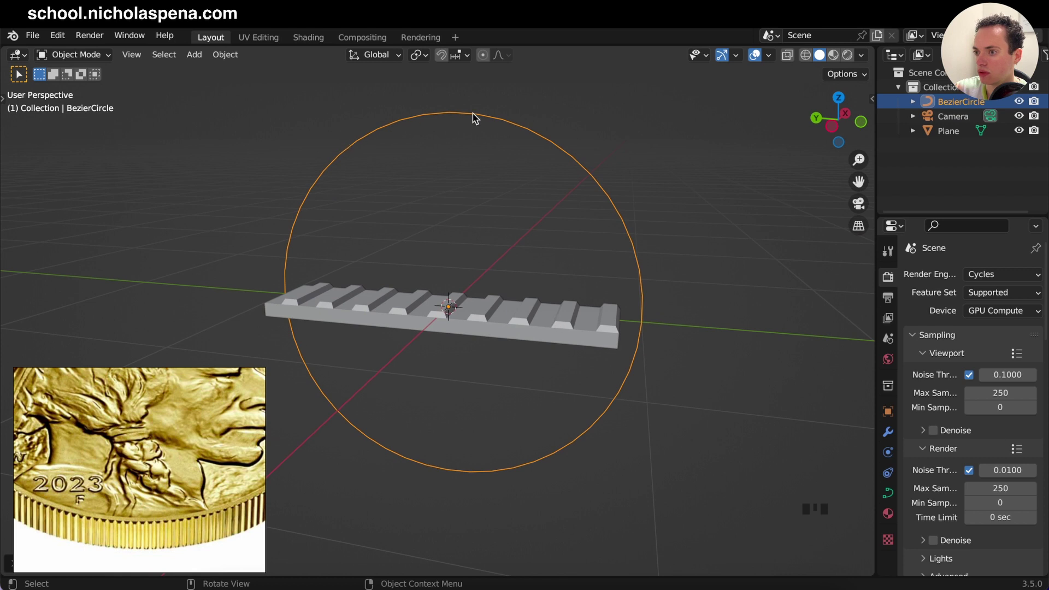
{"action": "left_click", "coordinate": [542, 325]}
{"action": "key", "text": "s"}
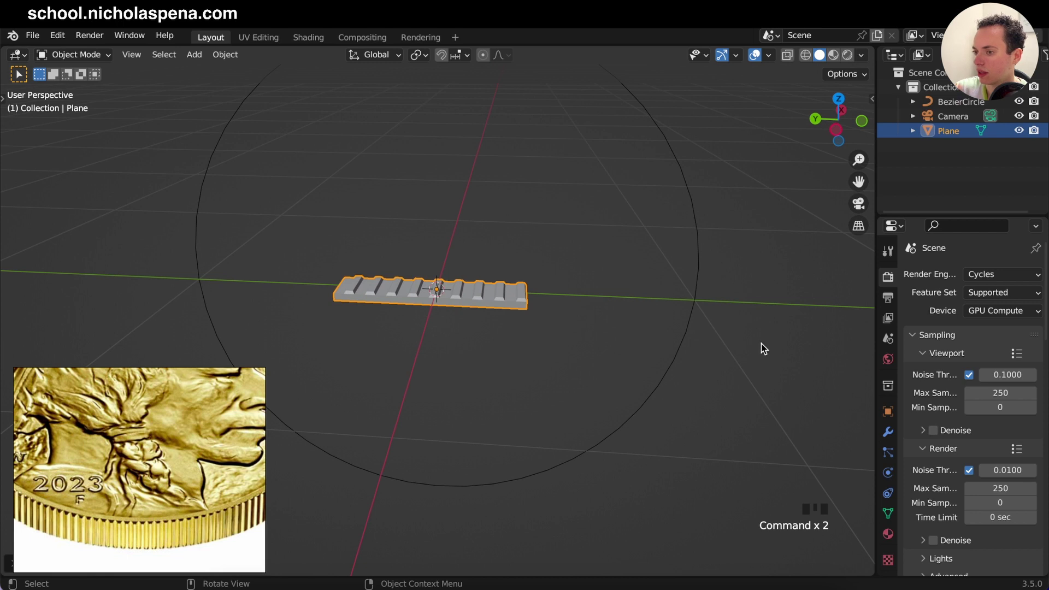
- Add a Curve modifier on BezierCircle with -Y deform axis, then an Array modifier
{"action": "left_click", "coordinate": [889, 435]}
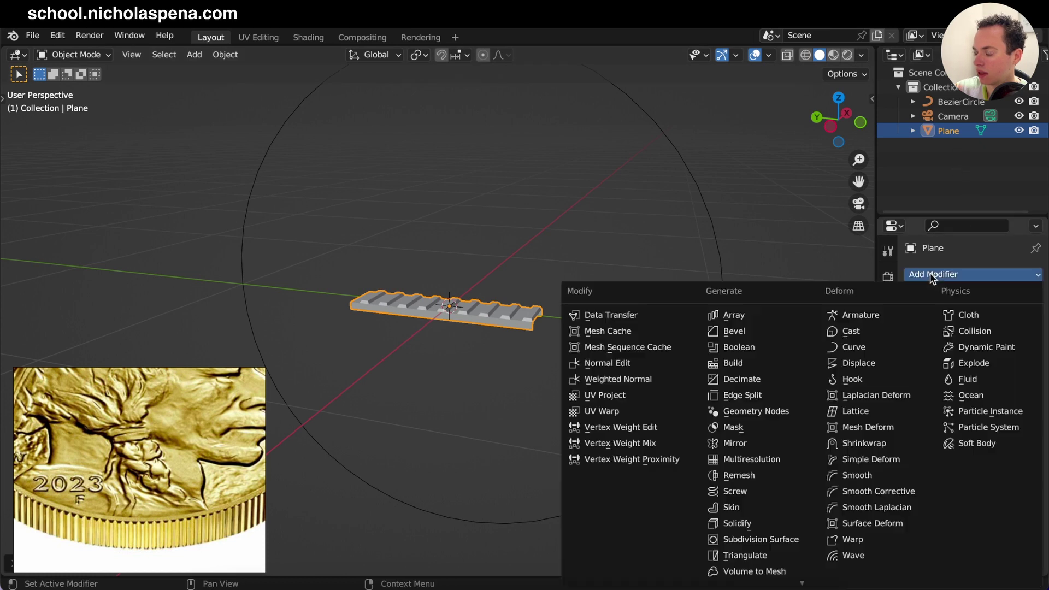
{"action": "left_click_drag", "start_coordinate": [885, 352], "coordinate": [1017, 354]}
{"action": "left_click", "coordinate": [1017, 358]}
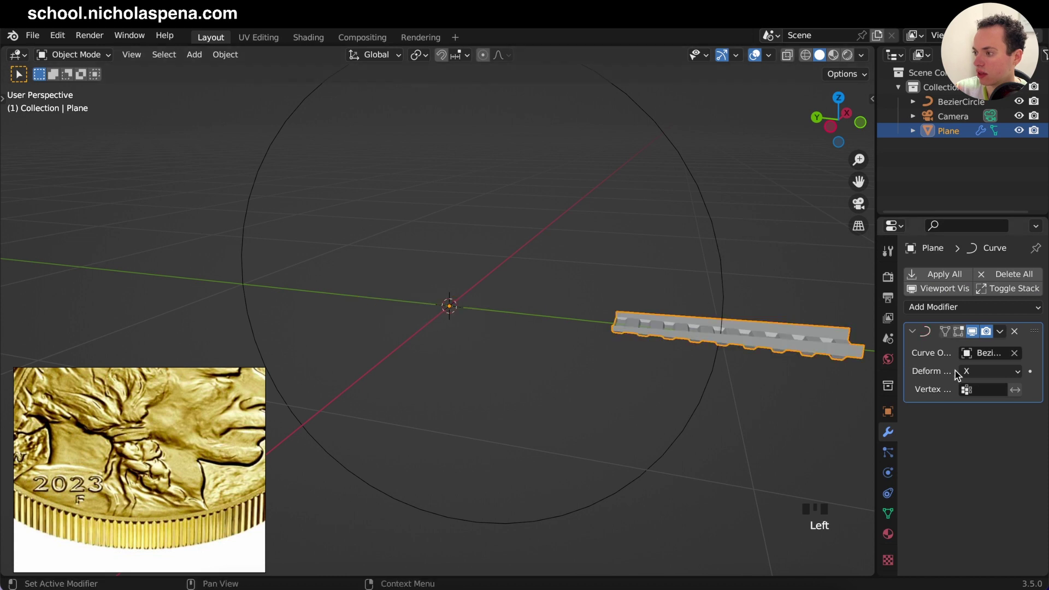
{"action": "left_click_drag", "start_coordinate": [992, 375], "coordinate": [681, 369]}
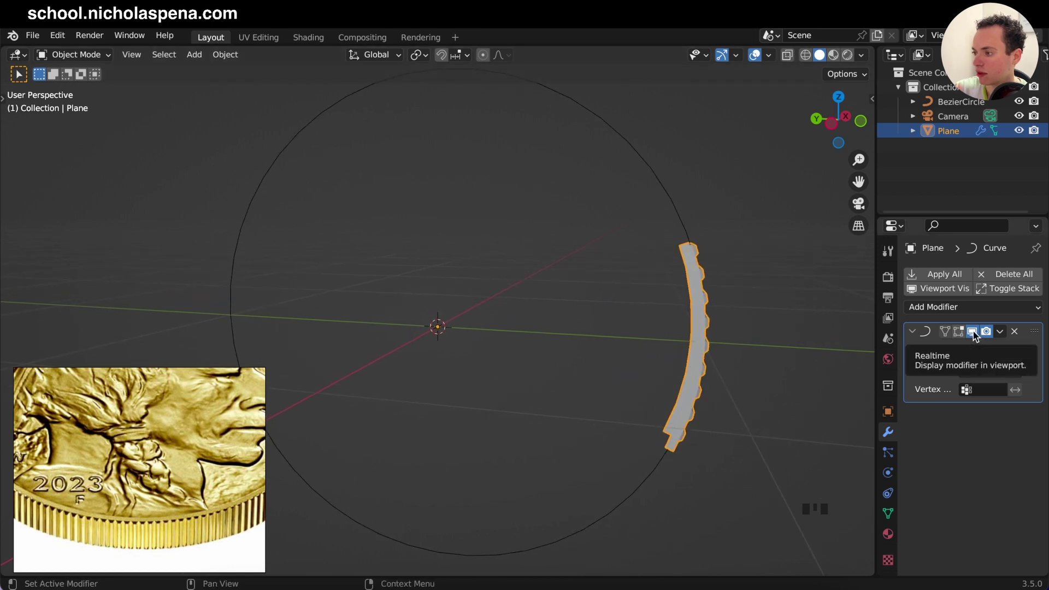
{"action": "left_click", "coordinate": [976, 334]}
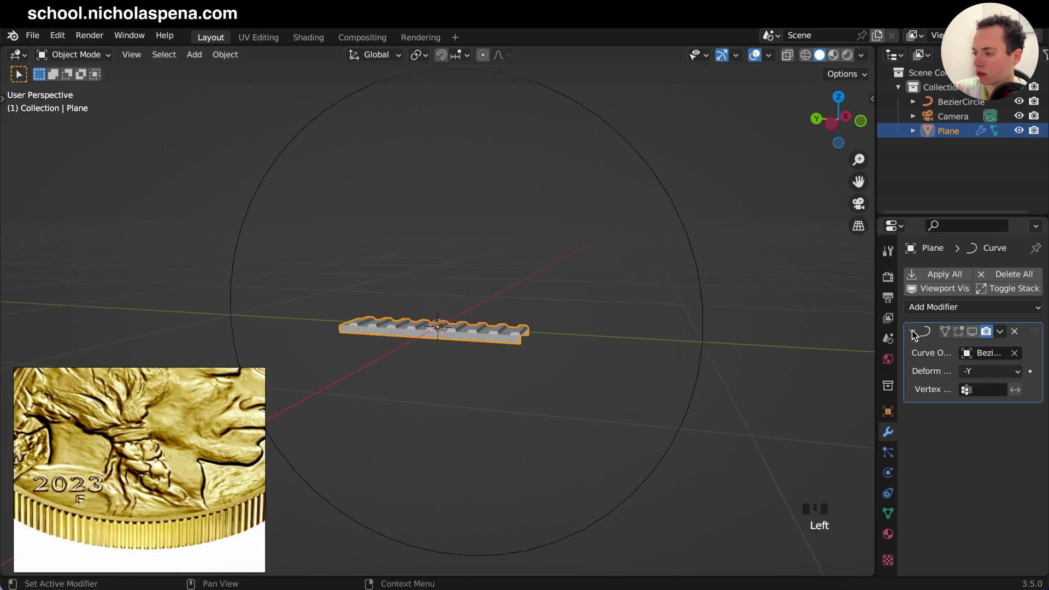
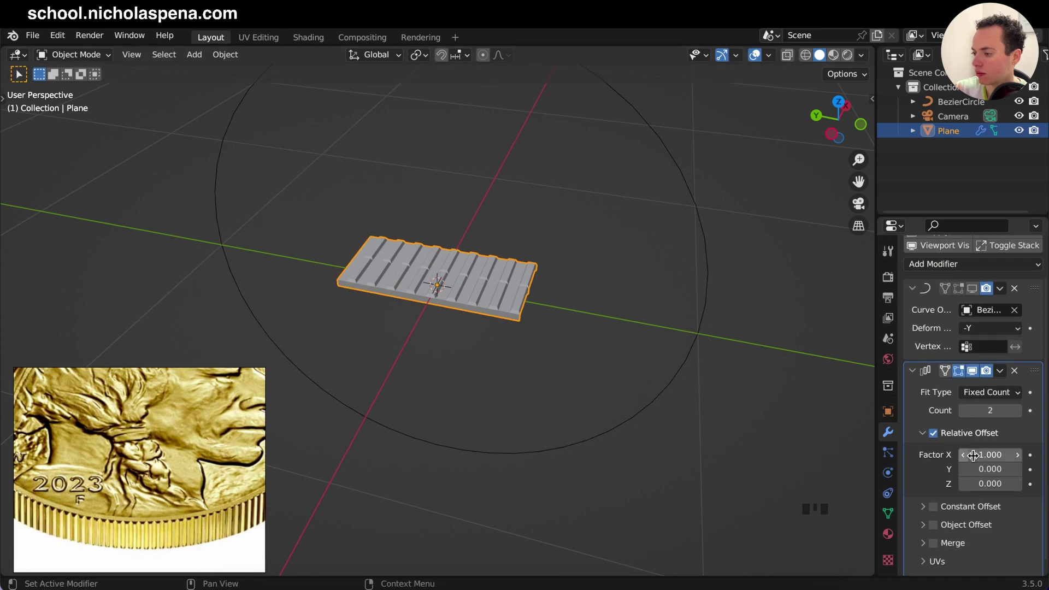
{"action": "left_click_drag", "start_coordinate": [985, 452], "coordinate": [601, 336]}
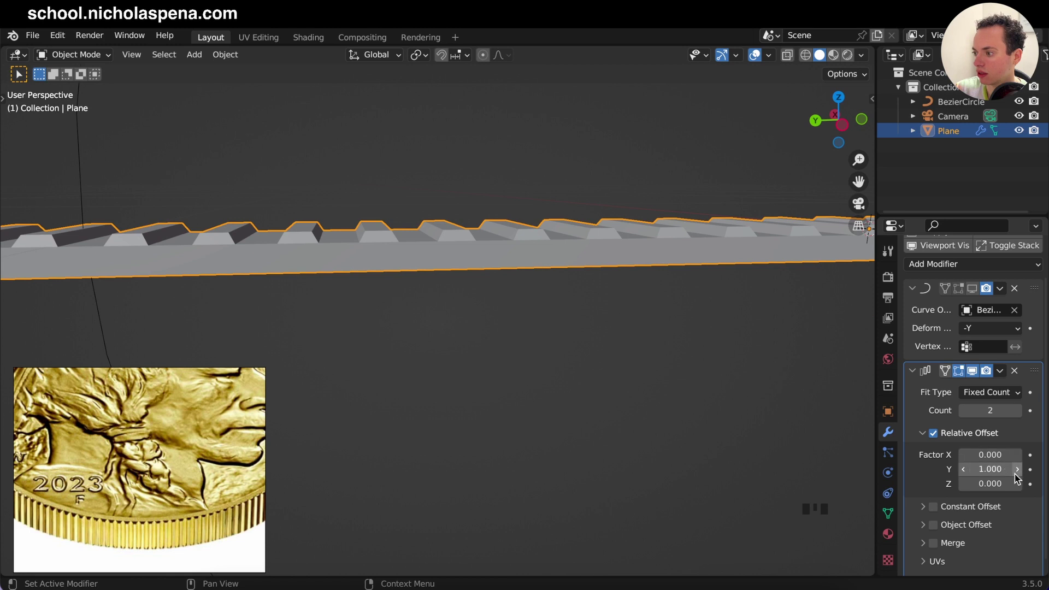
{"action": "left_click_drag", "start_coordinate": [1020, 473], "coordinate": [962, 482]}
{"action": "left_click_drag", "start_coordinate": [970, 474], "coordinate": [688, 395]}
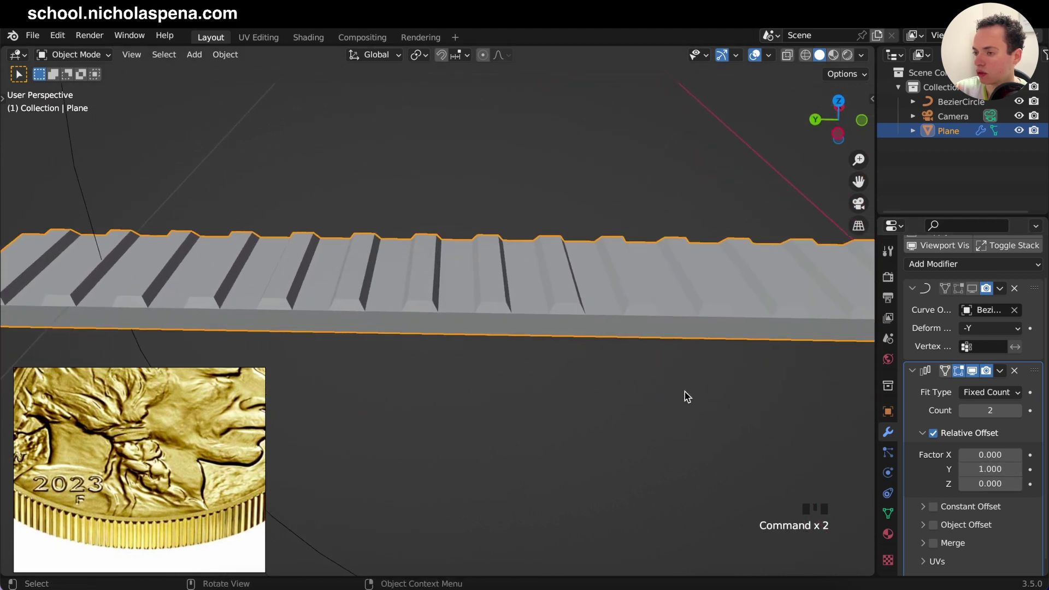
{"action": "left_click", "coordinate": [937, 546]}
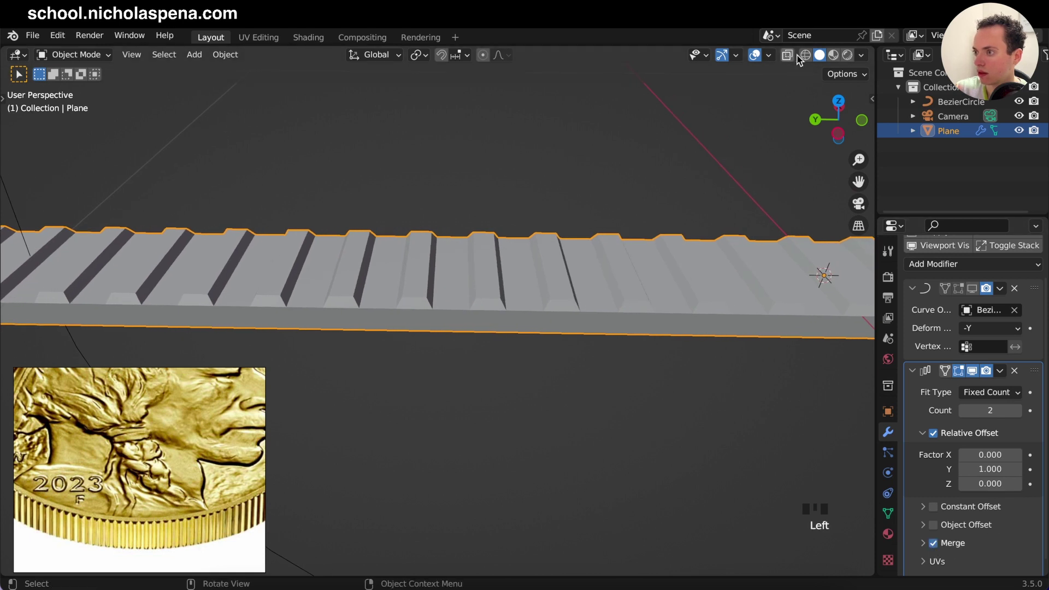
{"action": "left_click", "coordinate": [808, 59]}
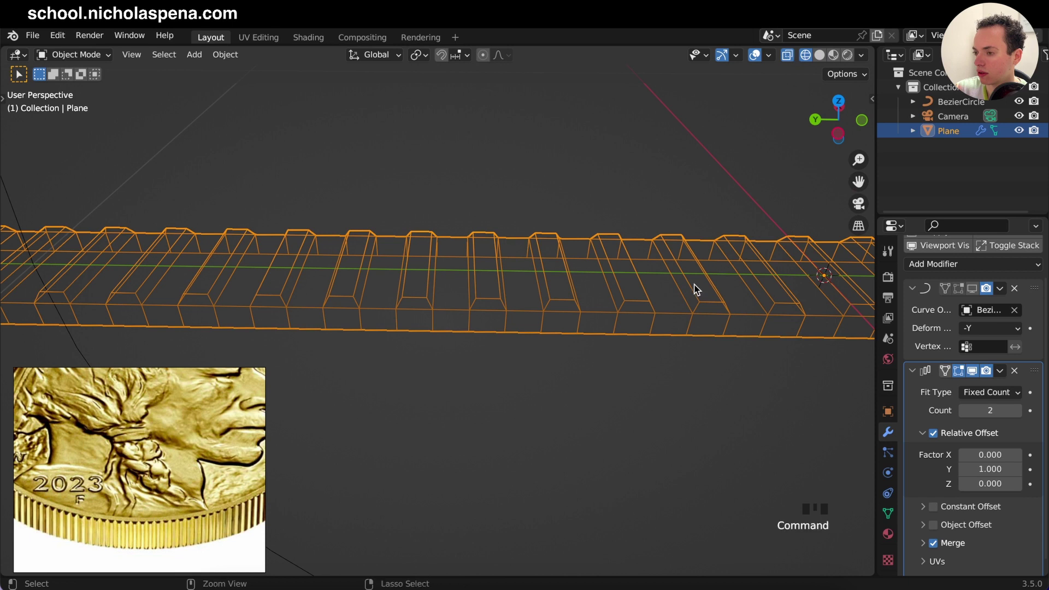
{"action": "key", "text": "KP_1"}
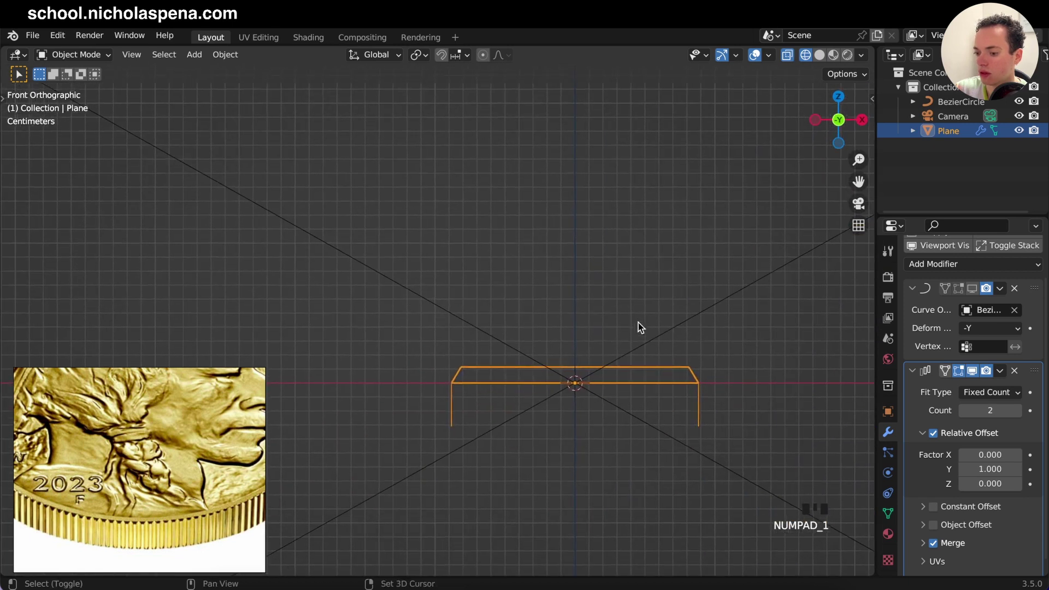
{"action": "key", "text": "KP_3"}
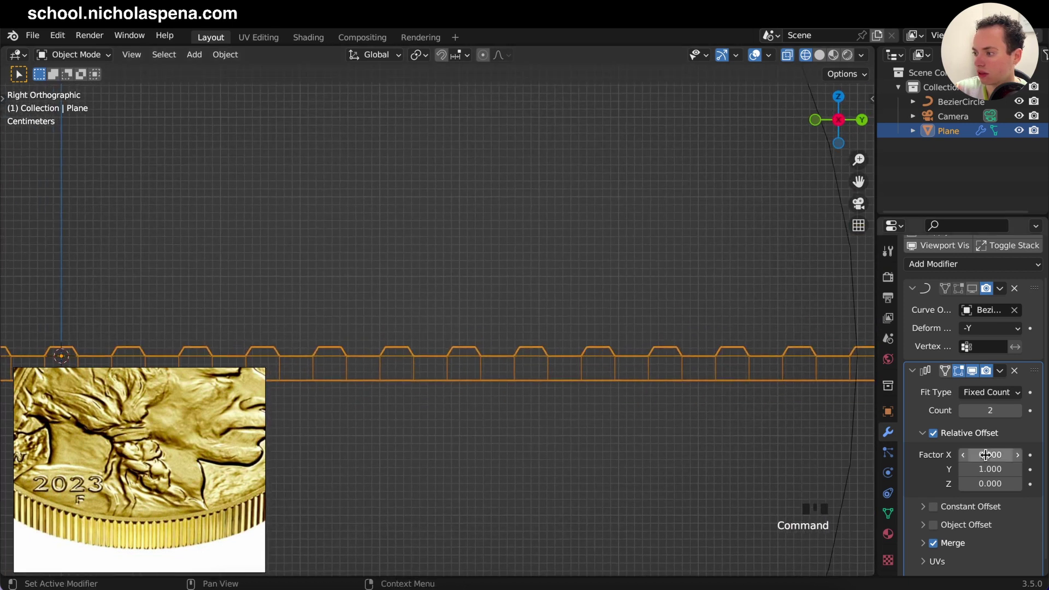
{"action": "left_click_drag", "start_coordinate": [1023, 477], "coordinate": [717, 417]}
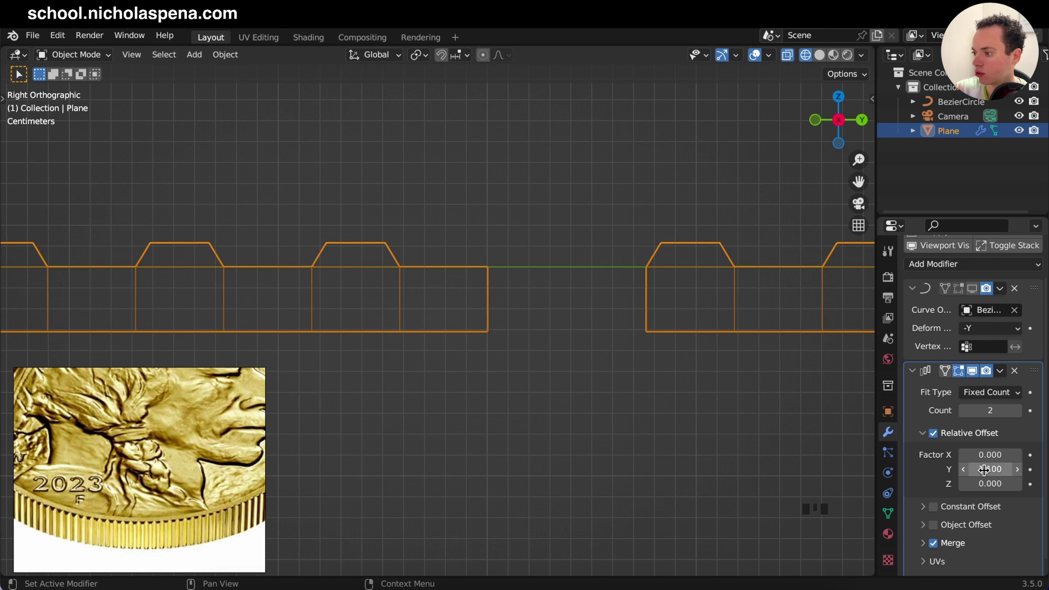
{"action": "left_click_drag", "start_coordinate": [964, 471], "coordinate": [587, 321]}
{"action": "key", "text": "Tab"}
{"action": "key", "text": "Tab"}
{"action": "key", "text": "Tab"}
{"action": "key", "text": "Tab"}
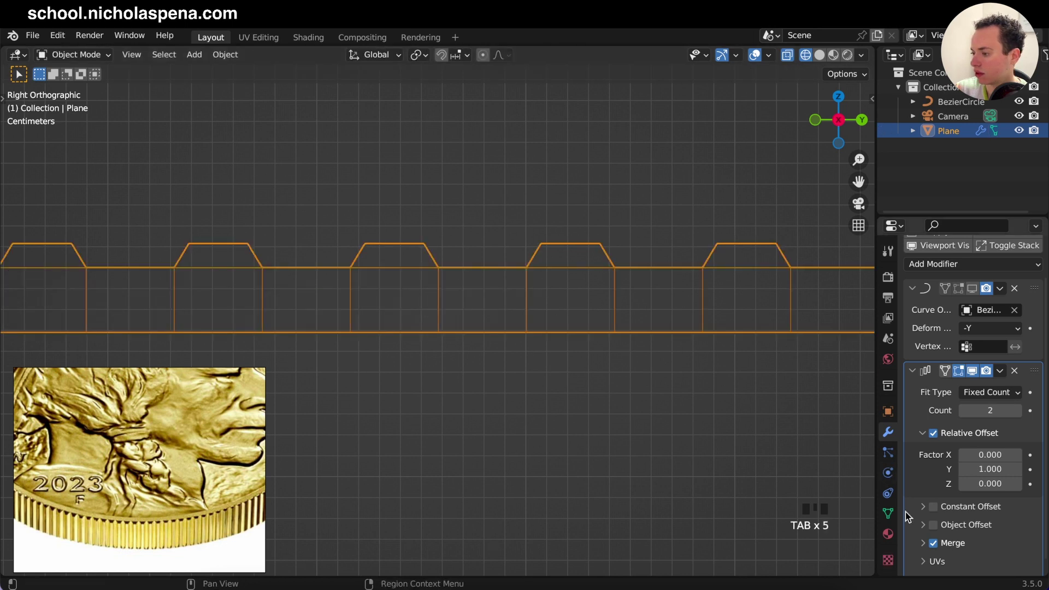
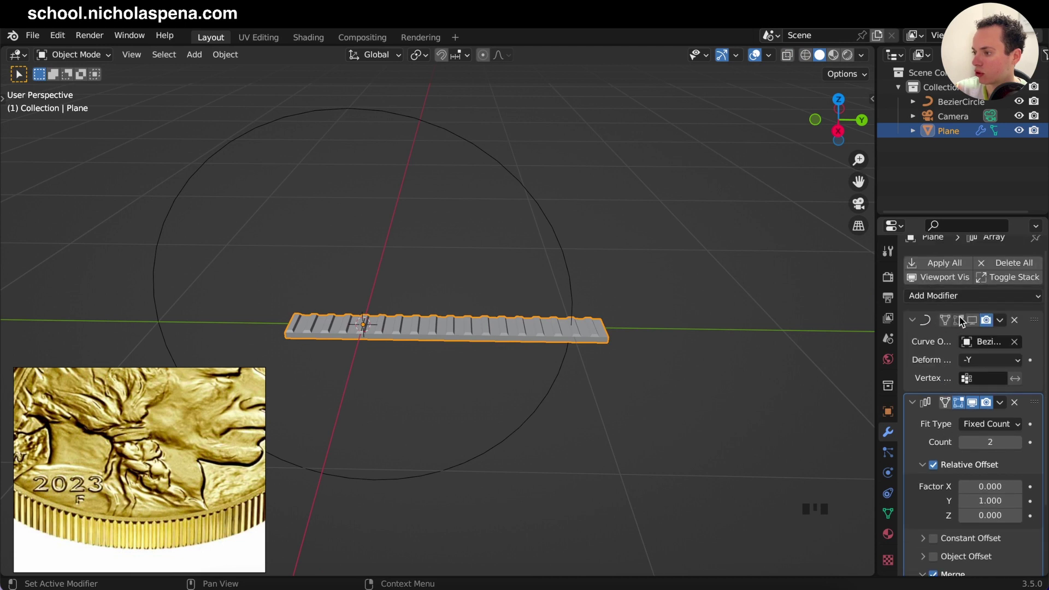
- Enable the Curve bend, move Array above Curve and set its count to 8
{"action": "left_click", "coordinate": [976, 322]}
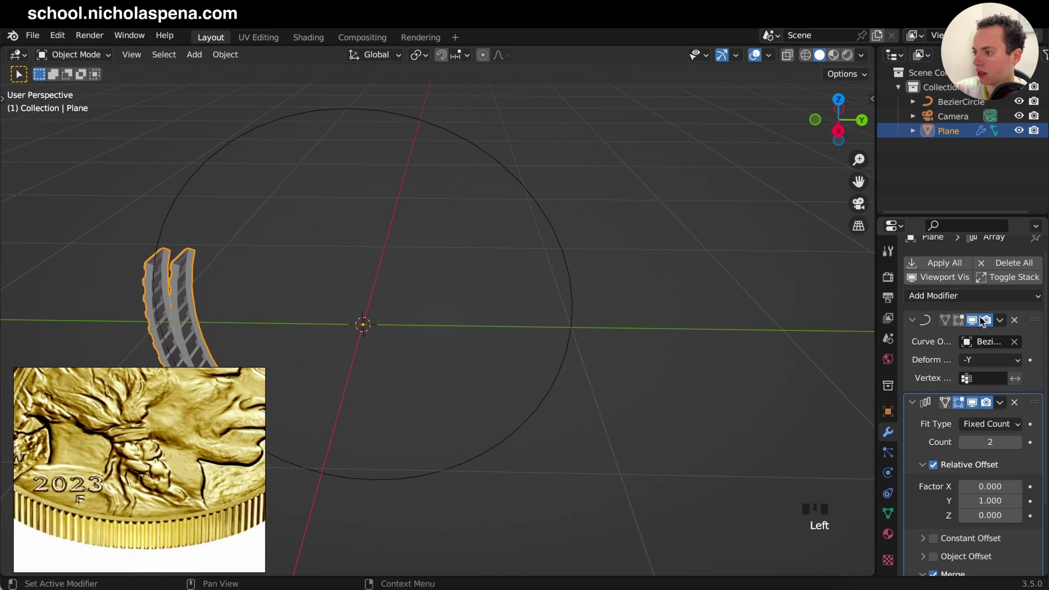
{"action": "left_click_drag", "start_coordinate": [1035, 324], "coordinate": [1013, 519]}
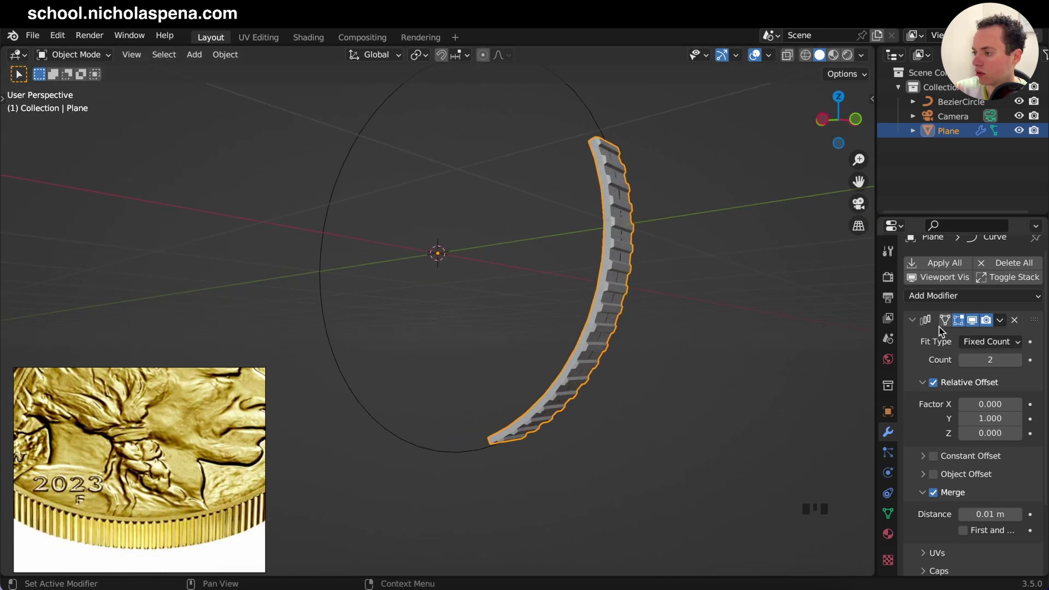
{"action": "left_click_drag", "start_coordinate": [1021, 365], "coordinate": [690, 268]}
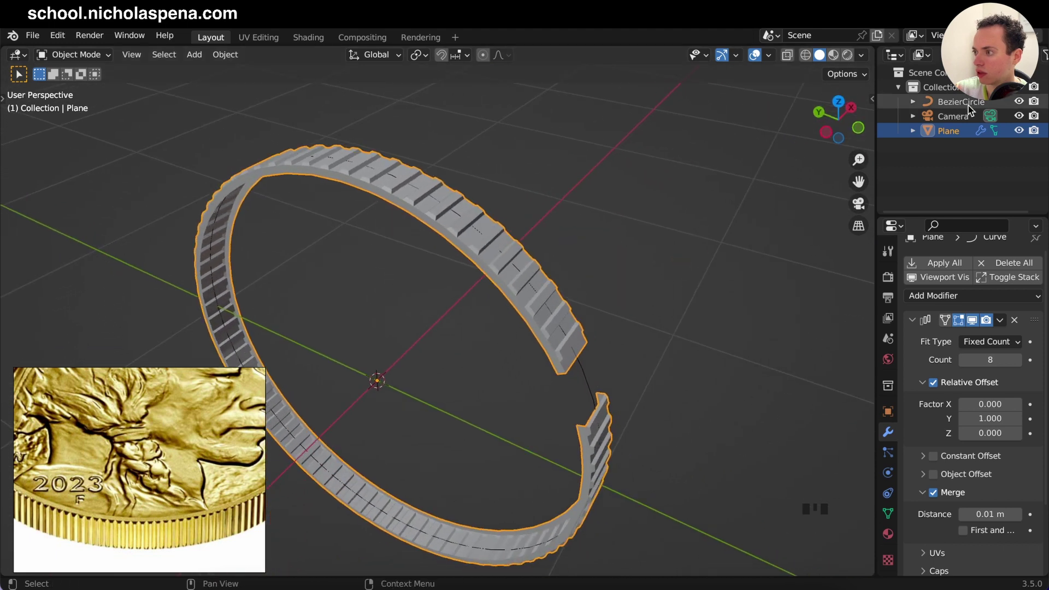
- Scale the Bezier circle so the rim ends meet in a closed ring, and save
{"action": "left_click", "coordinate": [979, 104]}
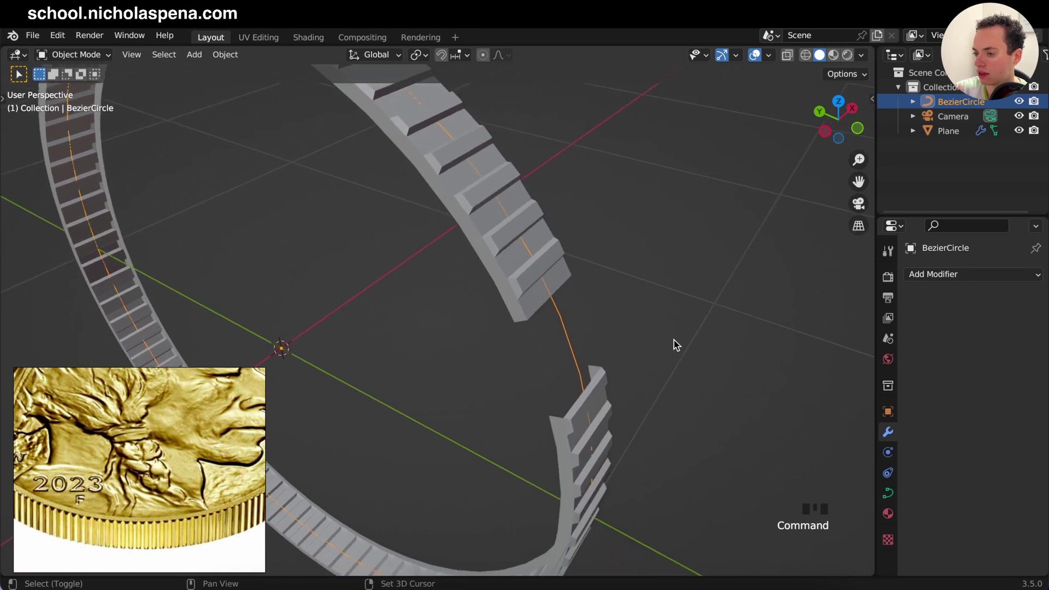
{"action": "key", "text": "s"}
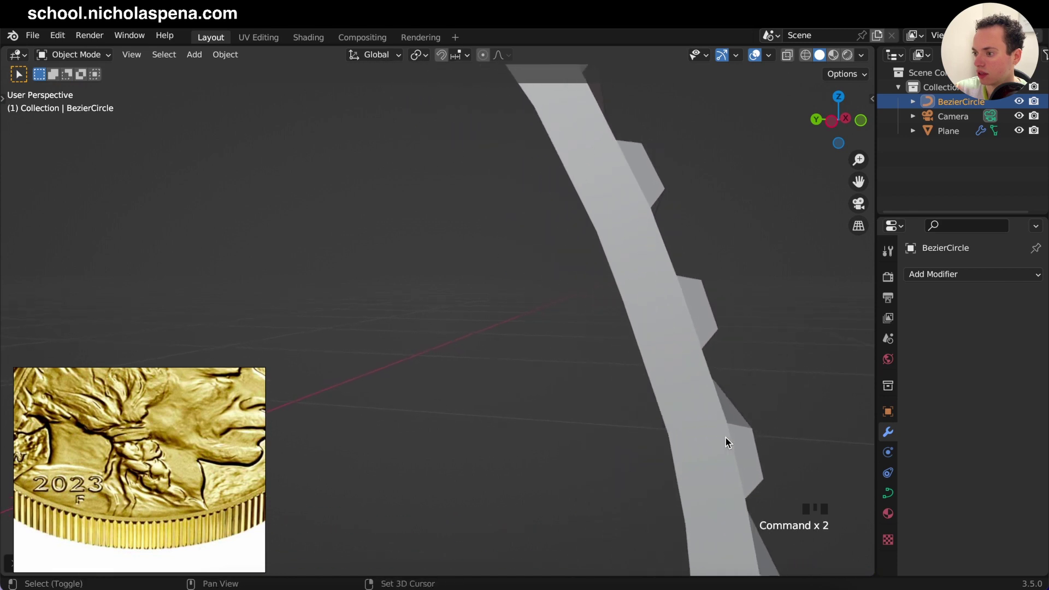
{"action": "key", "text": "s"}
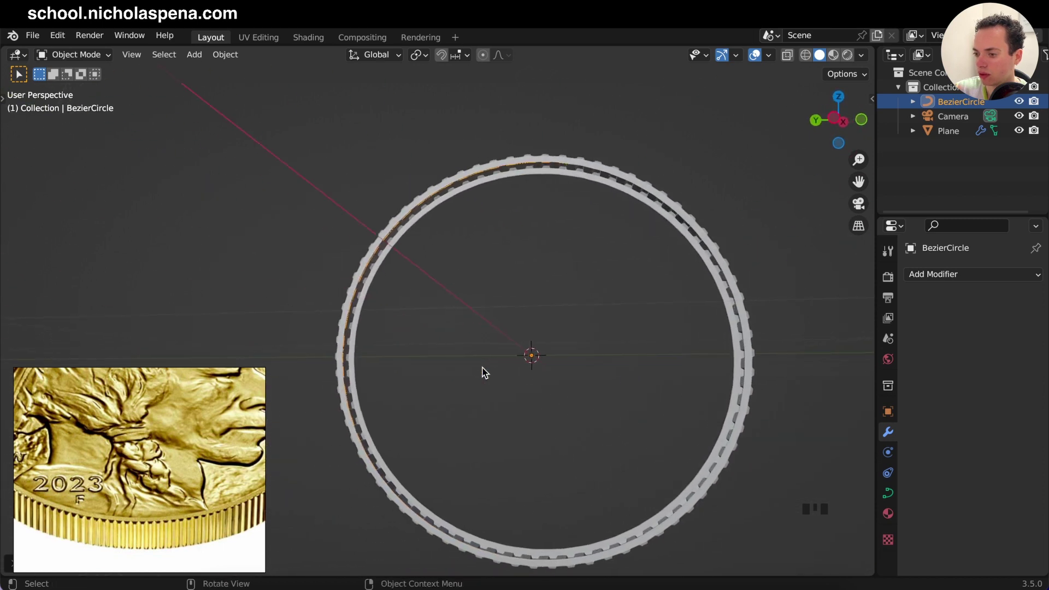
{"action": "key", "text": "s"}
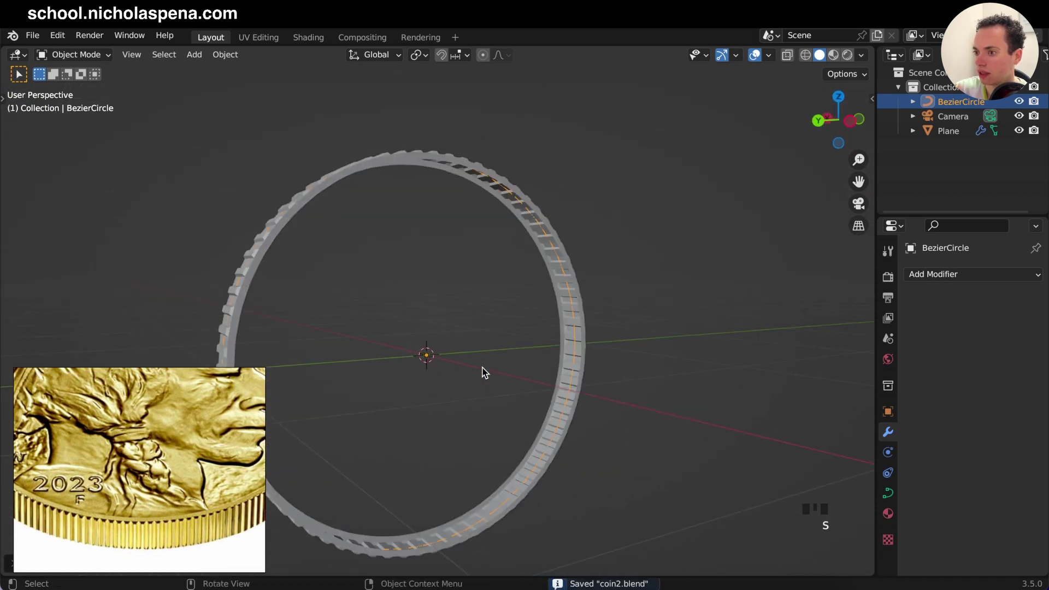
- Apply all modifiers on the ridged rim so it becomes plain mesh
{"action": "left_click", "coordinate": [515, 178]}
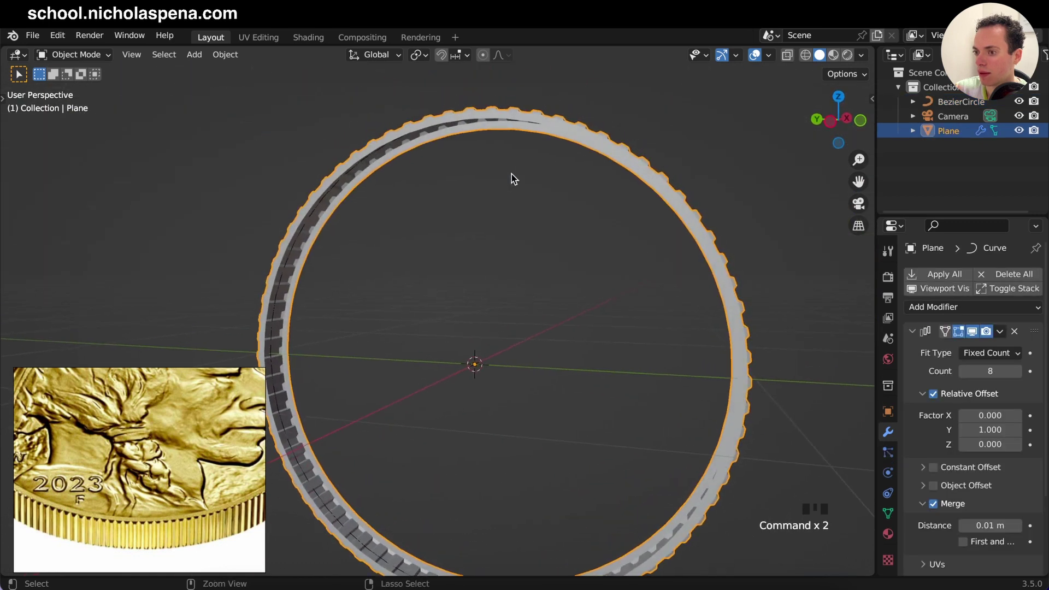
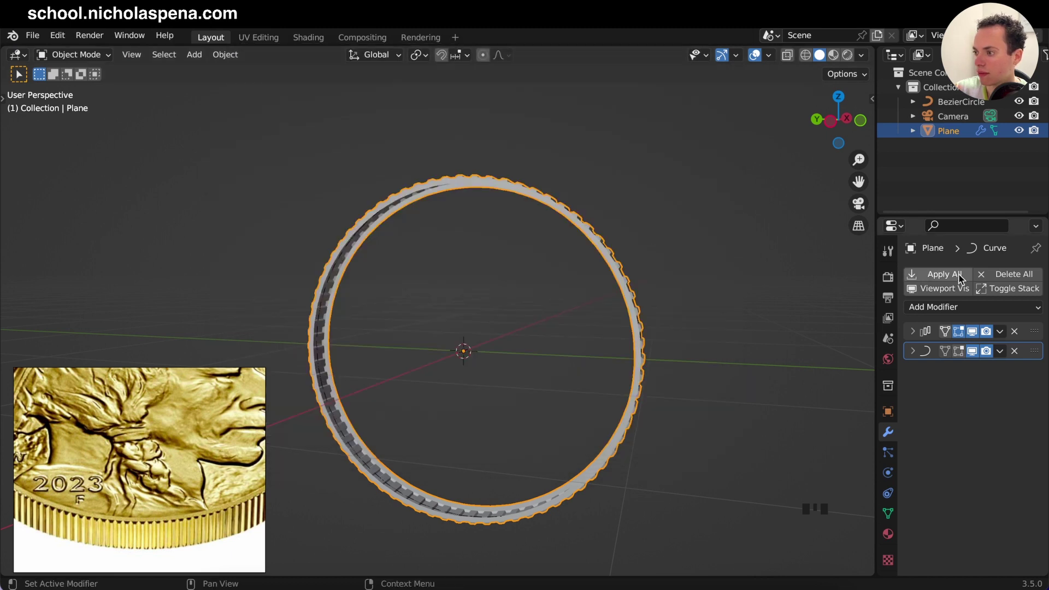
{"action": "left_click", "coordinate": [953, 276]}
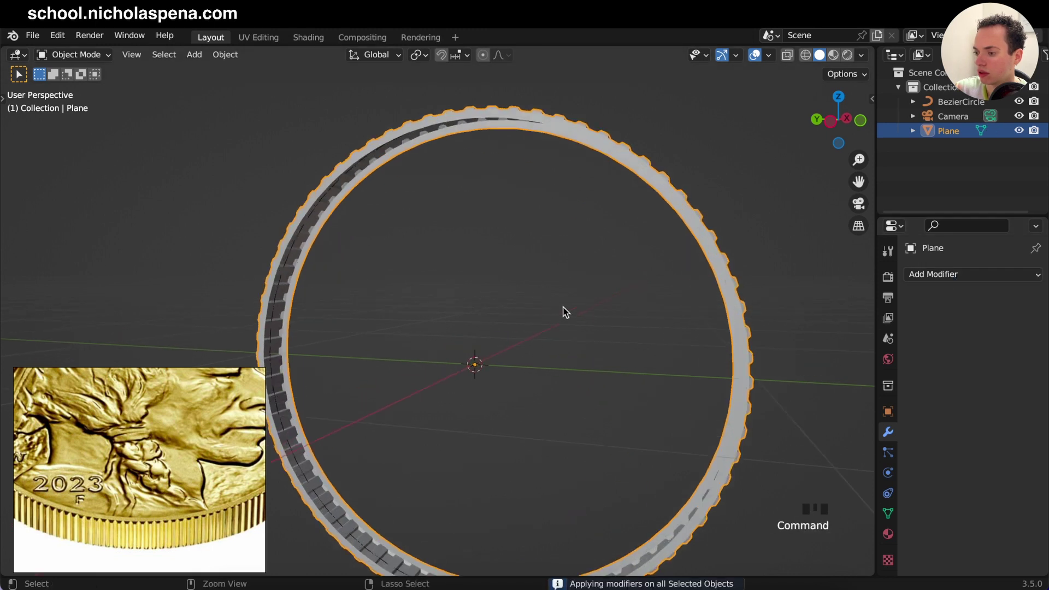
{"action": "key", "text": "Tab"}
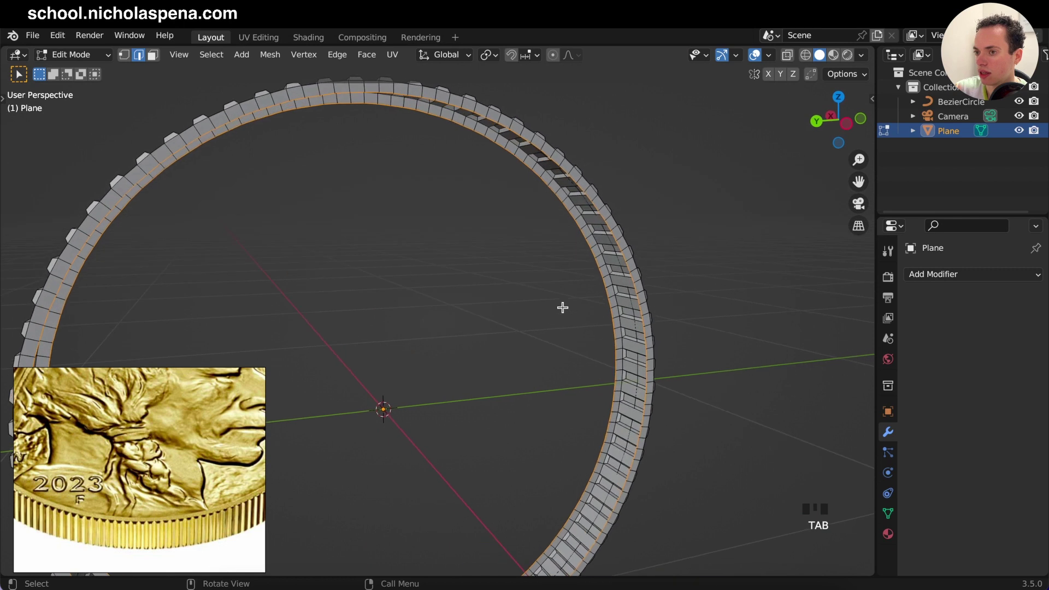
{"action": "key", "text": "a"}
{"action": "key", "text": "space"}
{"action": "key", "text": "space"}
{"action": "key", "text": "a"}
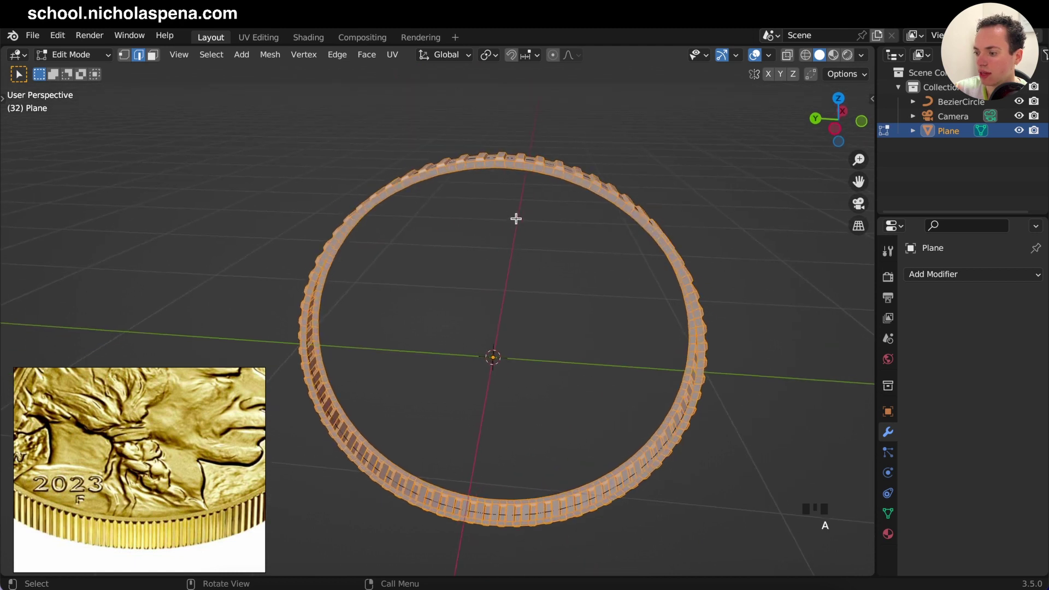
{"action": "key", "text": "m"}
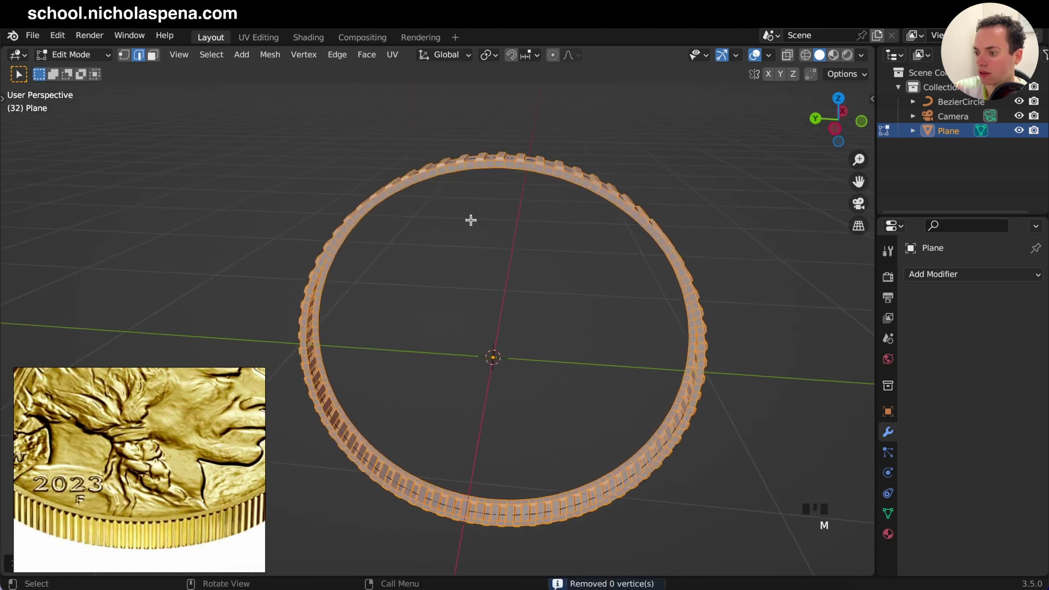
{"action": "key", "text": "Tab"}
{"action": "middle_click", "coordinate": [695, 346]}
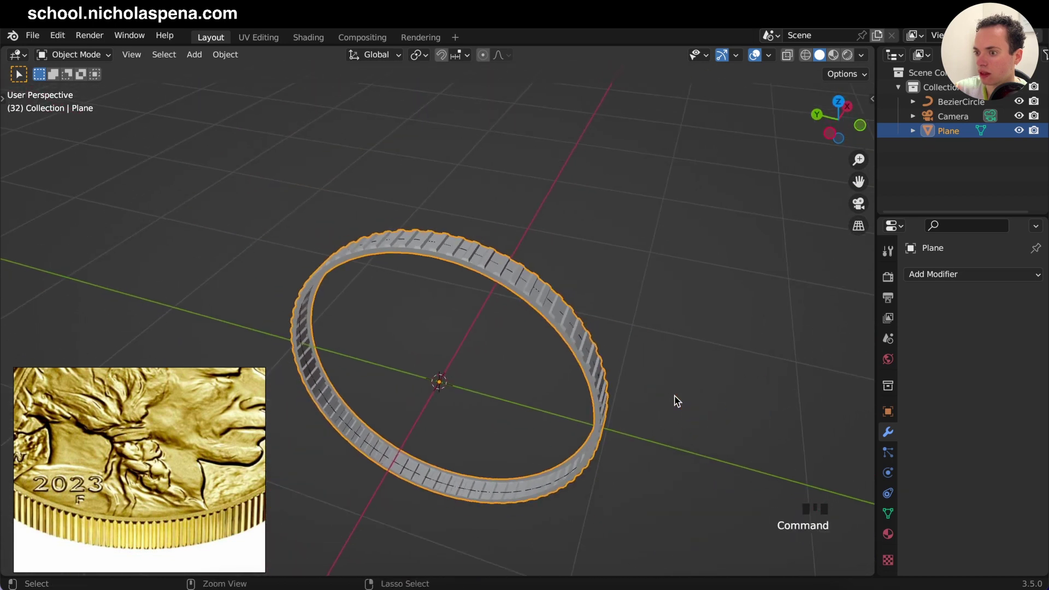
{"action": "key", "text": "Tab"}
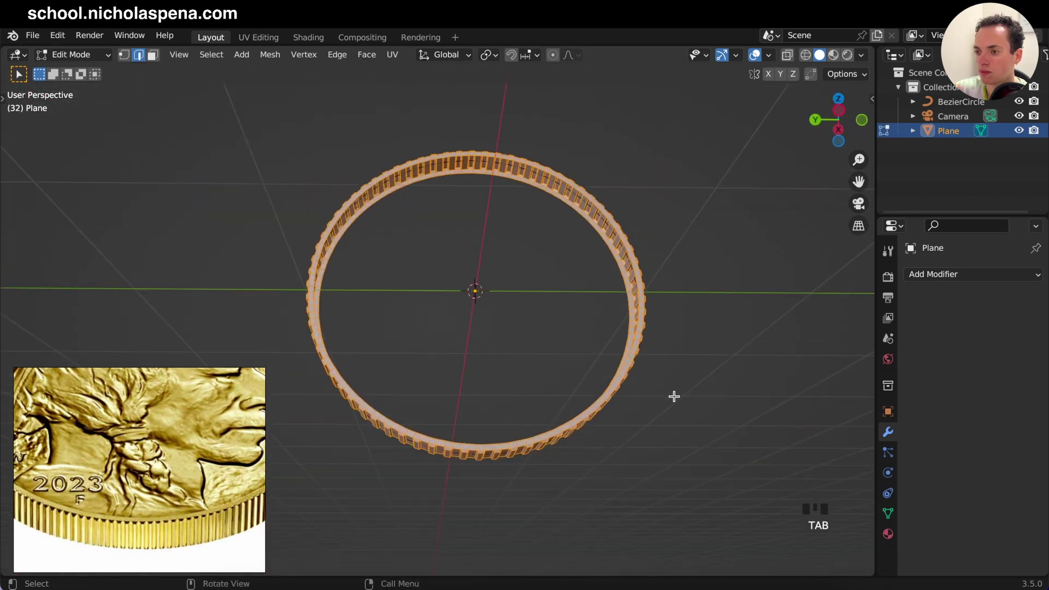
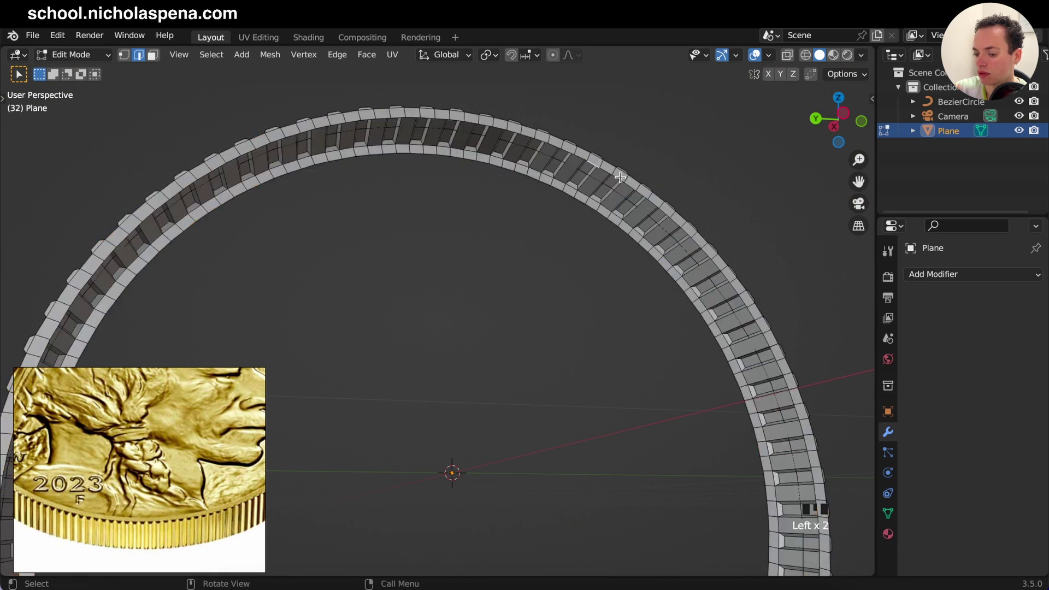
- Select an edge loop around the rim and scale it slightly along X
{"action": "left_click", "coordinate": [623, 175]}
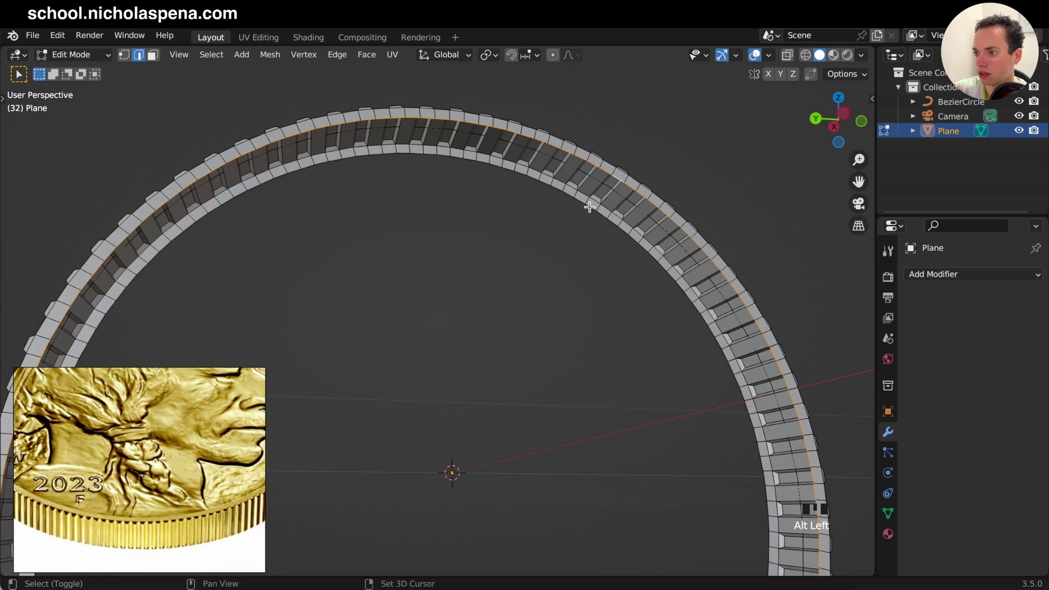
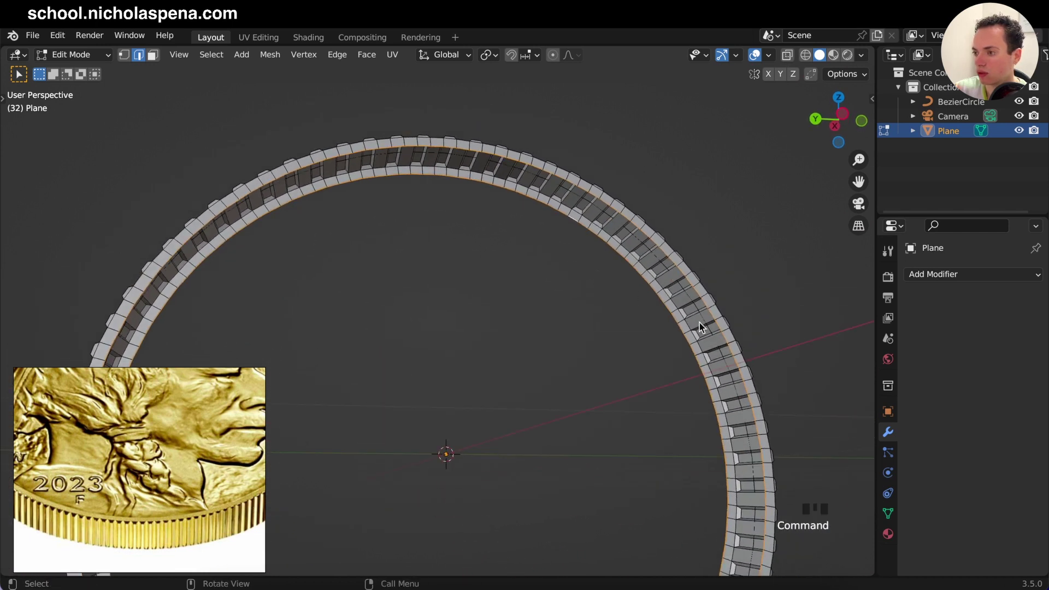
{"action": "key", "text": "e"}
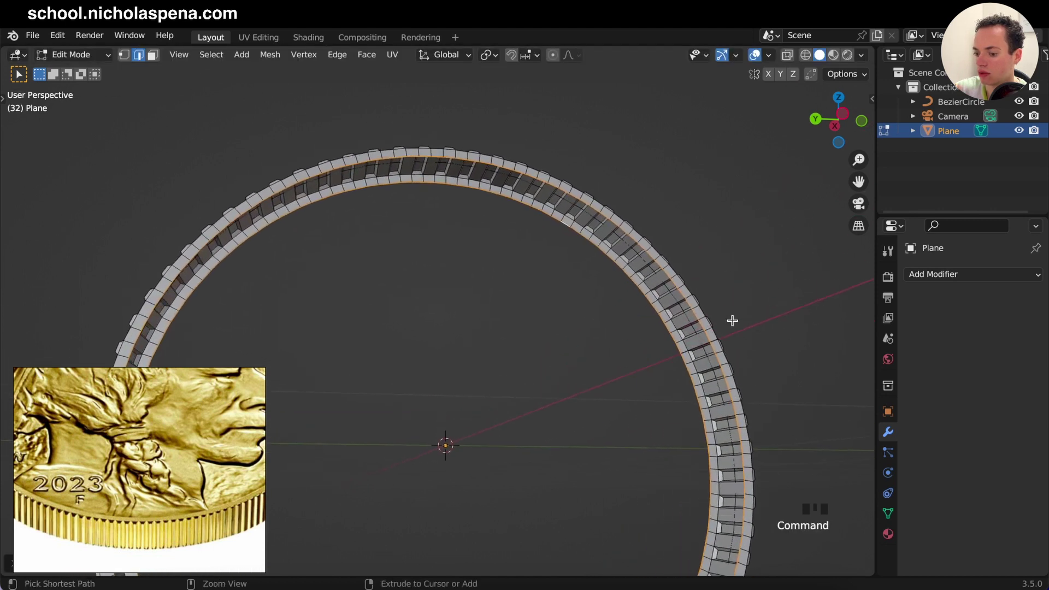
{"action": "key", "text": "s"}
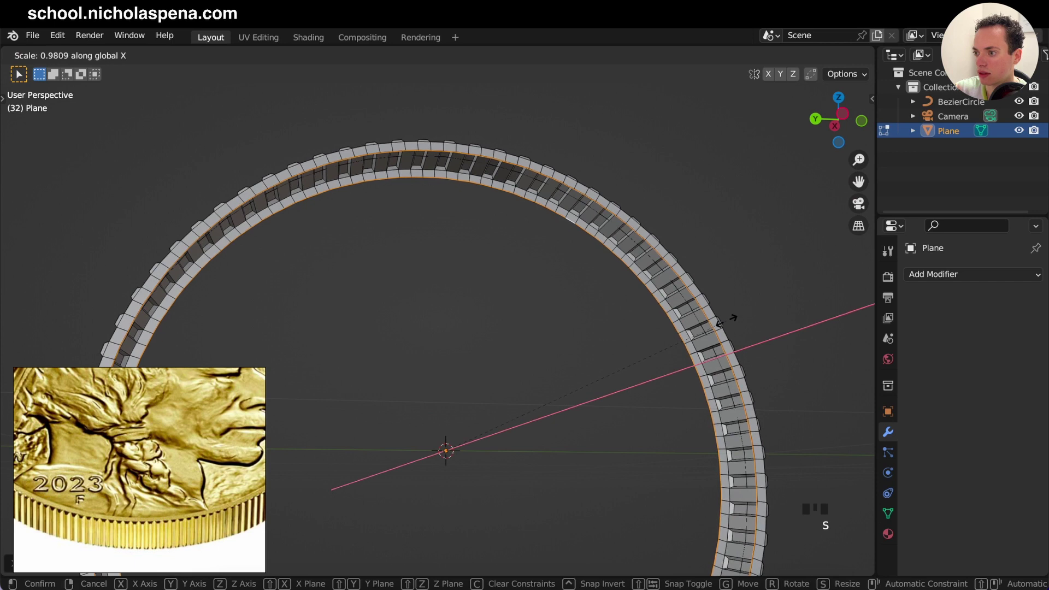
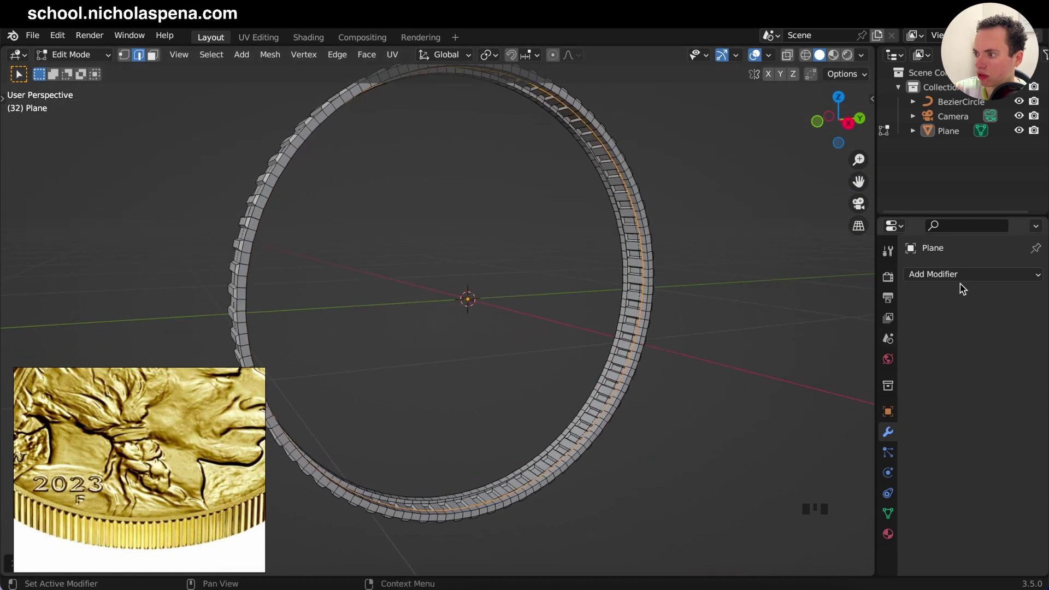
- Merge the rim's vertices by distance and return to Object Mode
{"action": "key", "text": "a"}
{"action": "key", "text": "m"}
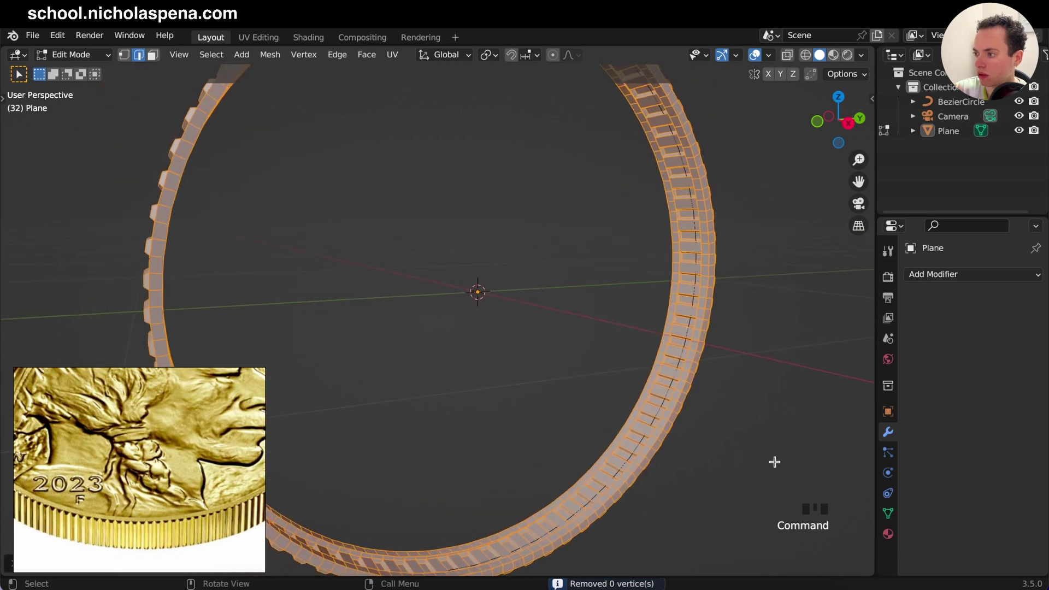
{"action": "left_click", "coordinate": [861, 228]}
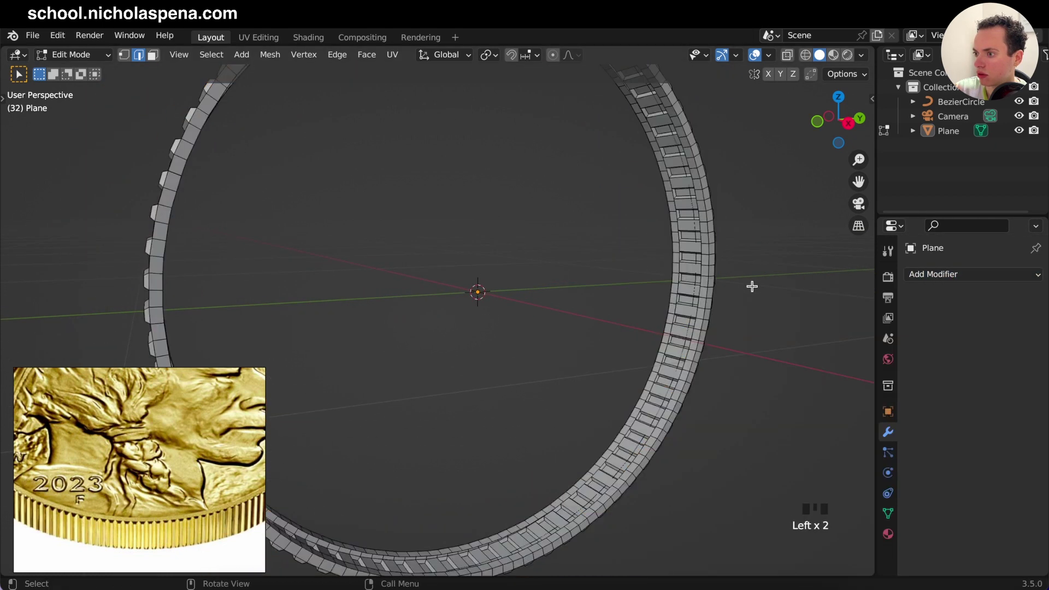
{"action": "key", "text": "Tab"}
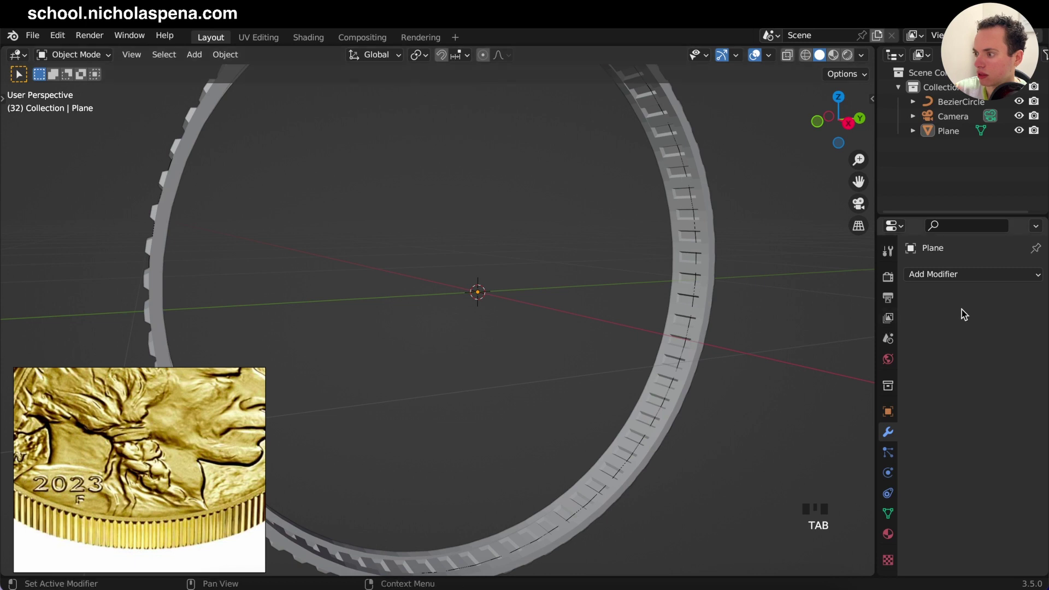
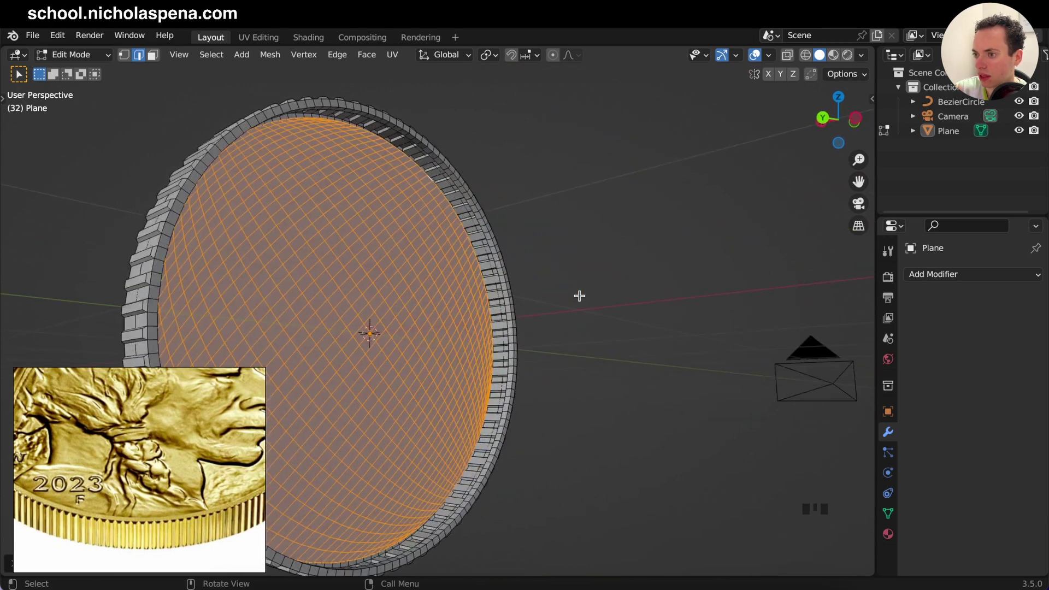
- Loop-cut the coin's rim around the middle of its thickness in Edit Mode
{"action": "key", "text": "KP_1"}
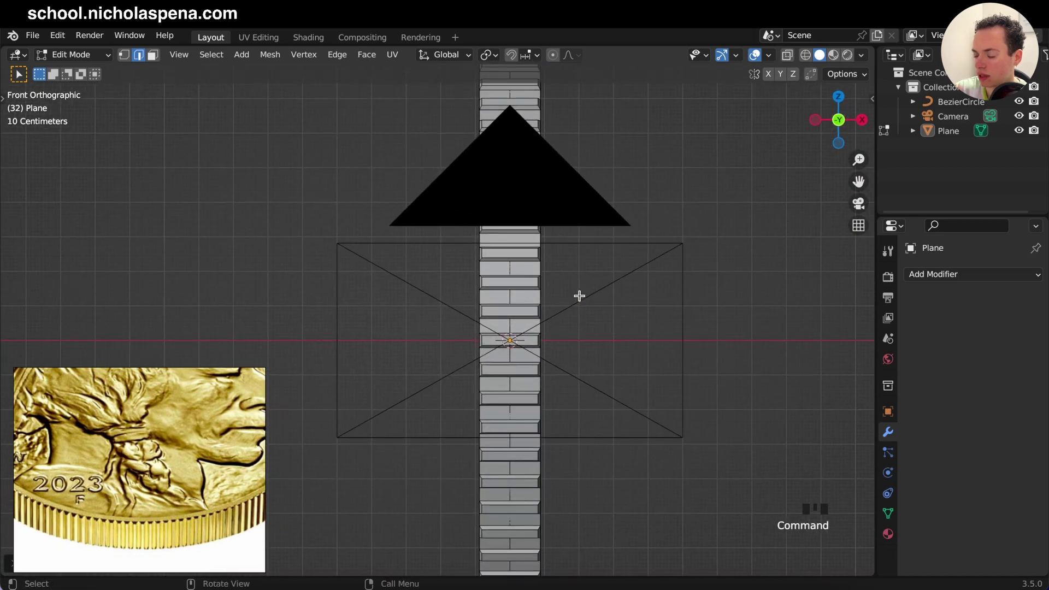
{"action": "key", "text": "KP_1"}
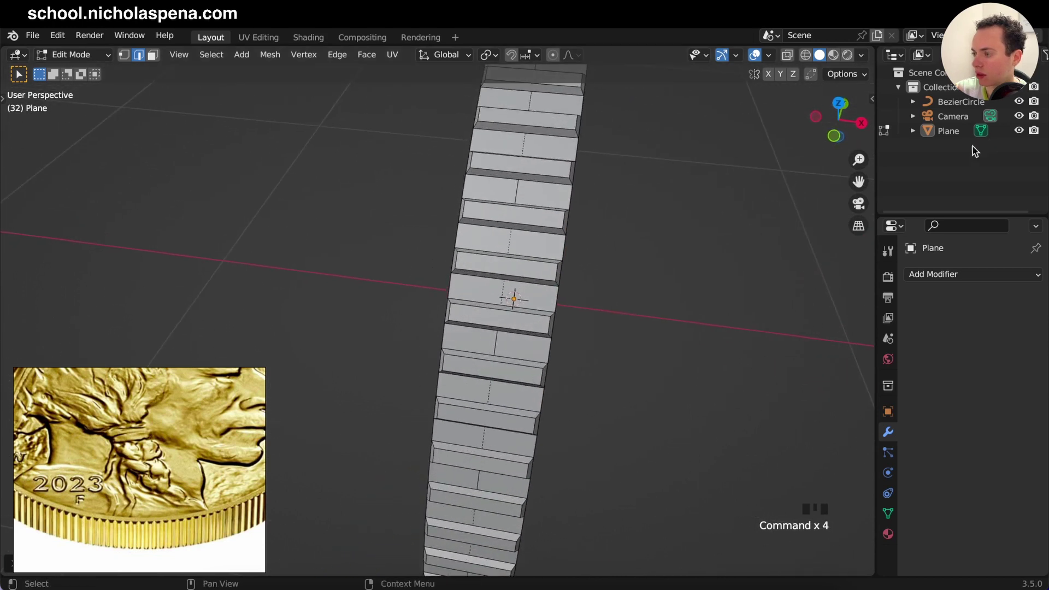
{"action": "key", "text": "Tab"}
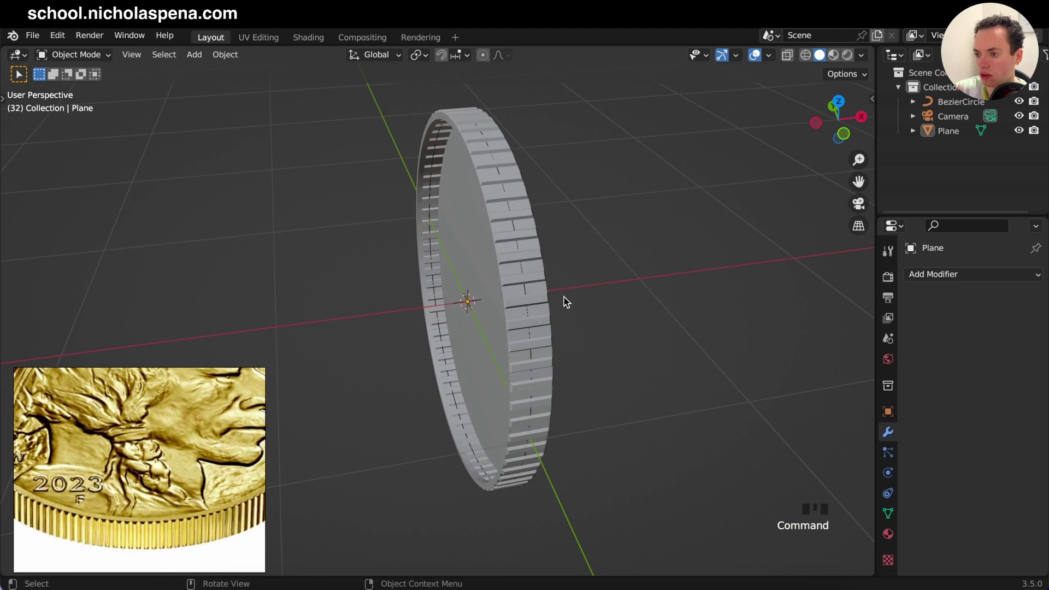
{"action": "key", "text": "Tab"}
{"action": "key", "text": "Tab"}
{"action": "key", "text": "ctrl+r"}
{"action": "key", "text": "Tab"}
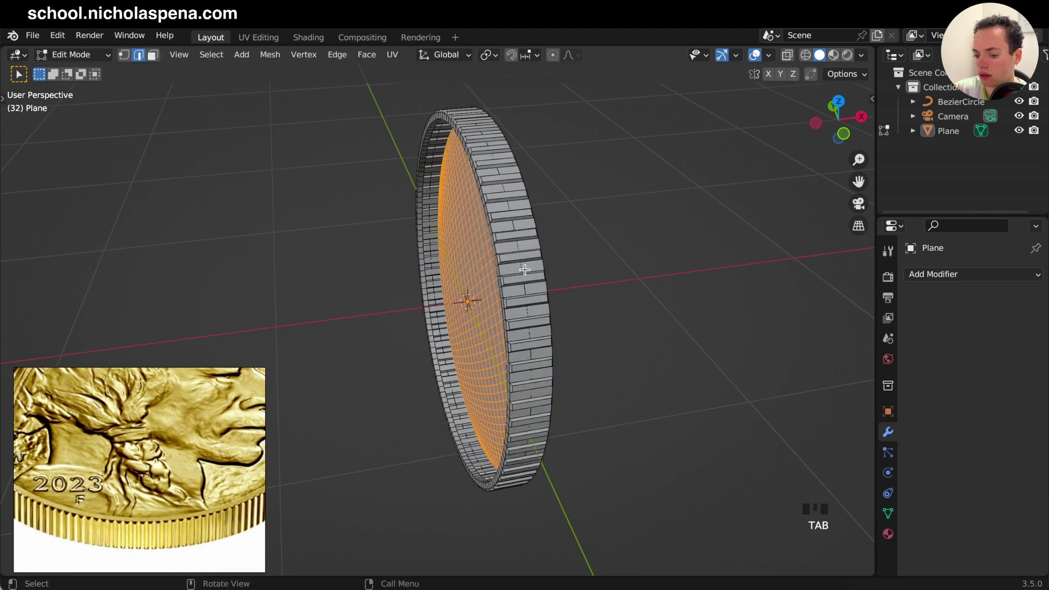
{"action": "key", "text": "ctrl+r"}
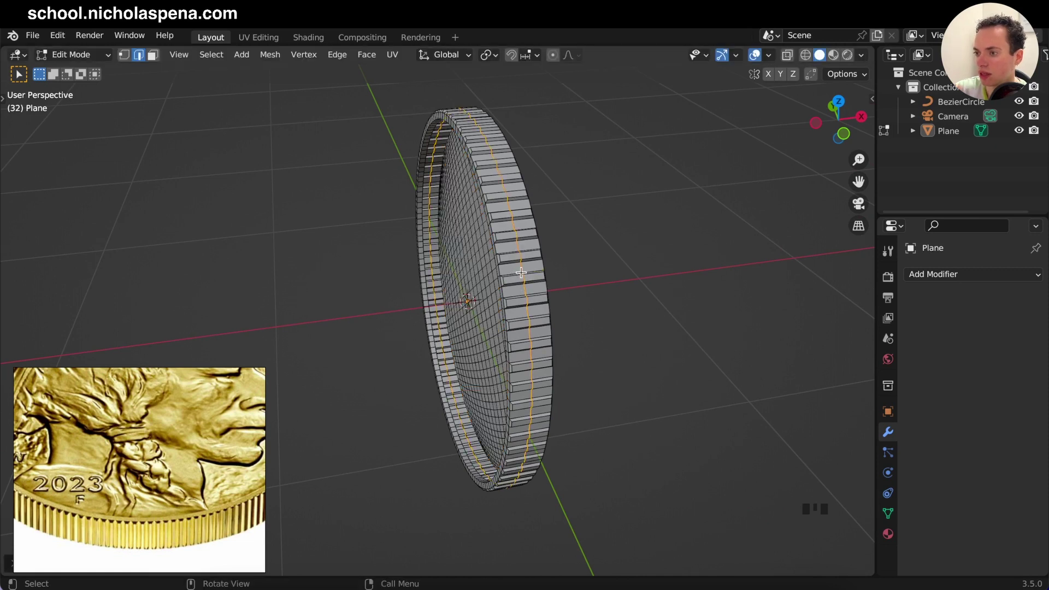
- From top view delete one half of the coin's thickness and return to Object Mode
{"action": "key", "text": "KP_7"}
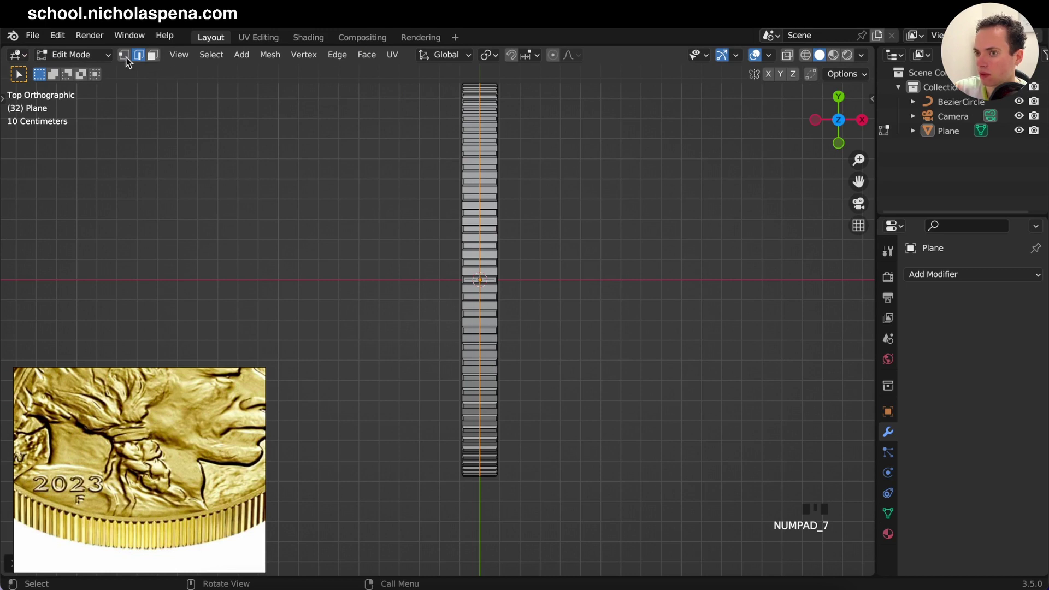
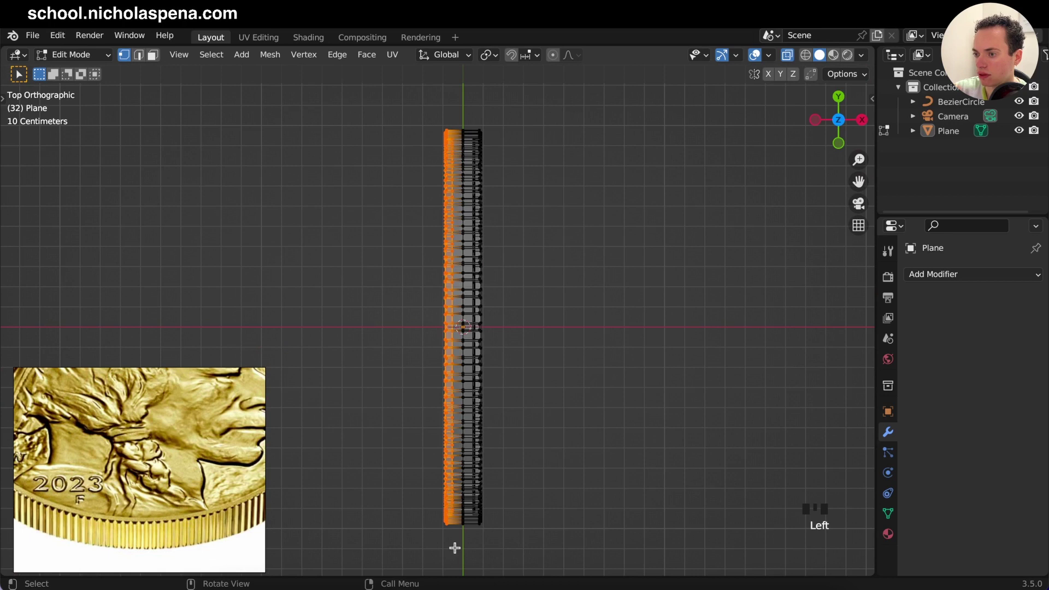
{"action": "key", "text": "x"}
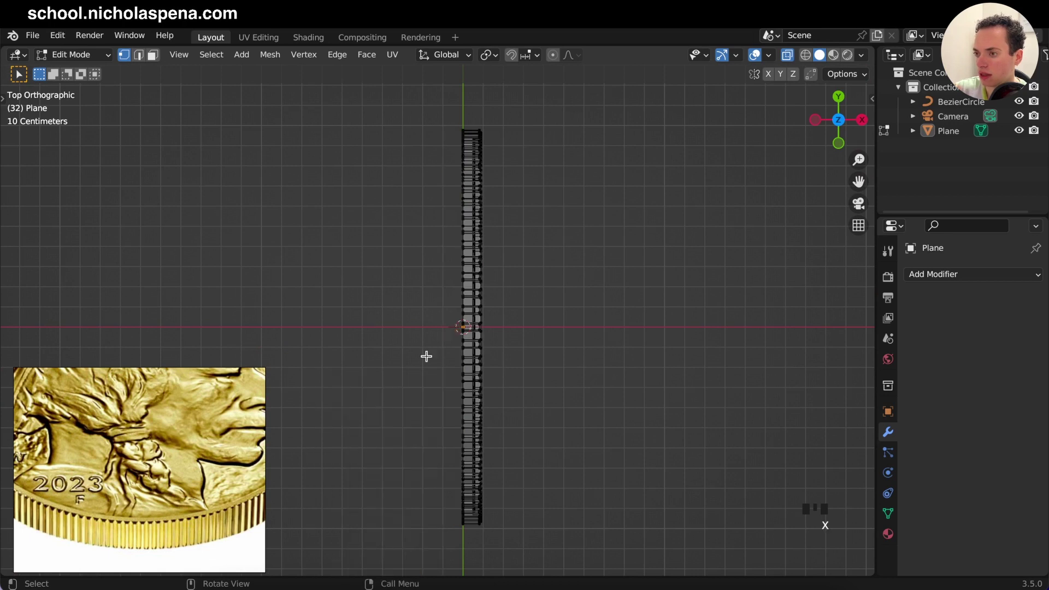
{"action": "key", "text": "Tab"}
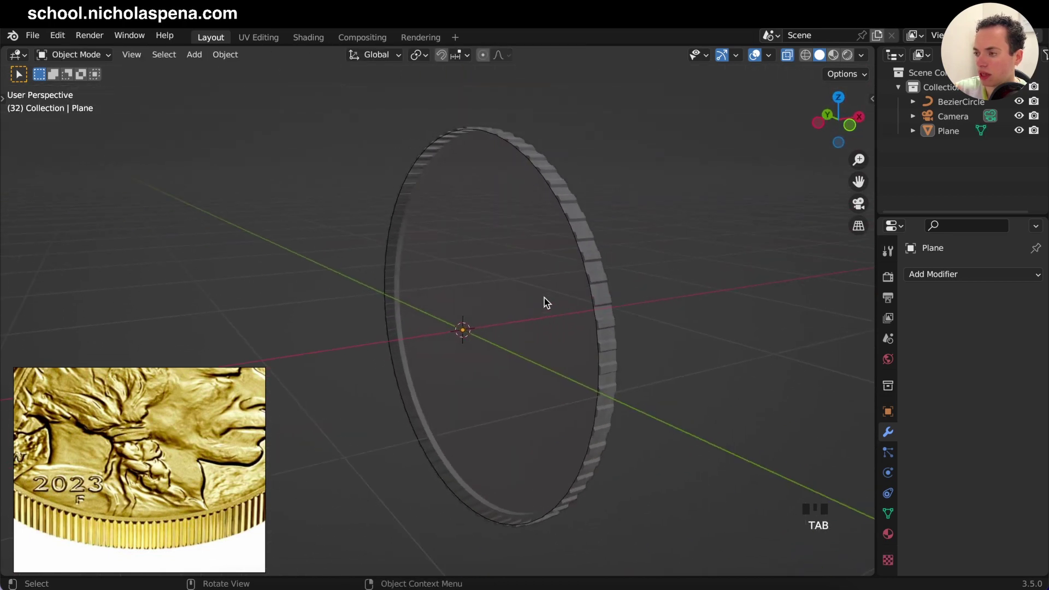
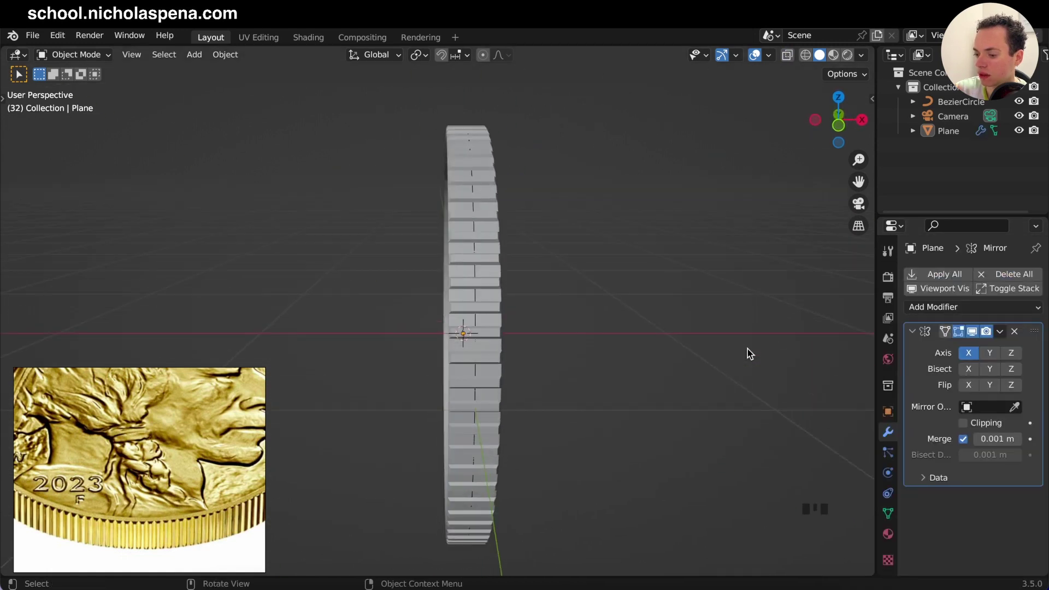
- Mirror the half on X and move rim vertices along X in top view
{"action": "key", "text": "KP_7"}
{"action": "key", "text": "Tab"}
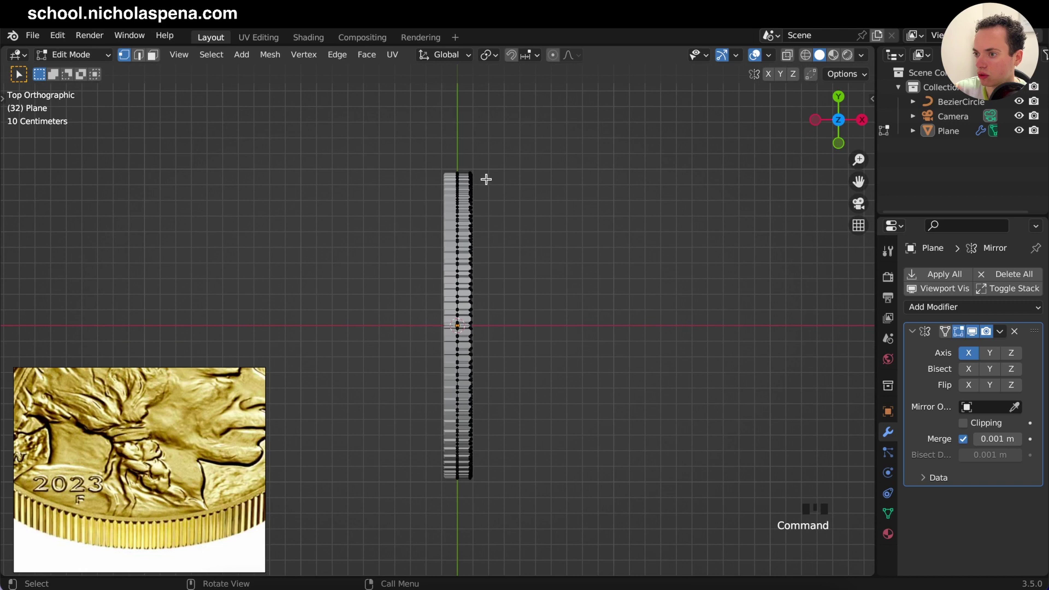
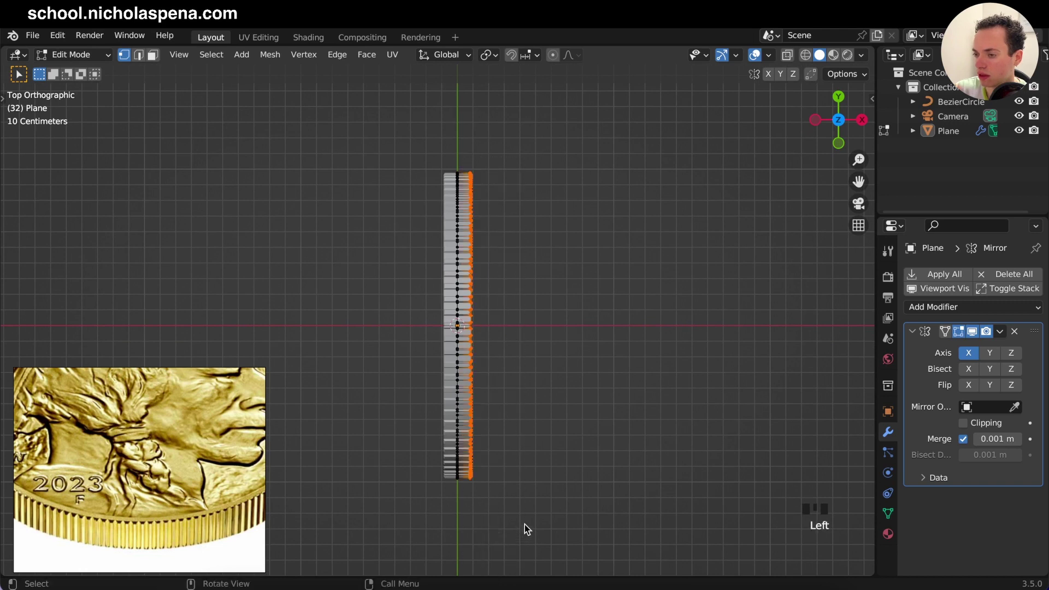
{"action": "left_click", "coordinate": [532, 484]}
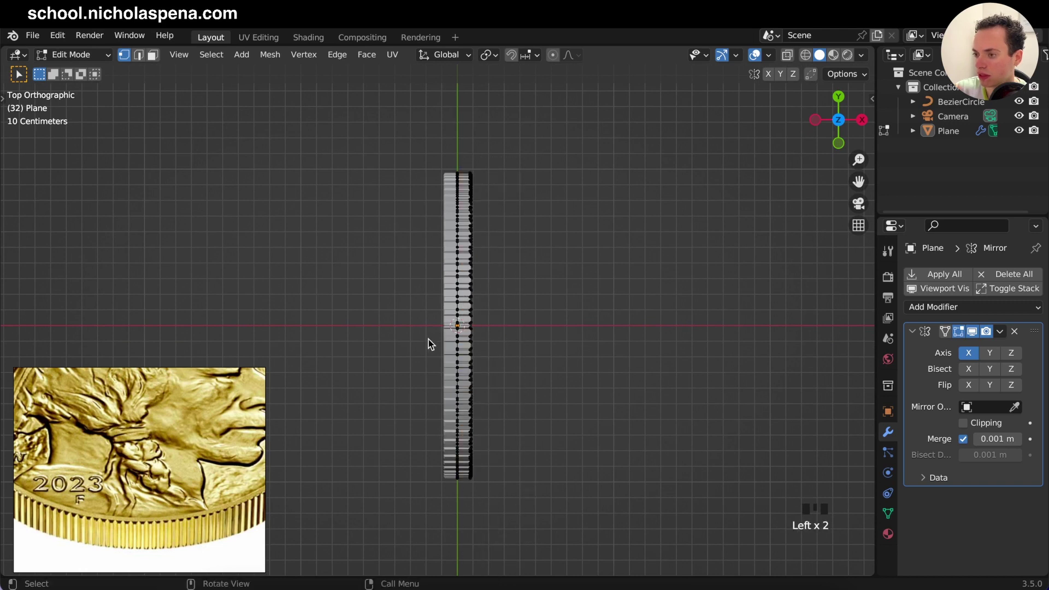
{"action": "left_click", "coordinate": [792, 58]}
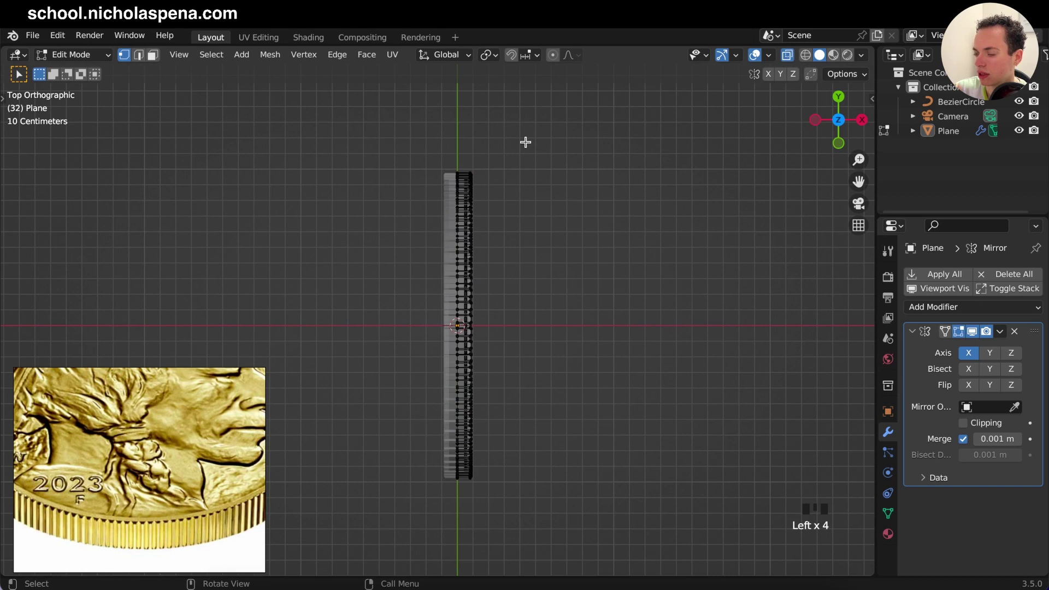
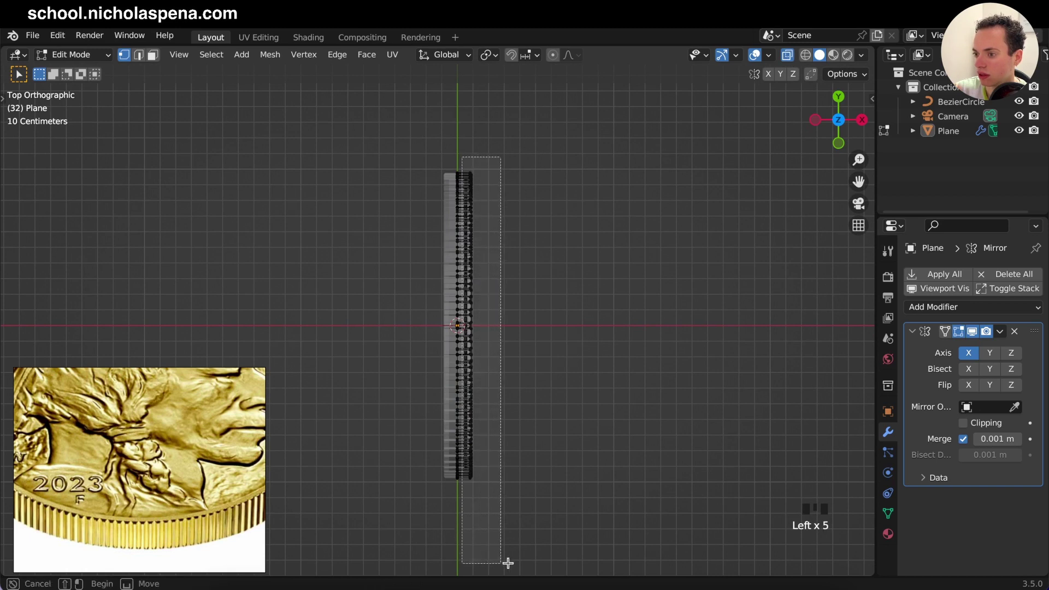
{"action": "key", "text": "g"}
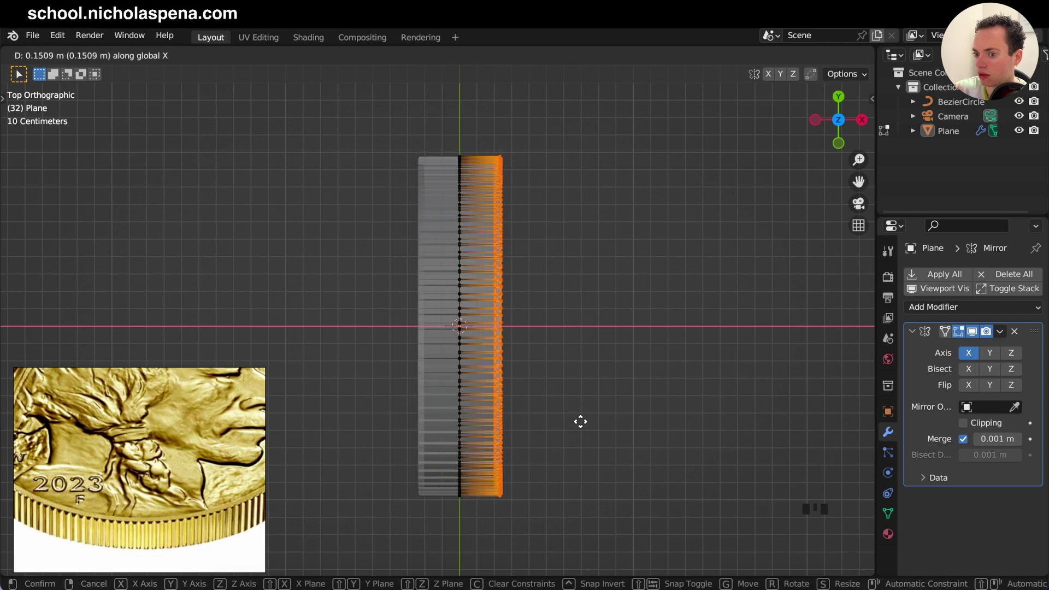
{"action": "key", "text": "Tab"}
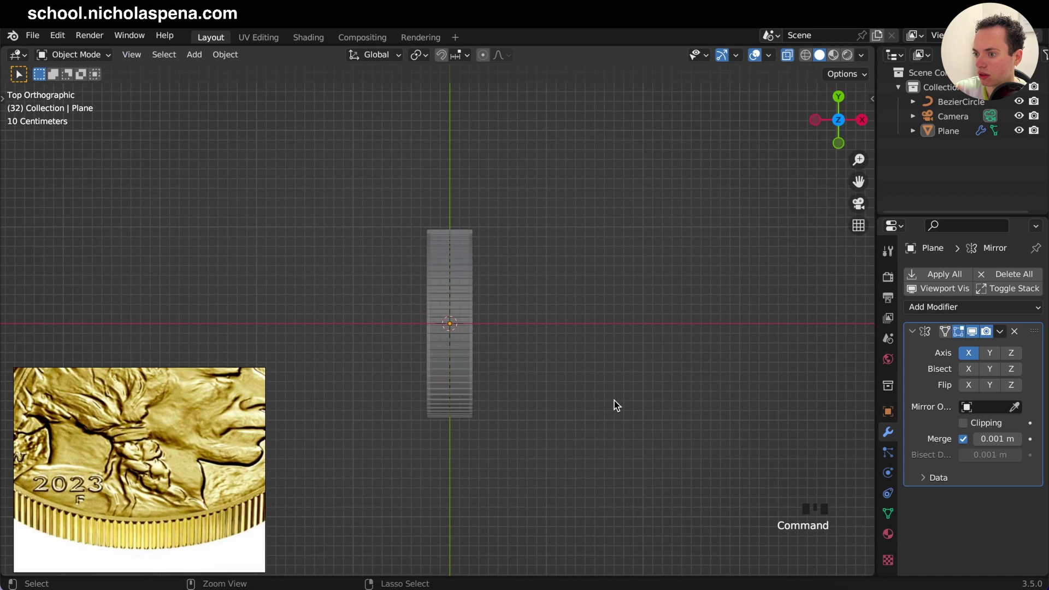
{"action": "key", "text": "Tab"}
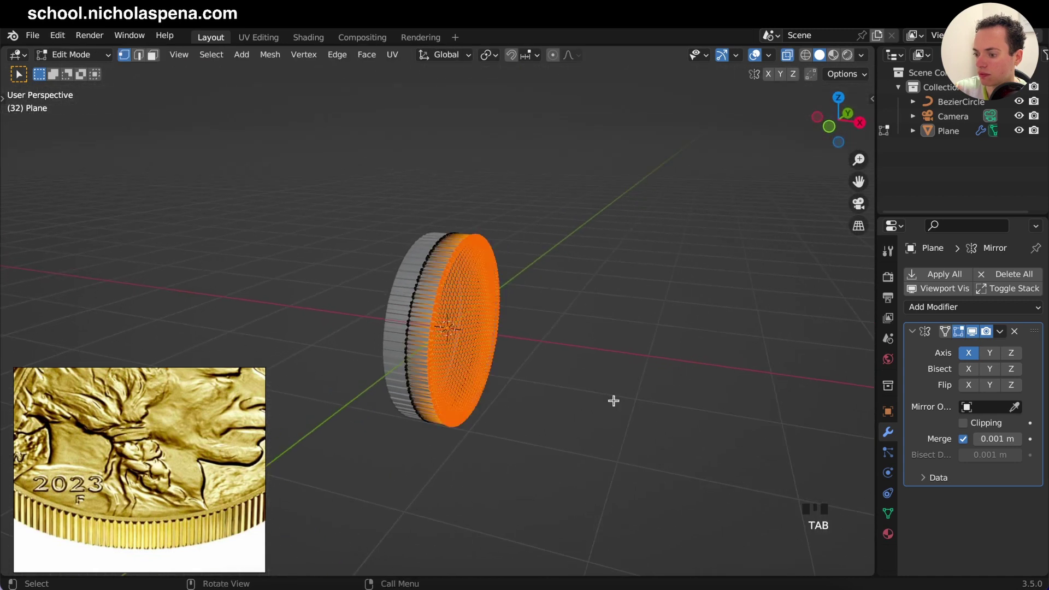
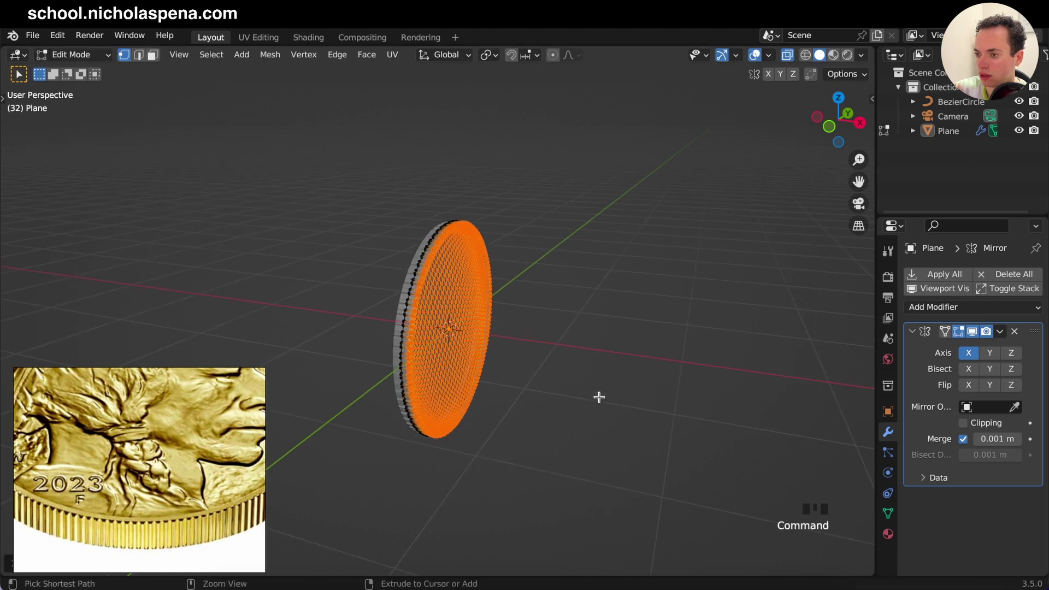
- Nudge the rim vertices along X again to close the mirrored seam
{"action": "key", "text": "KP_7"}
{"action": "key", "text": "Tab"}
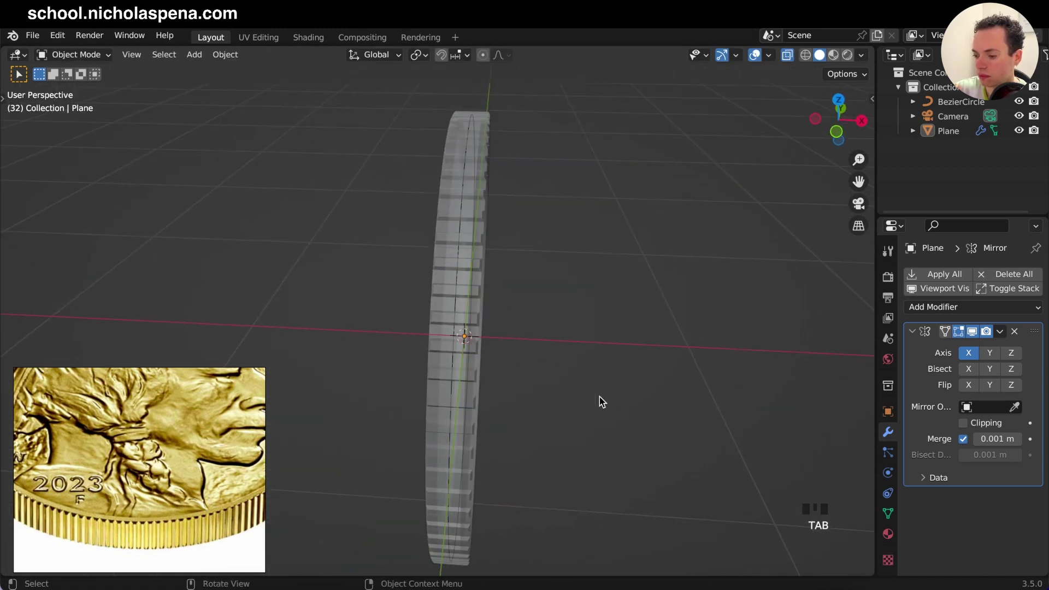
{"action": "key", "text": "KP_7"}
{"action": "key", "text": "Tab"}
{"action": "key", "text": "g"}
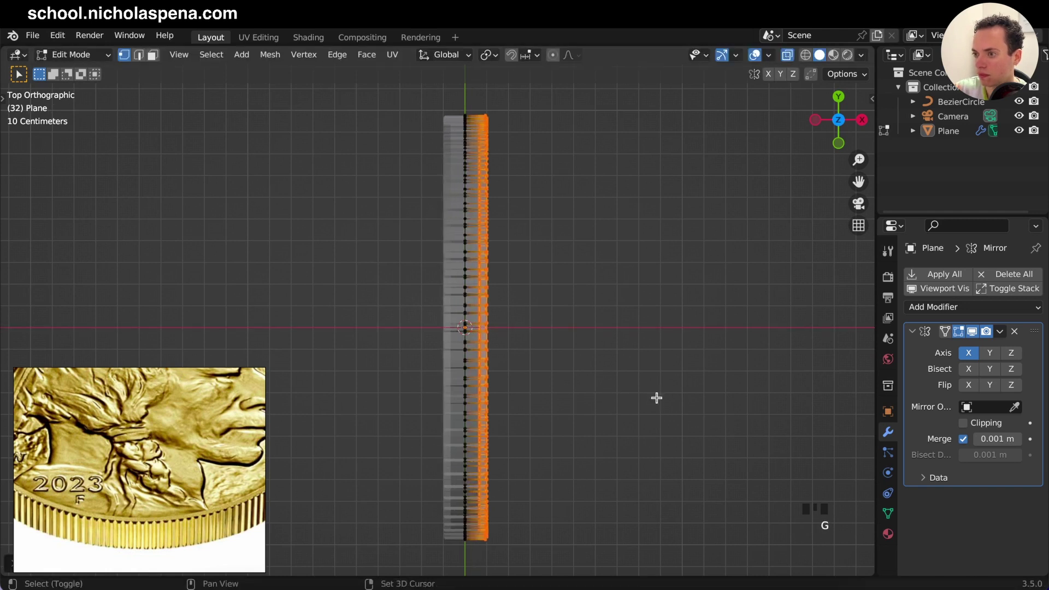
{"action": "key", "text": "Tab"}
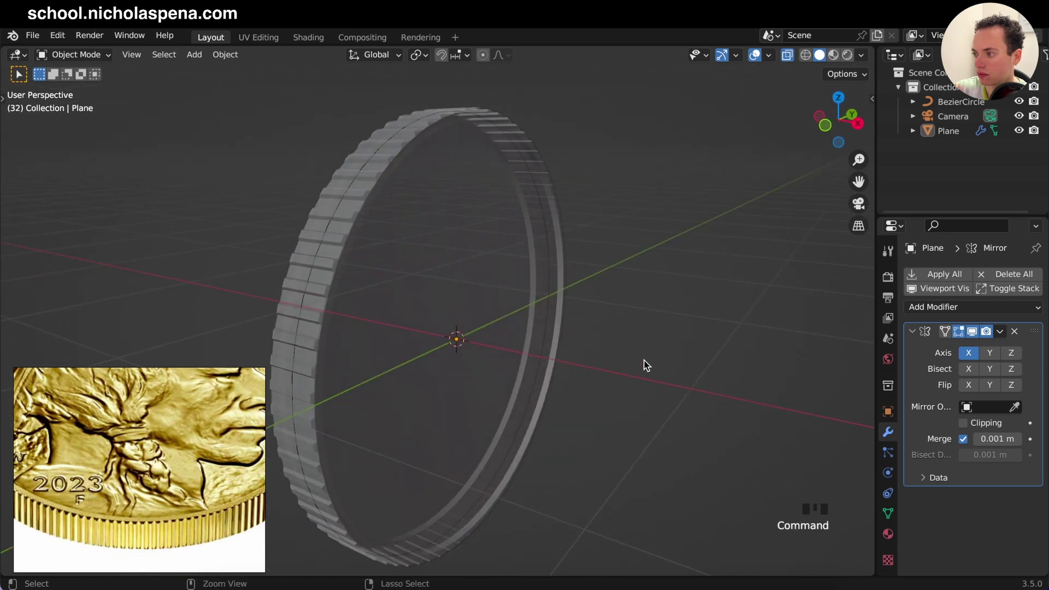
- Collapse the Mirror modifier panel and save the file as coin2
{"action": "left_click", "coordinate": [915, 339]}
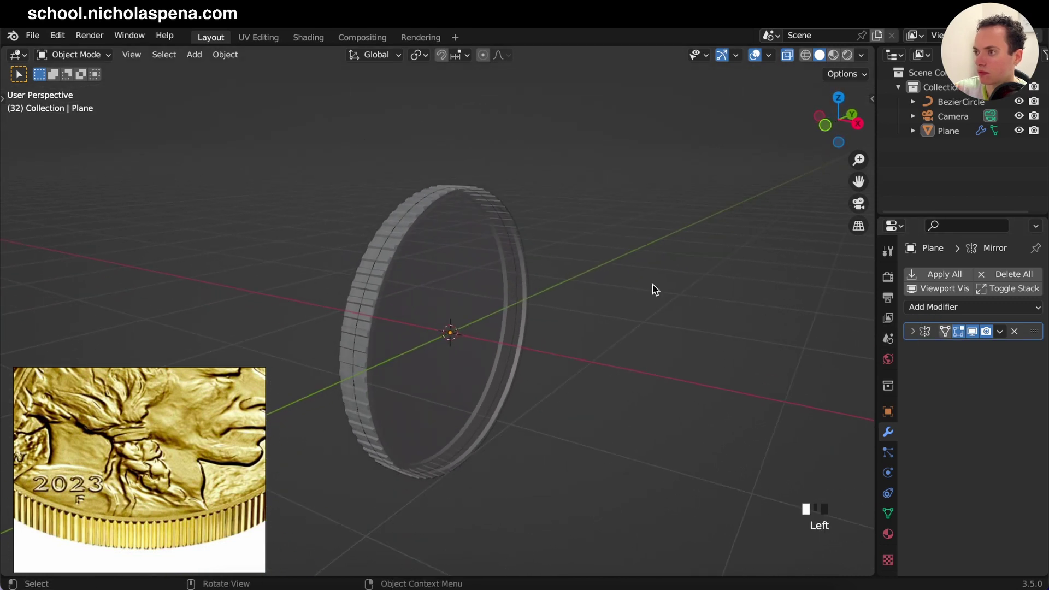
{"action": "key", "text": "s"}
{"action": "left_click", "coordinate": [791, 60]}
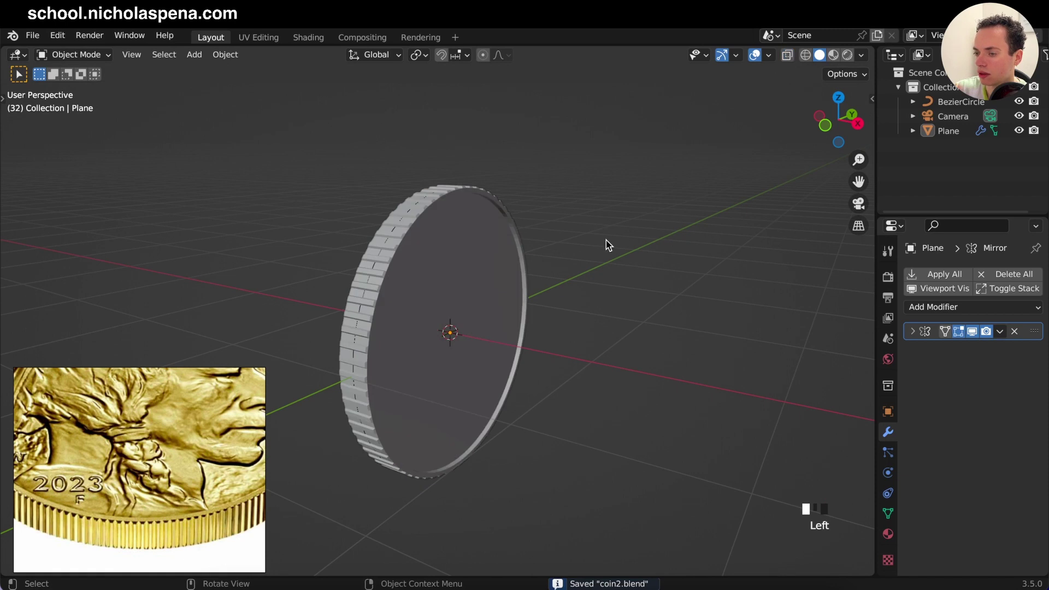
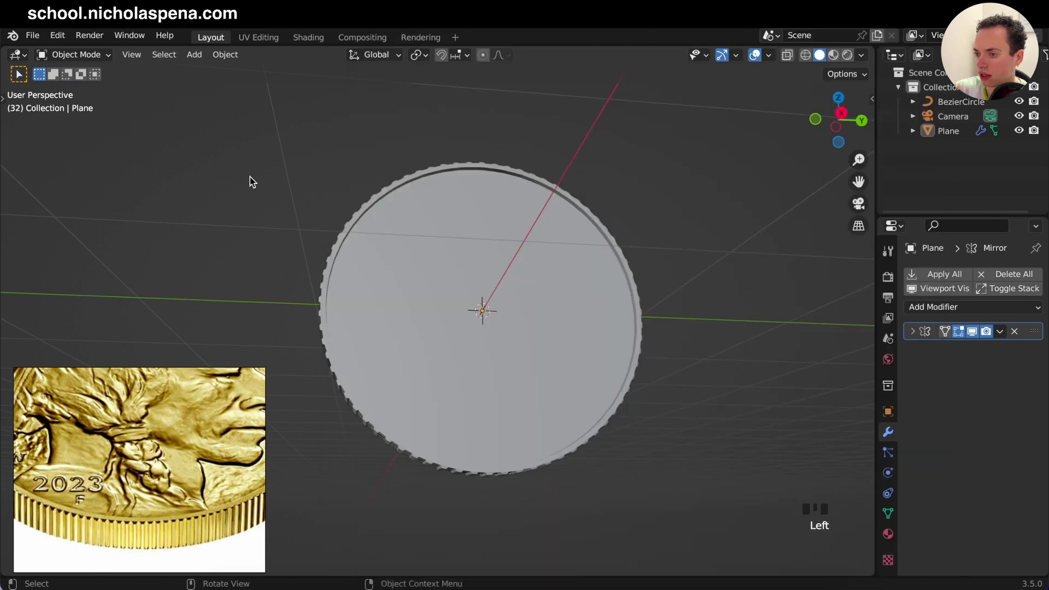
- Select the coin and briefly check its mesh in Edit Mode
{"action": "left_click", "coordinate": [497, 250]}
{"action": "key", "text": "Tab"}
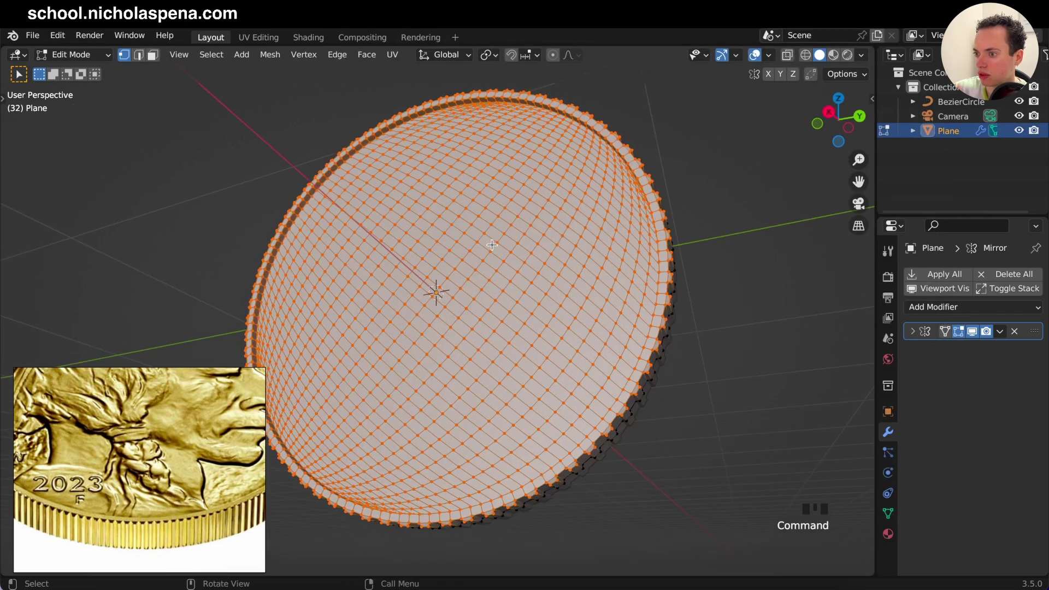
{"action": "key", "text": "Tab"}
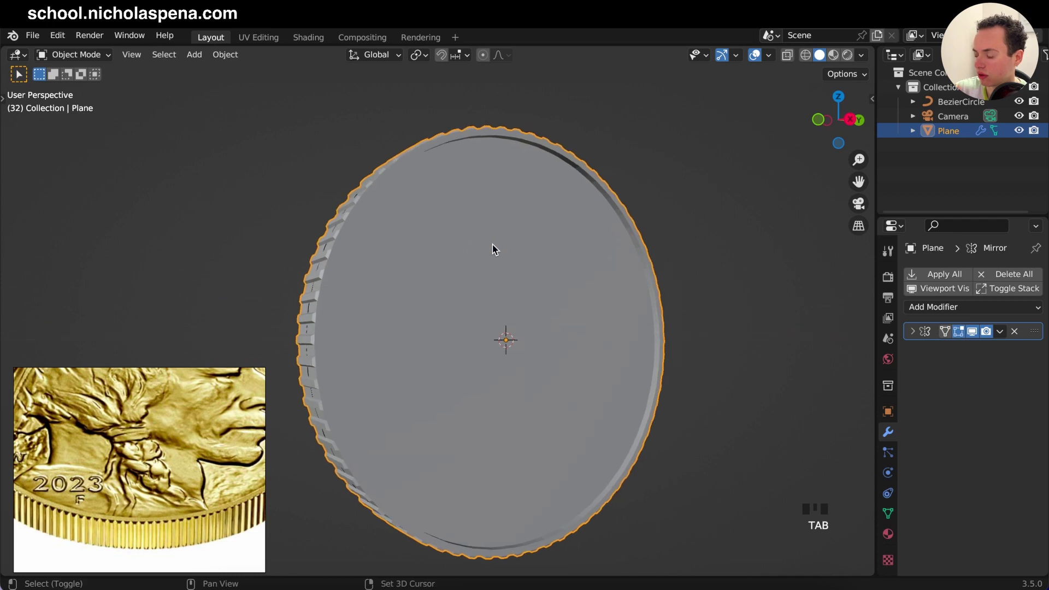
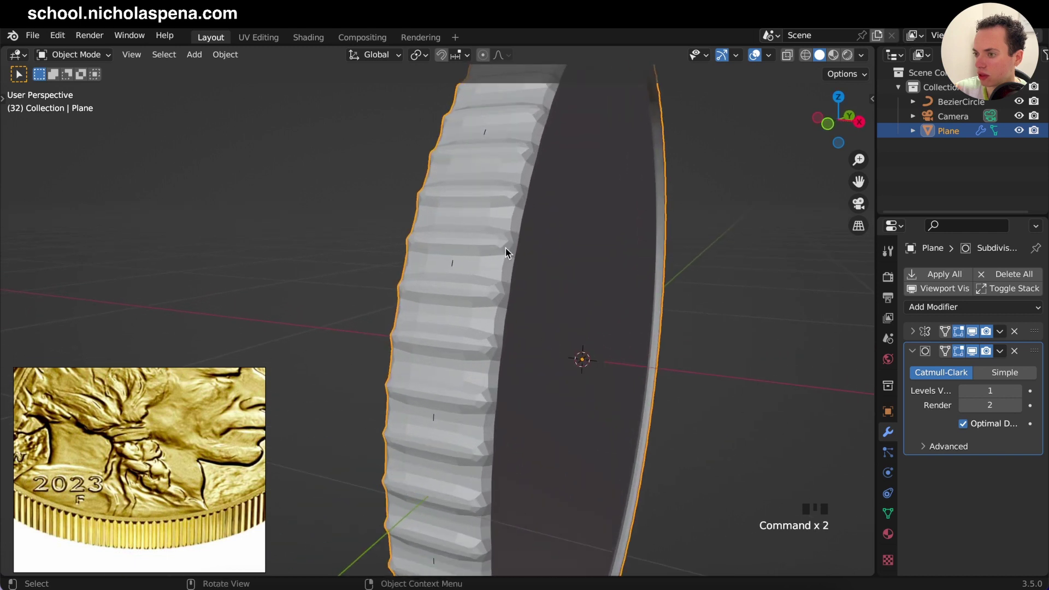
- Add a 0.002 m Bevel ahead of the subdivision and adjust its segment count
{"action": "left_click", "coordinate": [974, 354]}
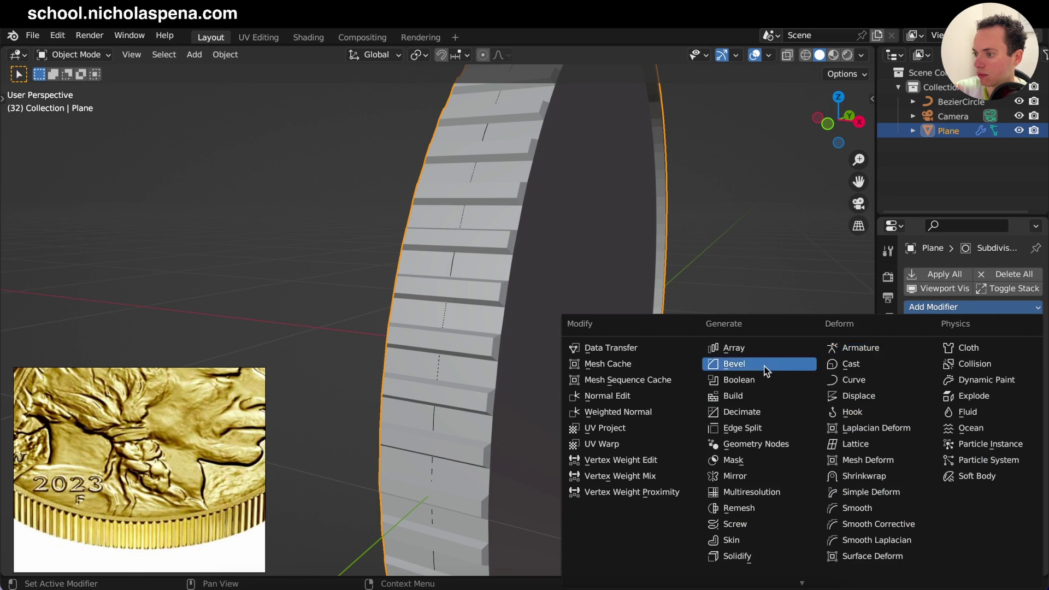
{"action": "left_click_drag", "start_coordinate": [767, 370], "coordinate": [986, 489]}
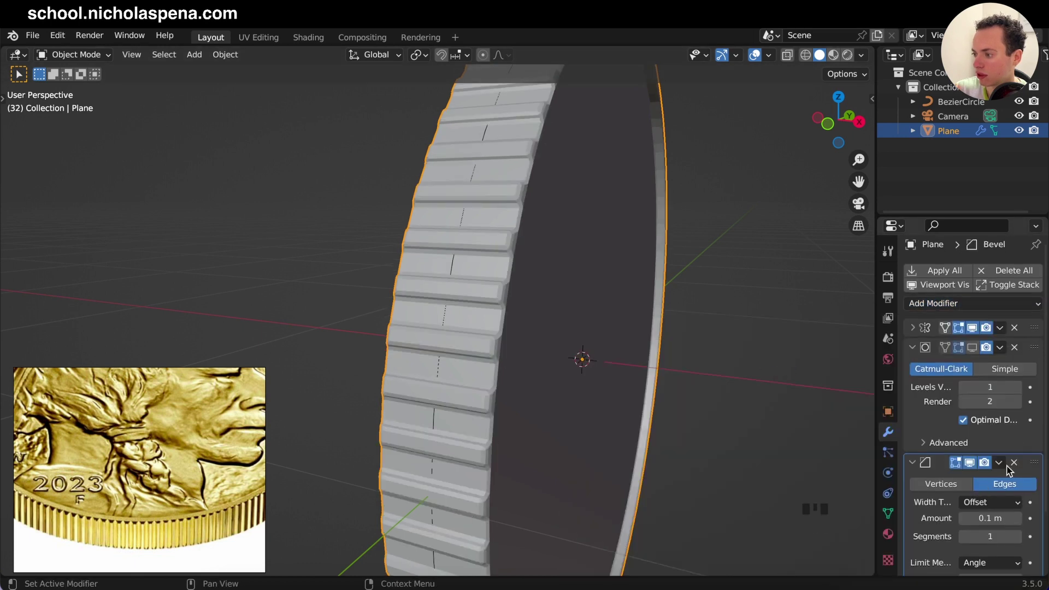
{"action": "left_click_drag", "start_coordinate": [1035, 467], "coordinate": [1027, 354]}
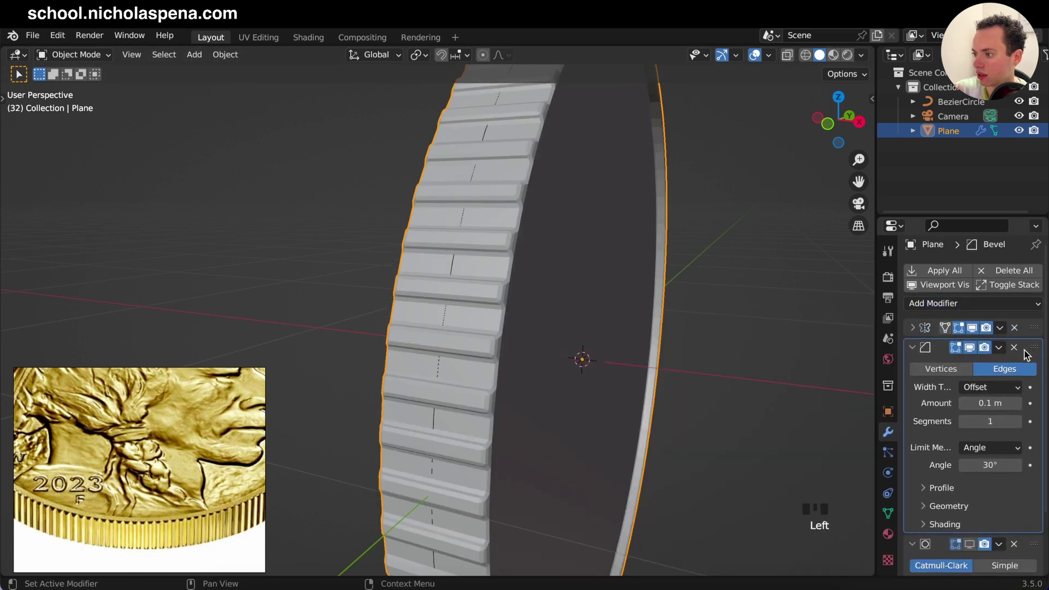
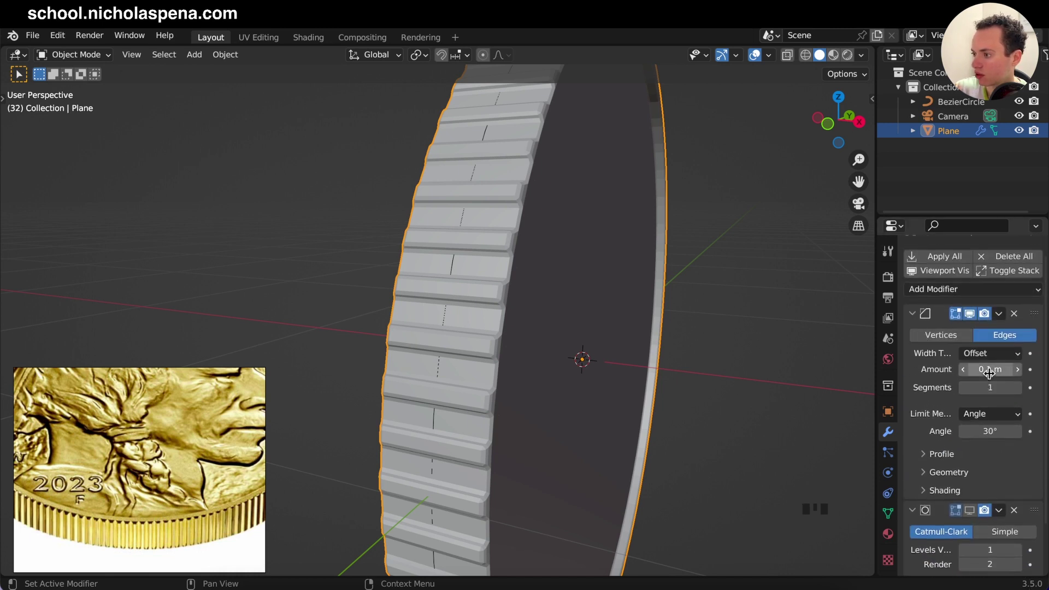
{"action": "left_click_drag", "start_coordinate": [989, 370], "coordinate": [695, 345]}
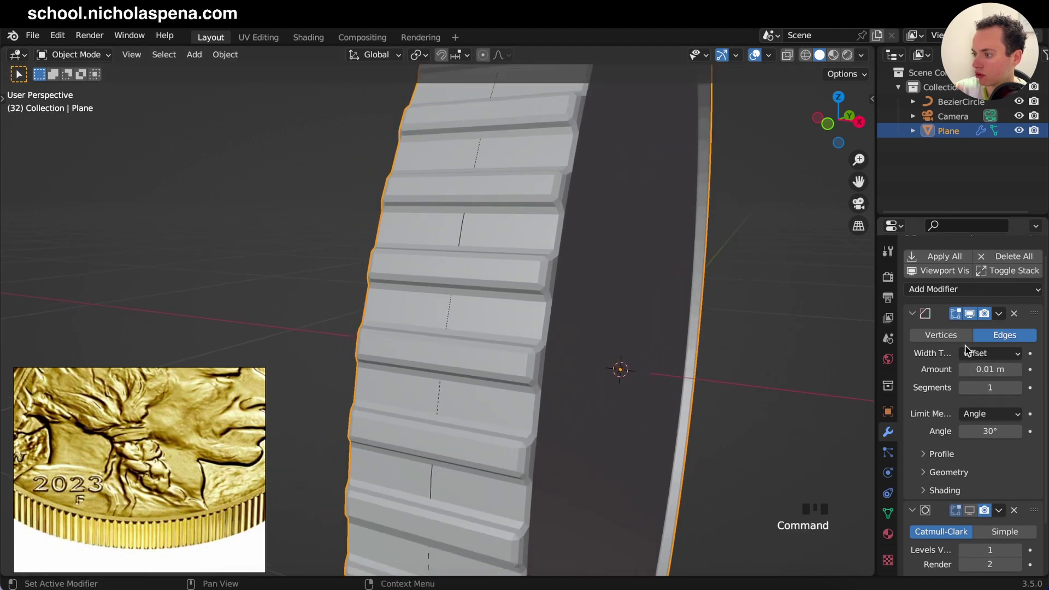
{"action": "left_click", "coordinate": [988, 369]}
{"action": "key", "text": "BackSpace"}
{"action": "key", "text": "BackSpace"}
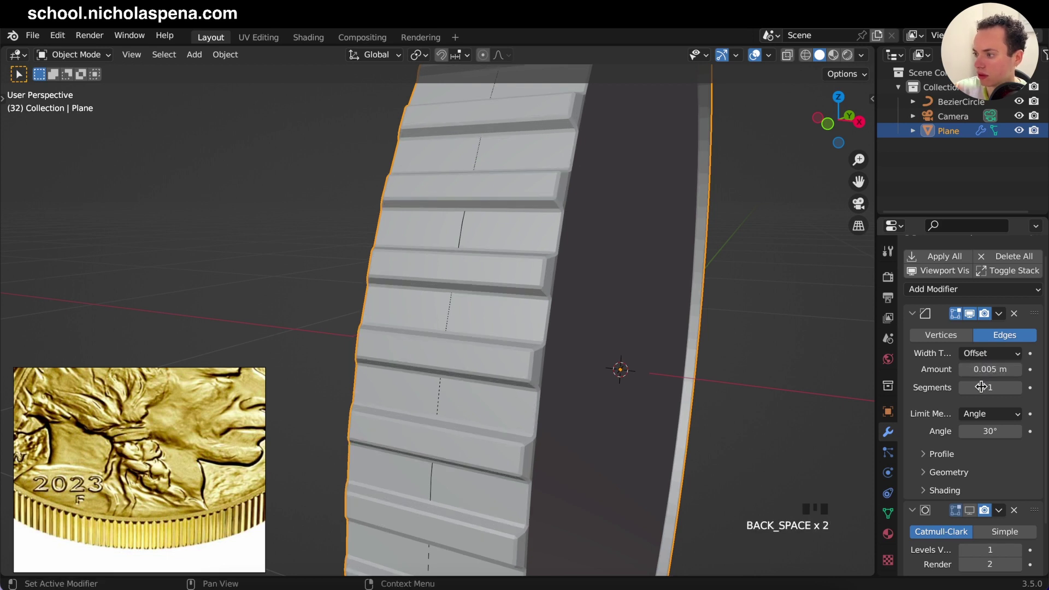
{"action": "left_click_drag", "start_coordinate": [1025, 392], "coordinate": [562, 267]}
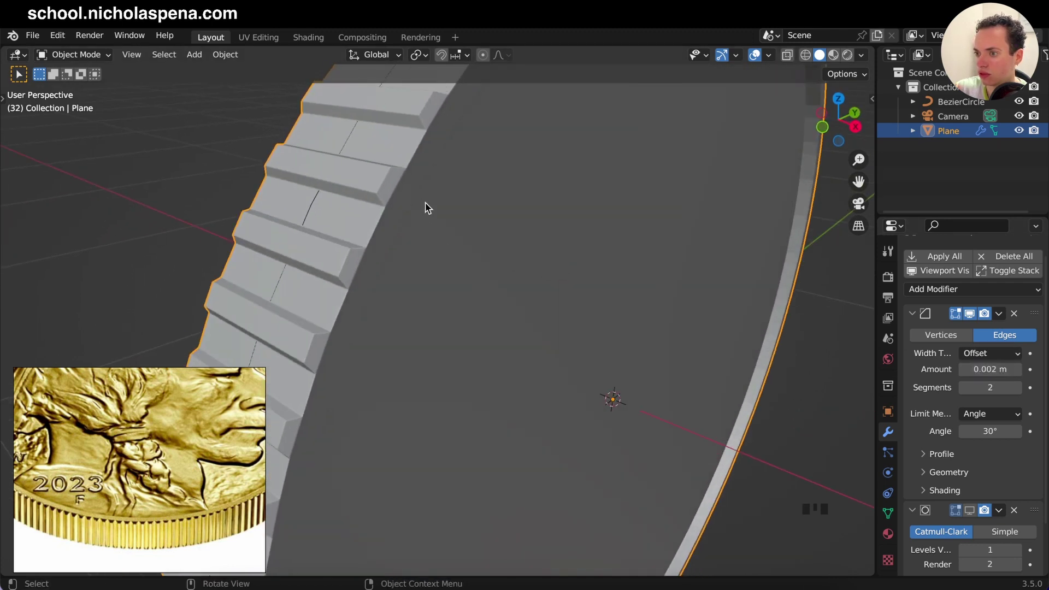
- Set subdivision level 3 for viewport and render and save the file
{"action": "left_click_drag", "start_coordinate": [914, 318], "coordinate": [720, 355]}
{"action": "key", "text": "s"}
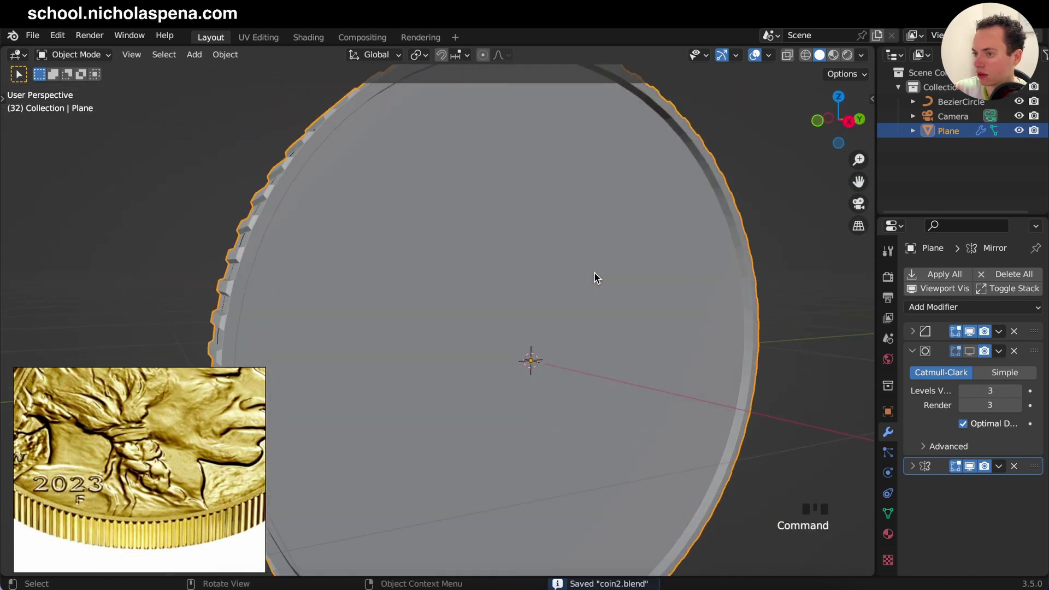
- Hide subdivision in the viewport and add a Displace modifier, strength 1.0, midlevel 0.5
{"action": "left_click", "coordinate": [972, 353]}
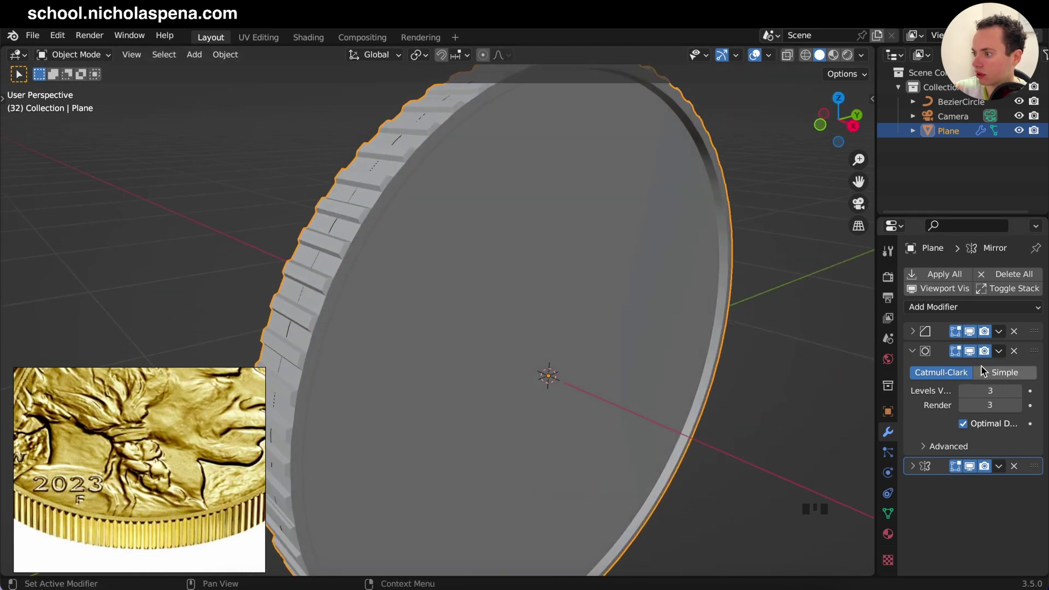
{"action": "left_click", "coordinate": [974, 353]}
{"action": "left_click_drag", "start_coordinate": [914, 355], "coordinate": [938, 310]}
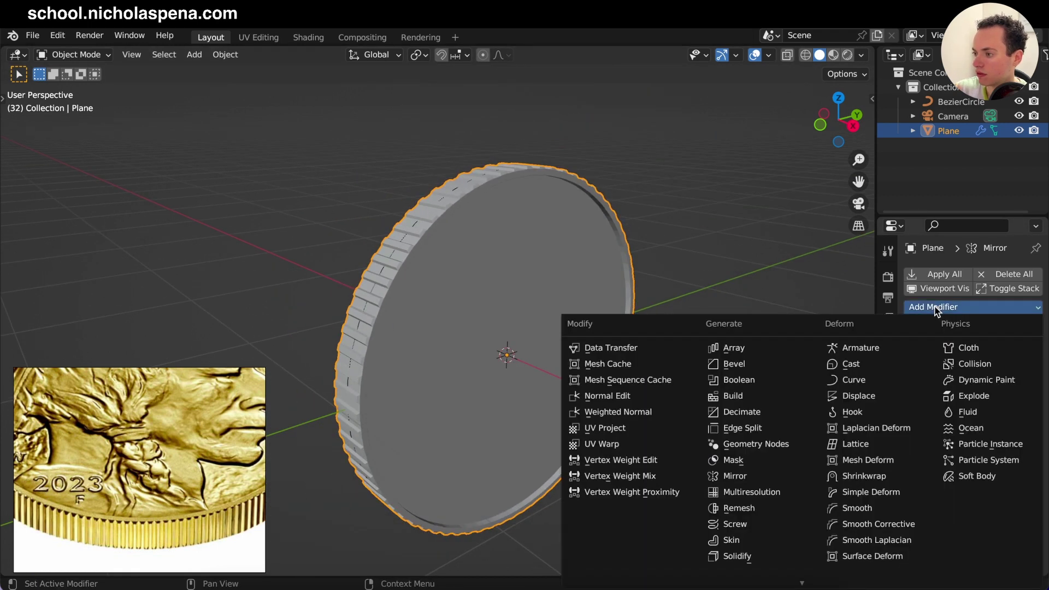
{"action": "left_click_drag", "start_coordinate": [865, 402], "coordinate": [1015, 495]}
{"action": "left_click_drag", "start_coordinate": [1038, 373], "coordinate": [1037, 541]}
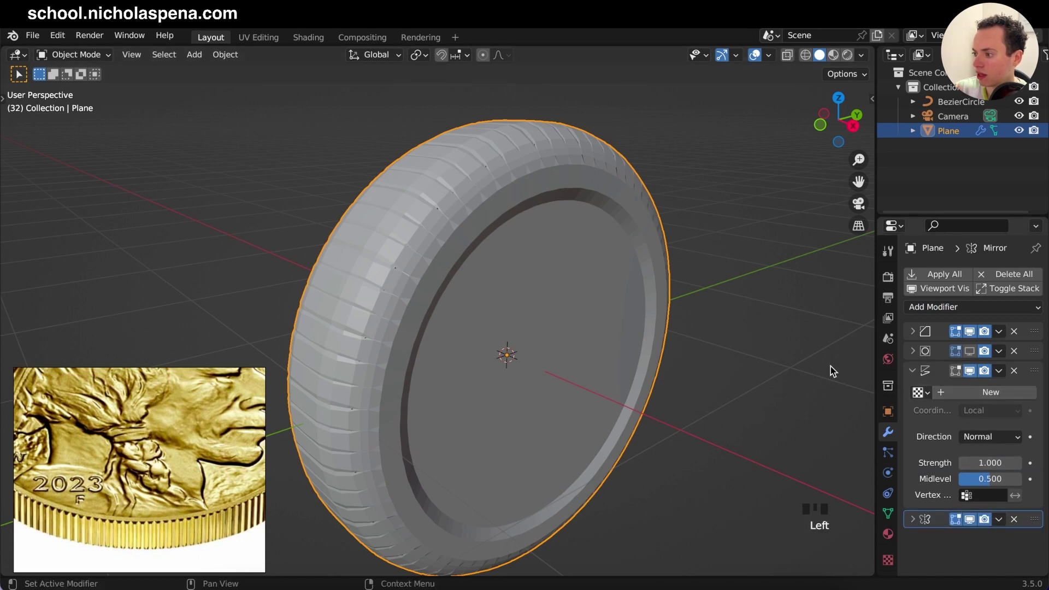
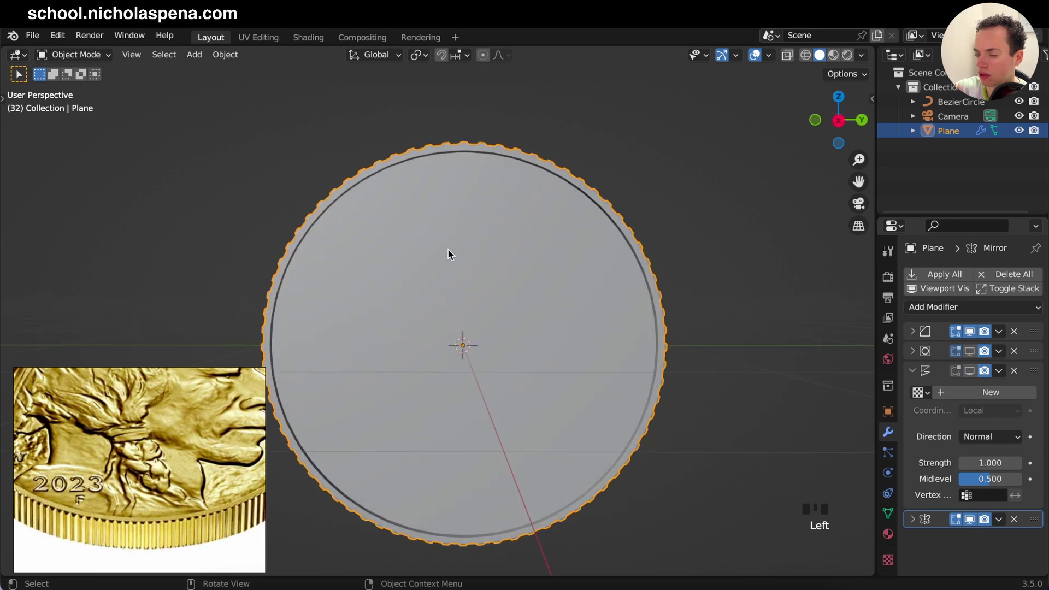
- View the coin face-on and circle-select the front face inside the rim
{"action": "key", "text": "Tab"}
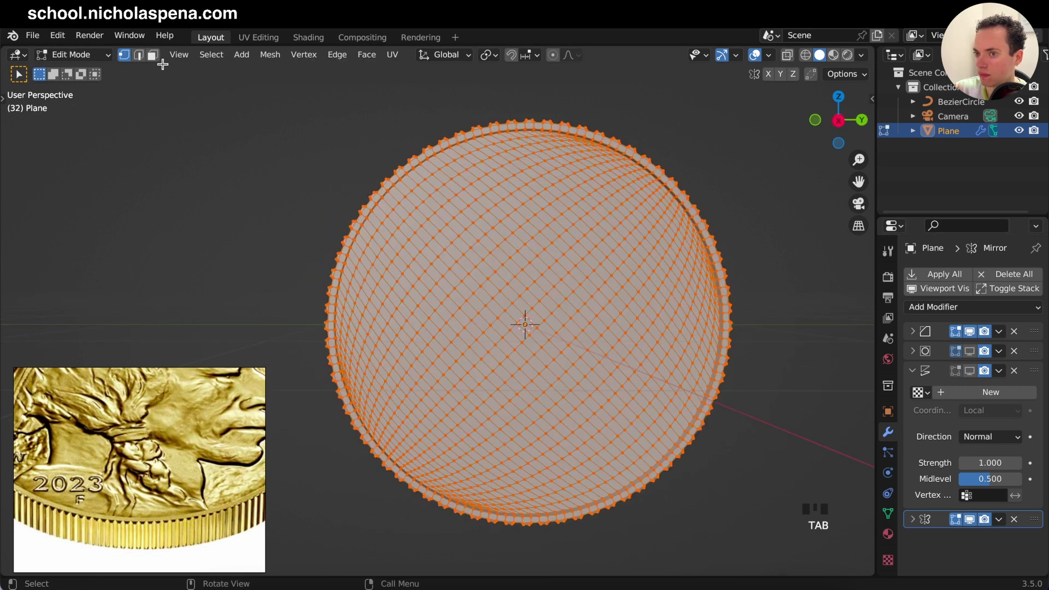
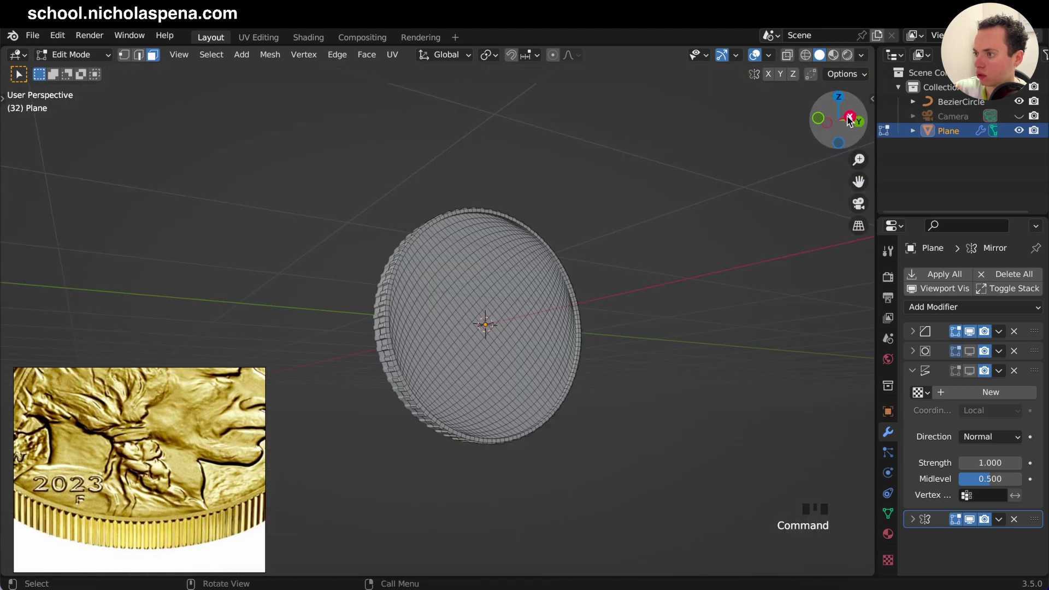
{"action": "left_click", "coordinate": [850, 118]}
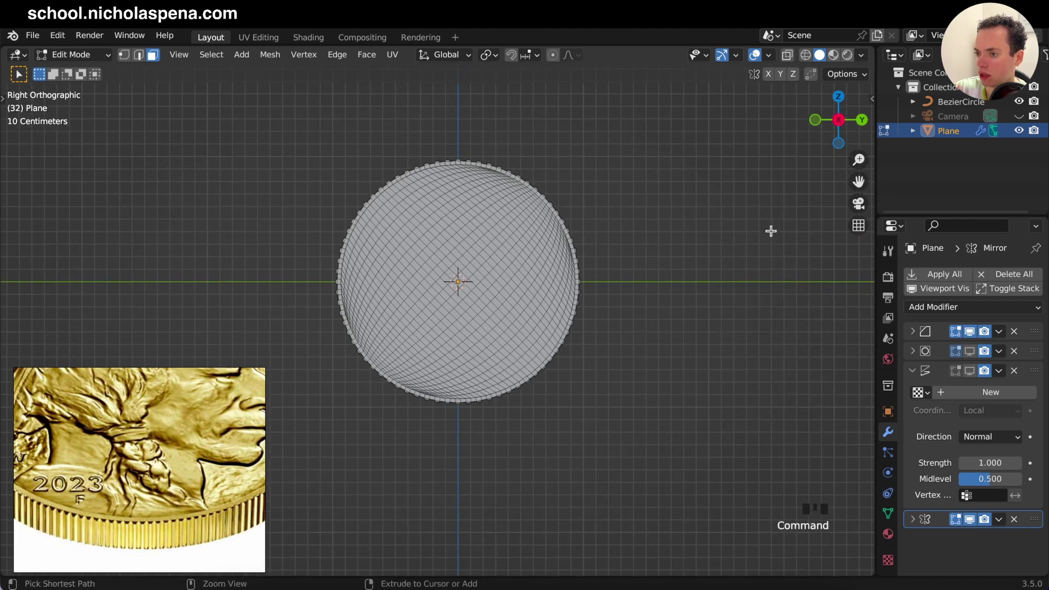
{"action": "key", "text": "c"}
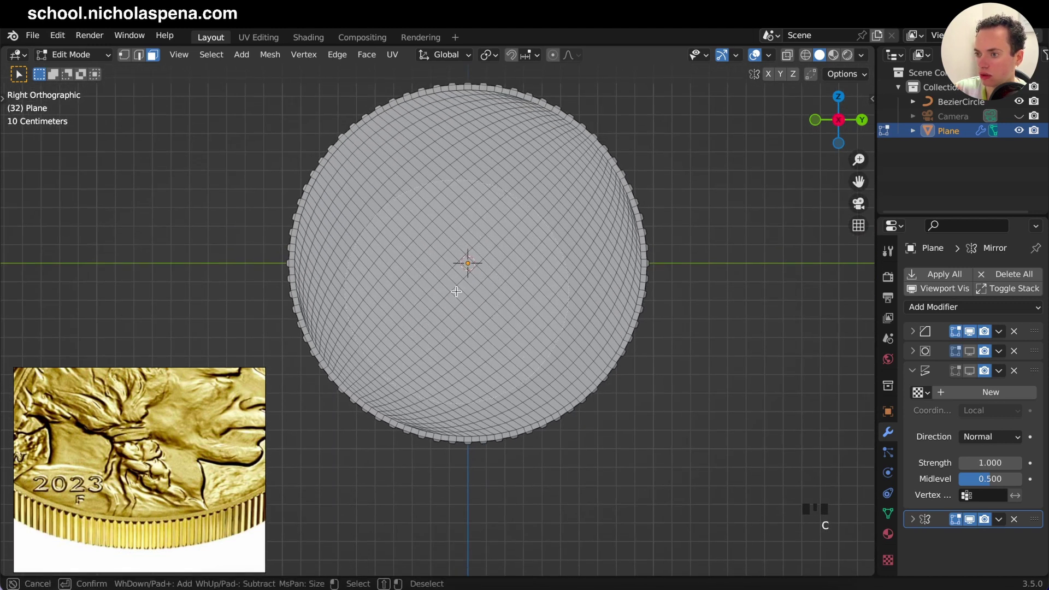
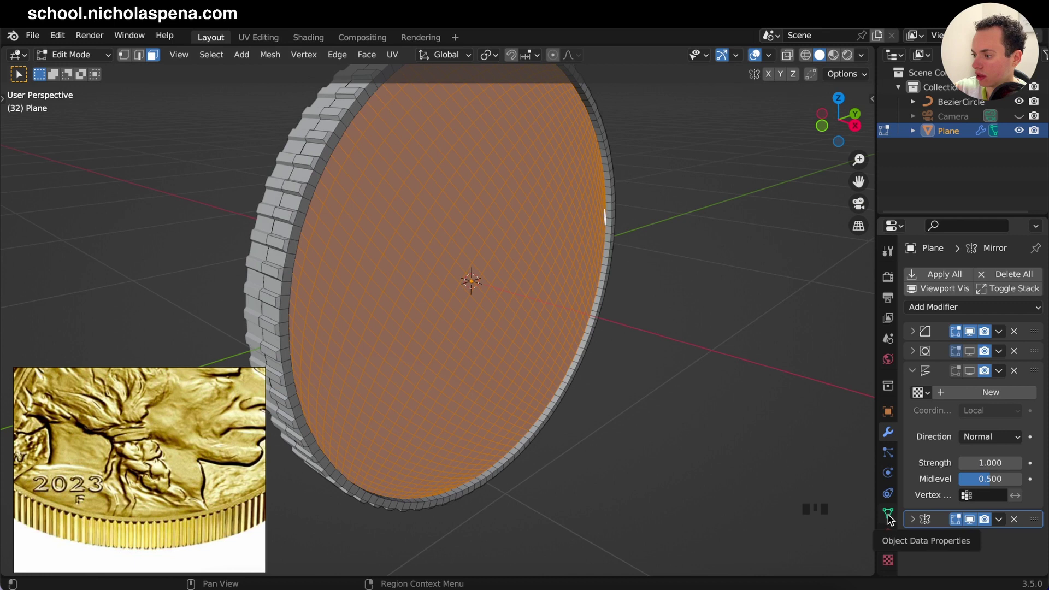
- Create vertex group 'Group' and assign the selected front face to it
{"action": "left_click", "coordinate": [891, 519]}
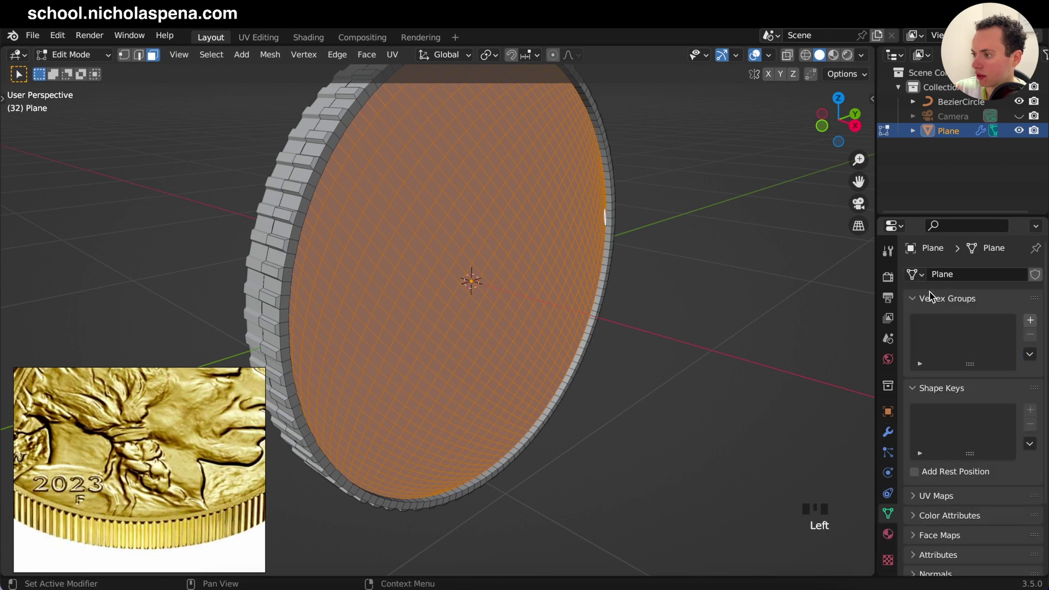
{"action": "left_click_drag", "start_coordinate": [1032, 321], "coordinate": [922, 413]}
{"action": "left_click_drag", "start_coordinate": [922, 413], "coordinate": [889, 437]}
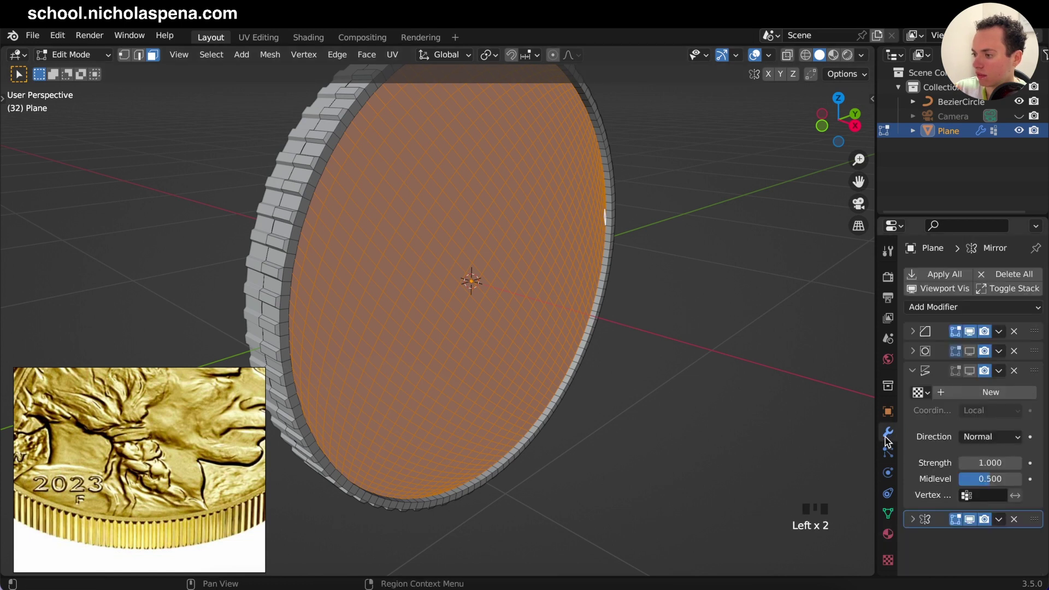
{"action": "key", "text": "Tab"}
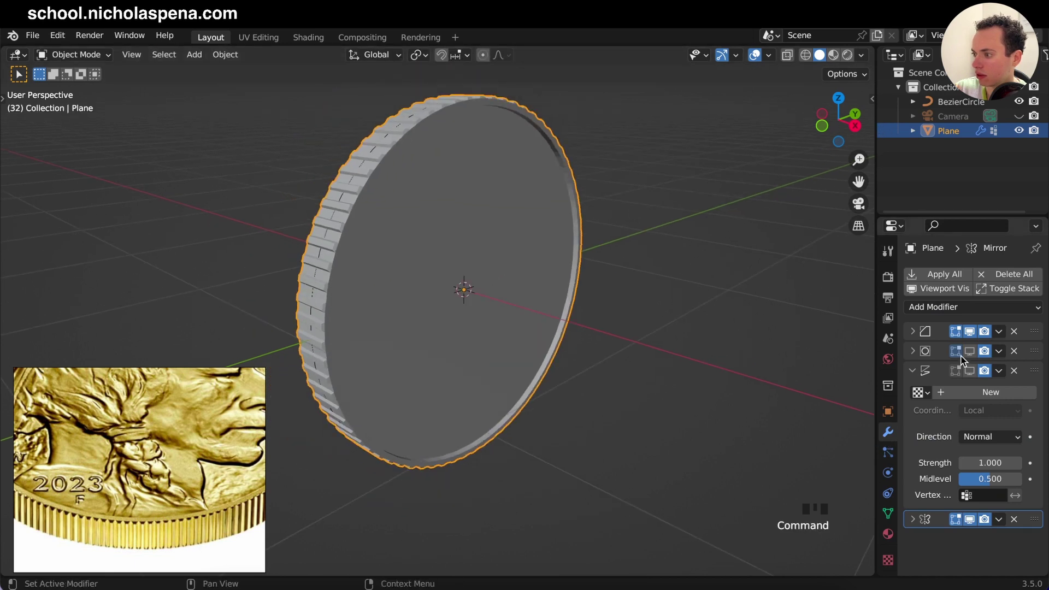
- Re-enable subdivision and displacement and limit Displace to the 'Group' vertex group
{"action": "left_click", "coordinate": [972, 377]}
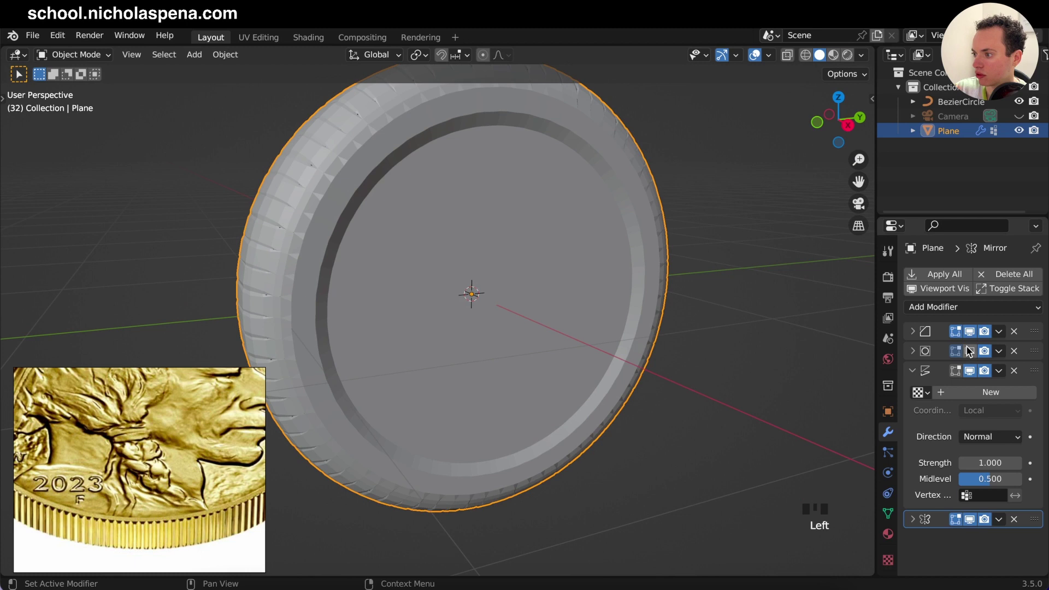
{"action": "left_click", "coordinate": [970, 353]}
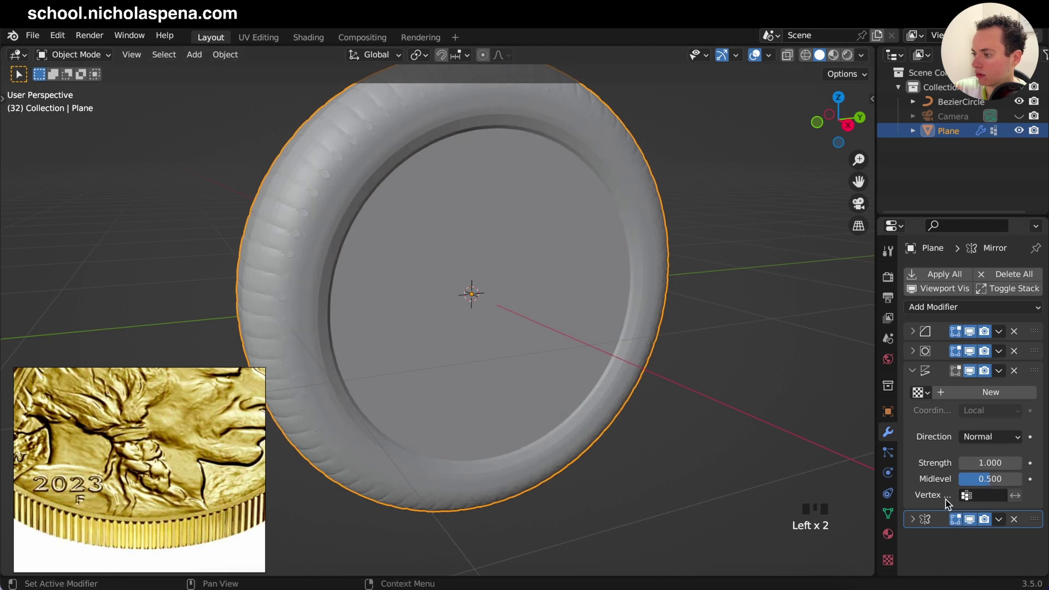
{"action": "left_click_drag", "start_coordinate": [986, 492], "coordinate": [668, 253]}
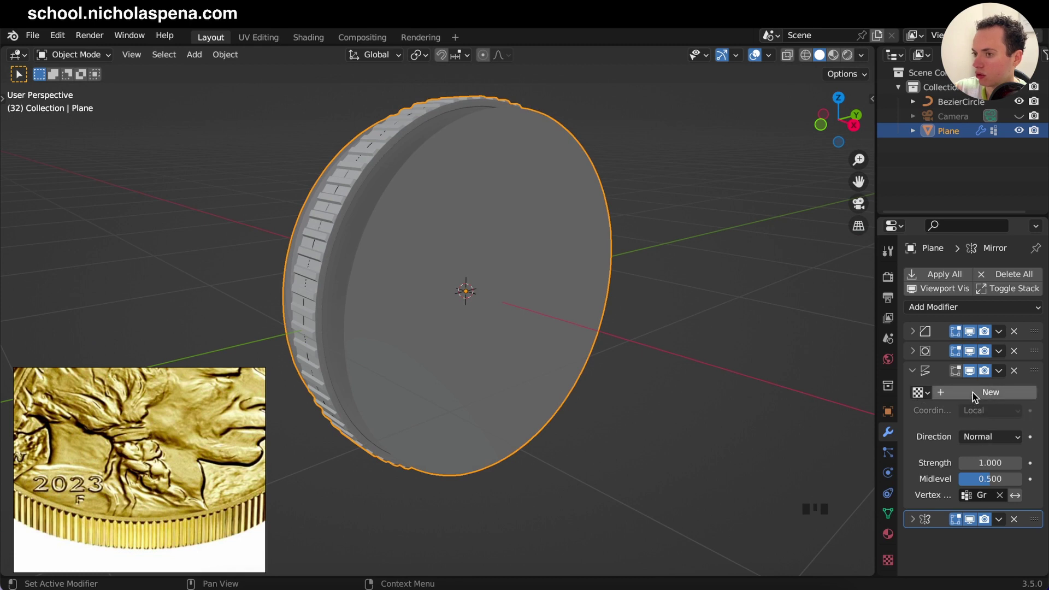
- Give Displace a new image texture loaded with the 2023 picture
{"action": "left_click_drag", "start_coordinate": [977, 398], "coordinate": [1033, 395]}
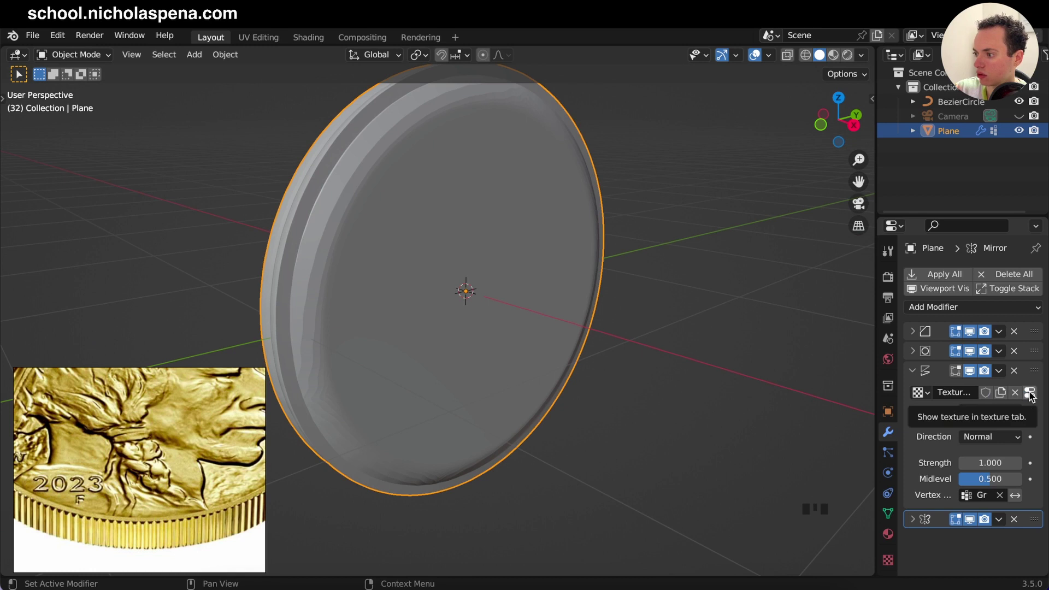
{"action": "left_click_drag", "start_coordinate": [1033, 395], "coordinate": [976, 323]}
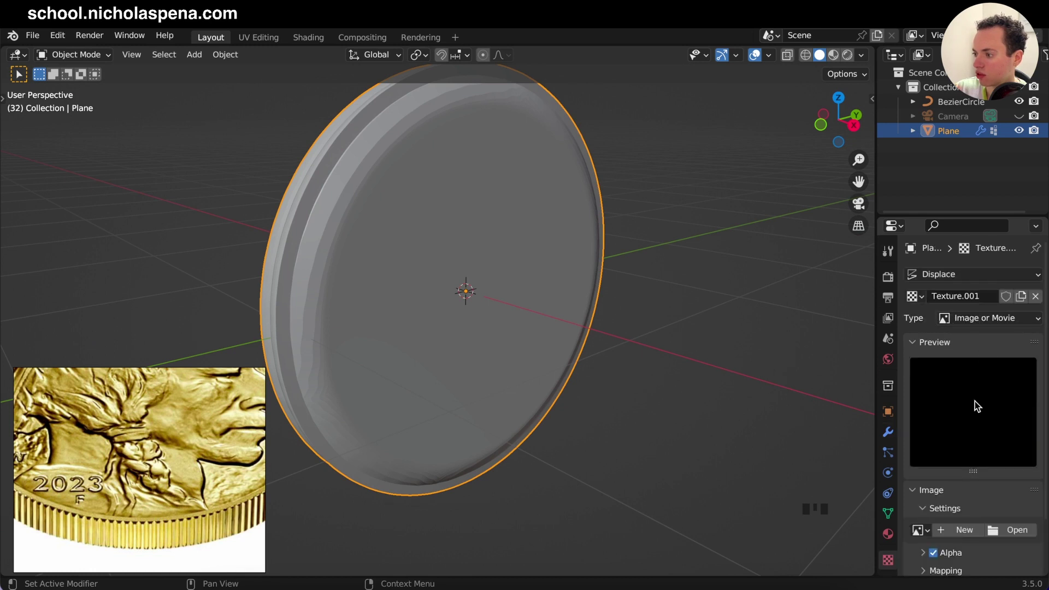
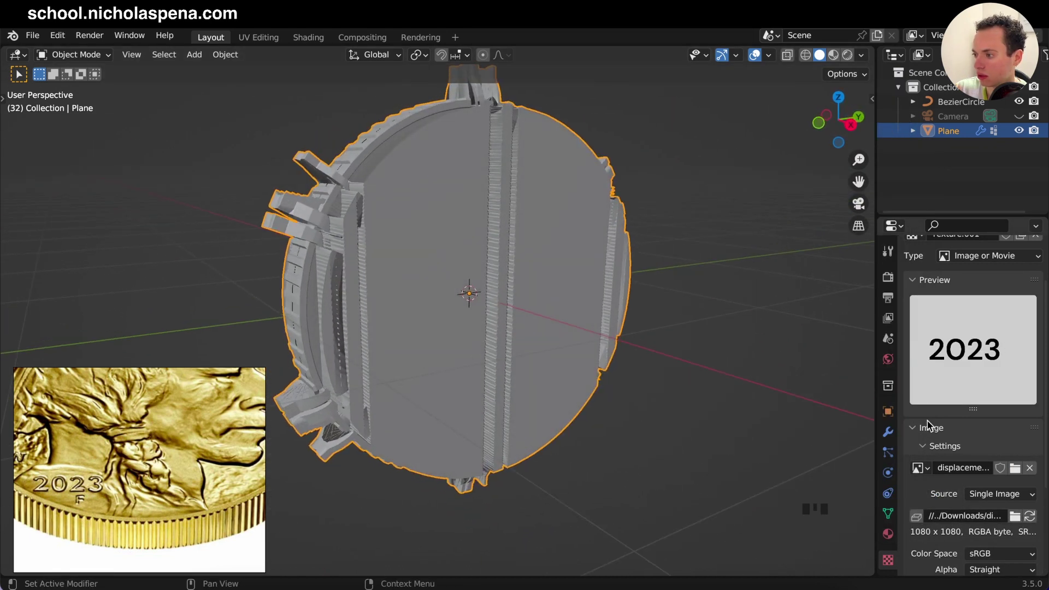
{"action": "left_click", "coordinate": [888, 437]}
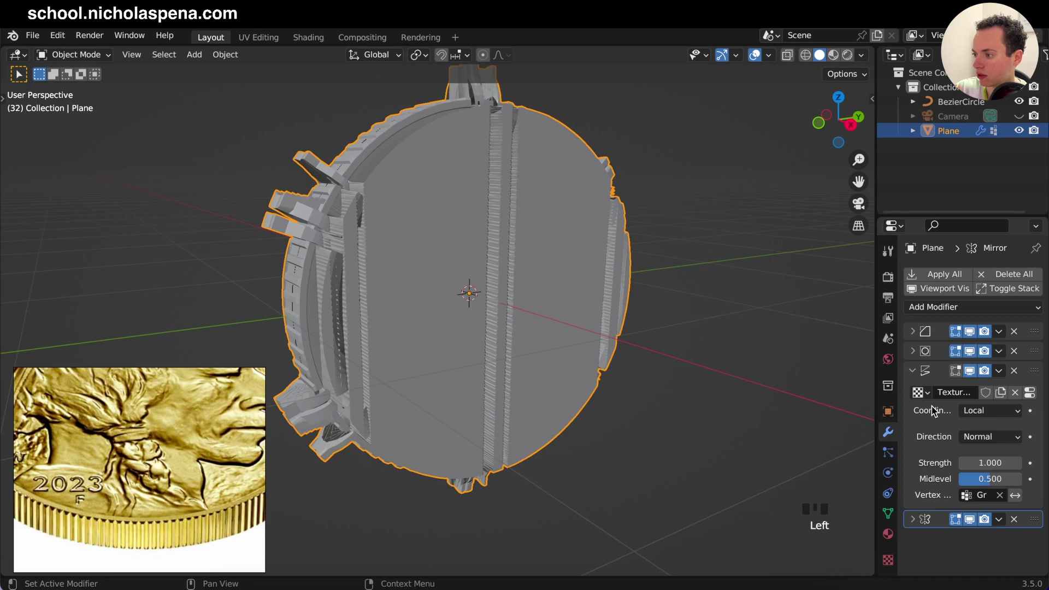
- Set Displace coordinates to UV and lower its strength
{"action": "left_click_drag", "start_coordinate": [982, 413], "coordinate": [920, 480]}
{"action": "left_click_drag", "start_coordinate": [987, 426], "coordinate": [700, 380]}
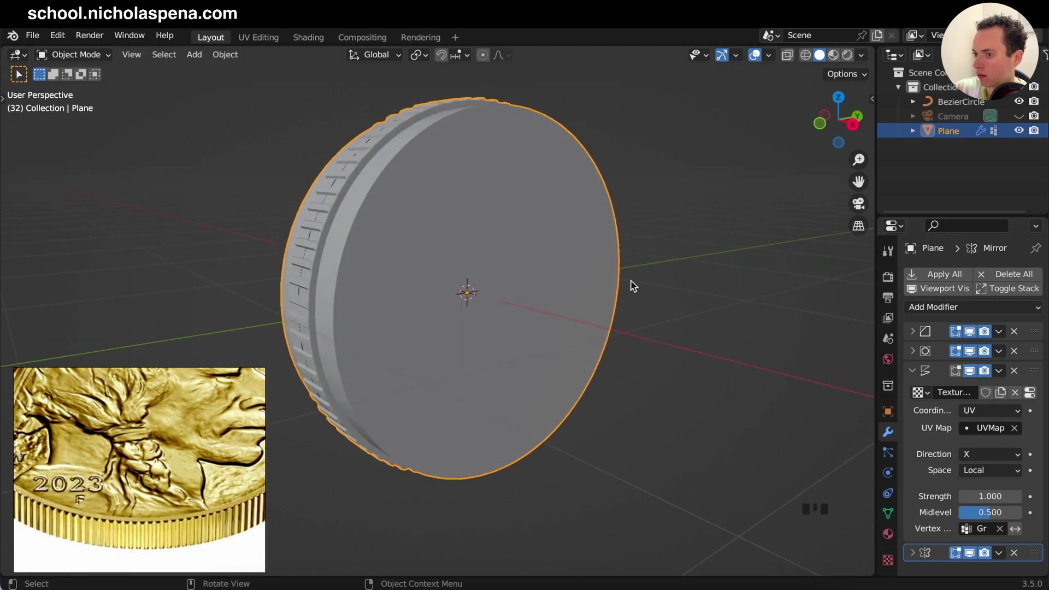
- Unwrap the whole mesh for UV mapping so the 2023 relief appears on the face
{"action": "key", "text": "Tab"}
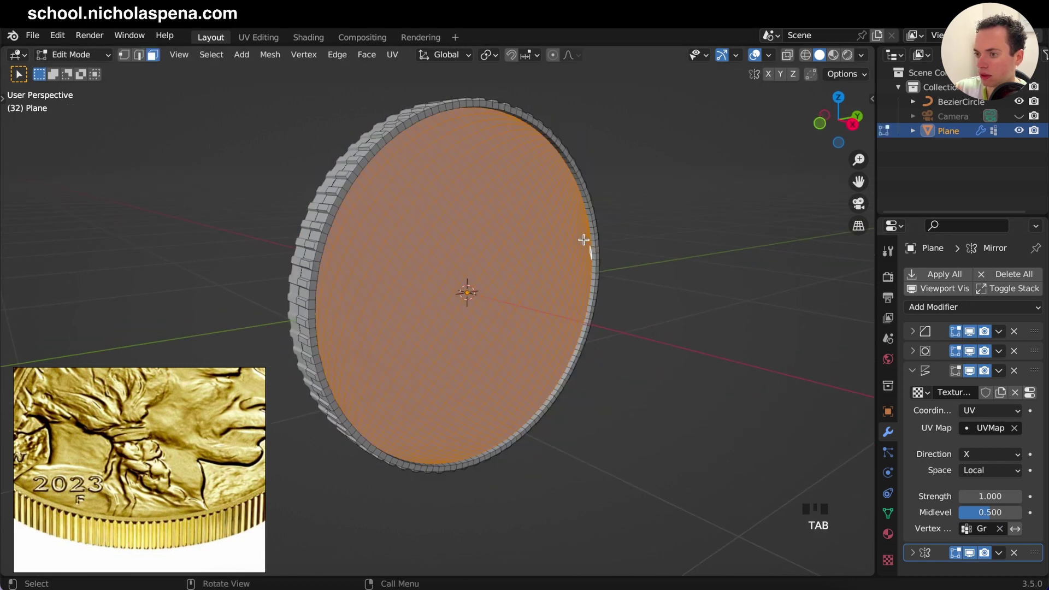
{"action": "key", "text": "a"}
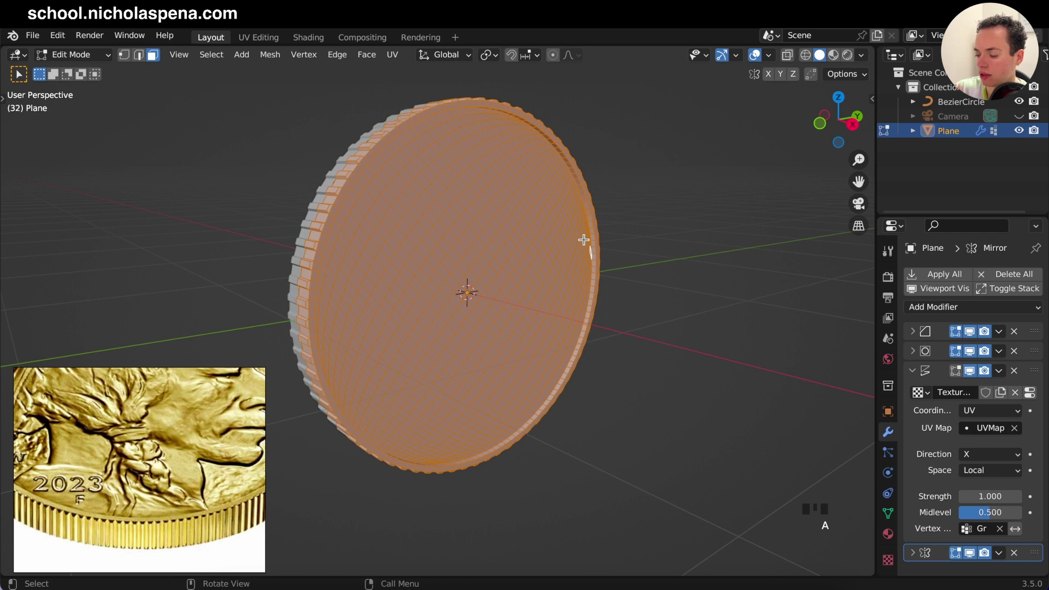
{"action": "key", "text": "u"}
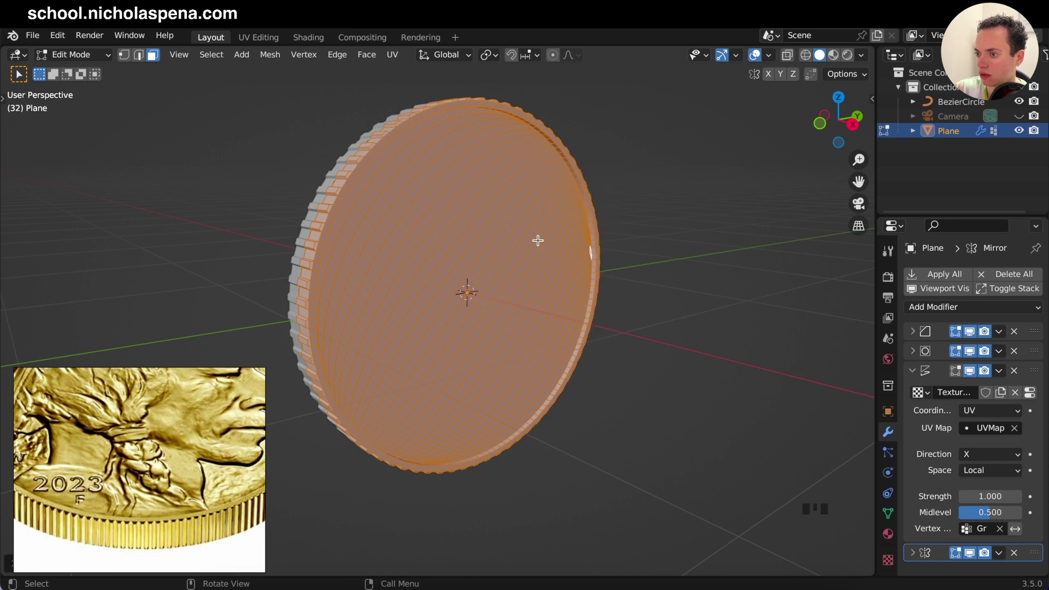
{"action": "key", "text": "Tab"}
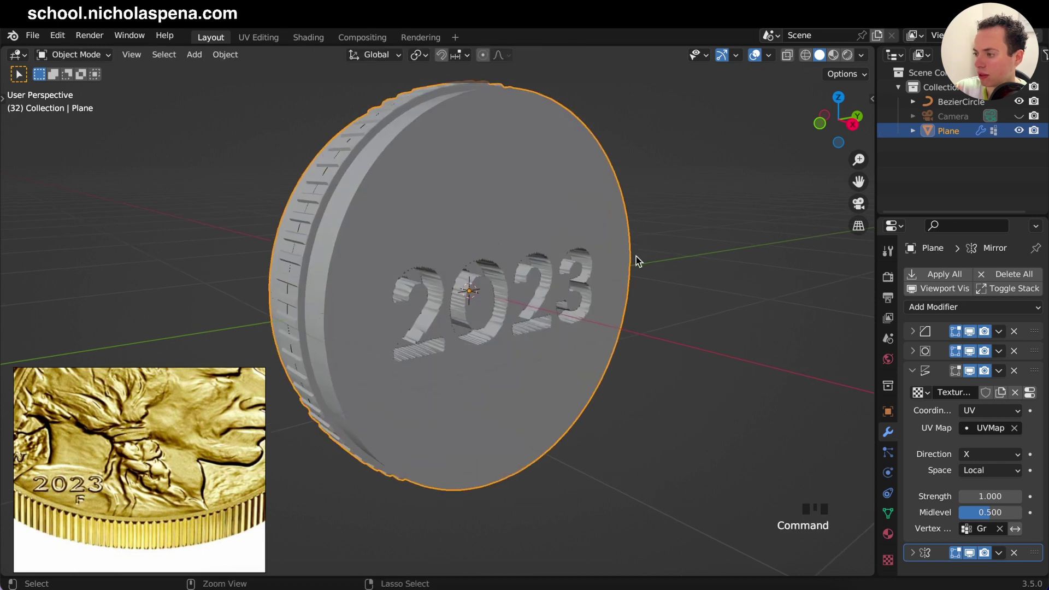
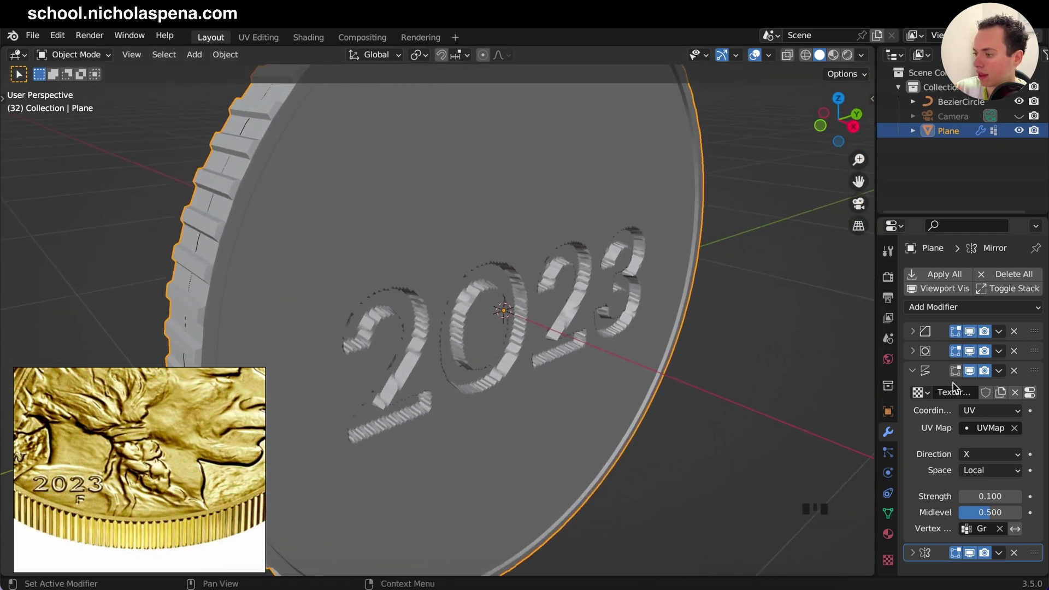
- Adjust the Texture.001 image settings for a clean 0.1-strength 2023 relief and inspect it
{"action": "left_click", "coordinate": [891, 561]}
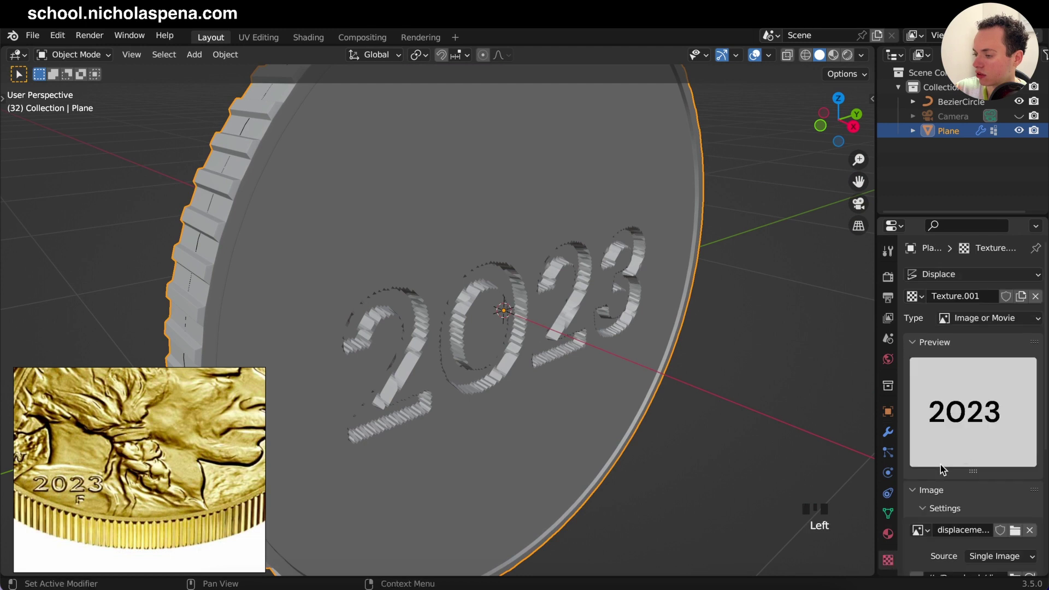
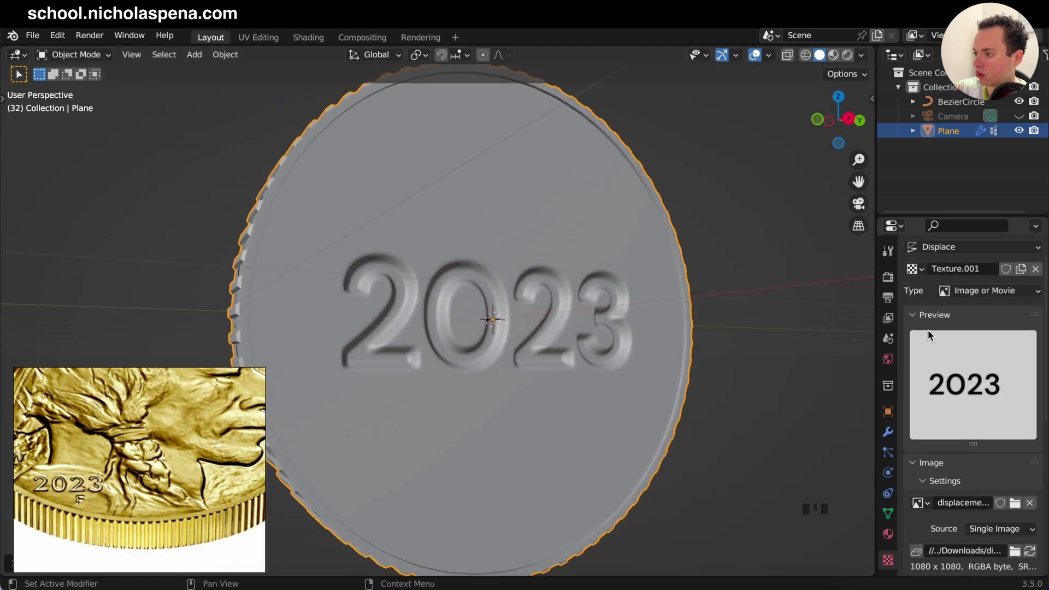
{"action": "left_click_drag", "start_coordinate": [917, 345], "coordinate": [891, 439]}
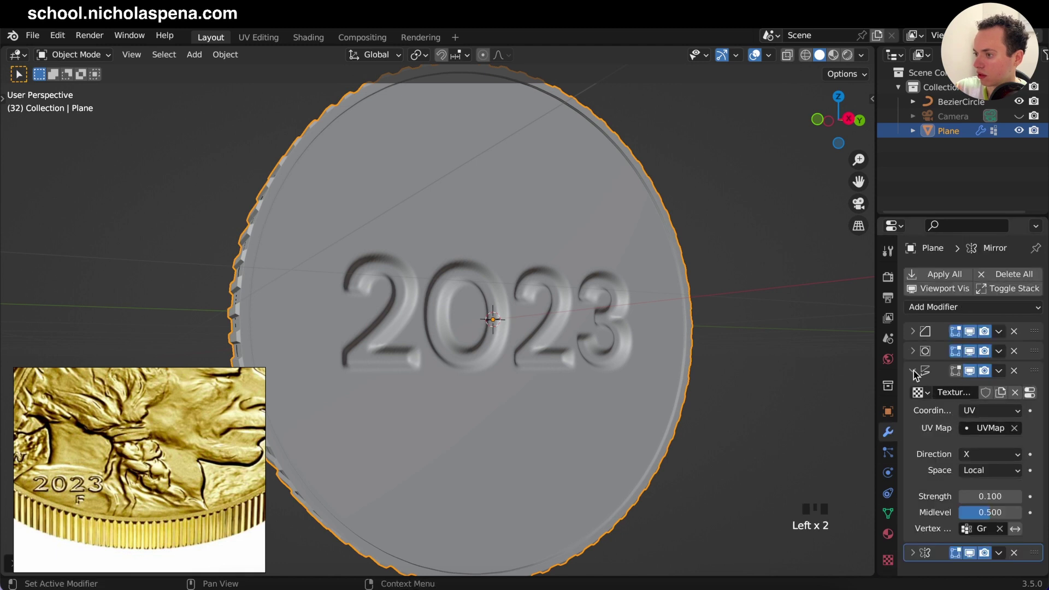
{"action": "left_click_drag", "start_coordinate": [916, 372], "coordinate": [663, 366]}
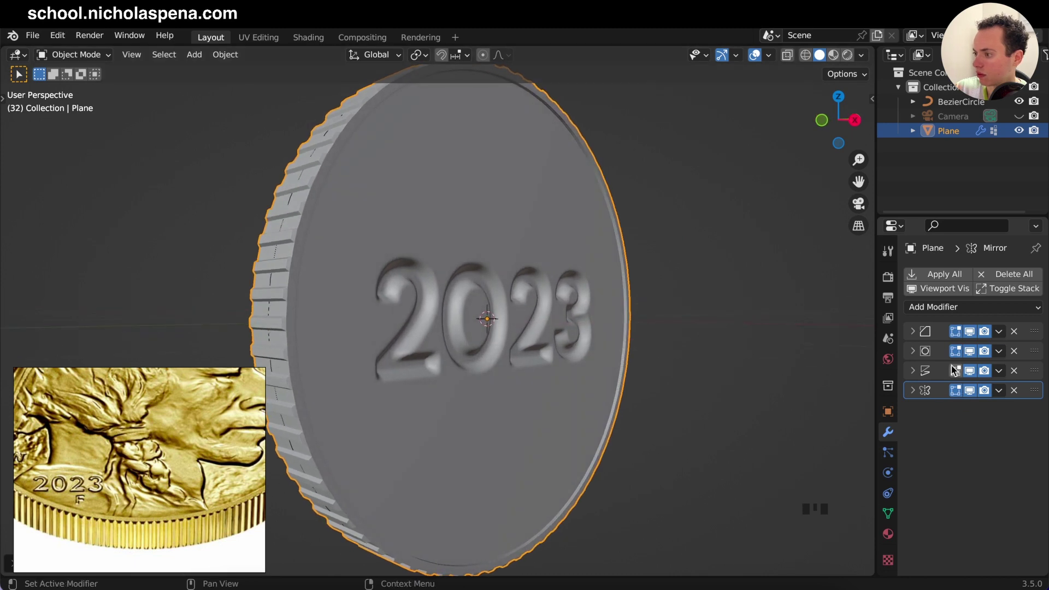
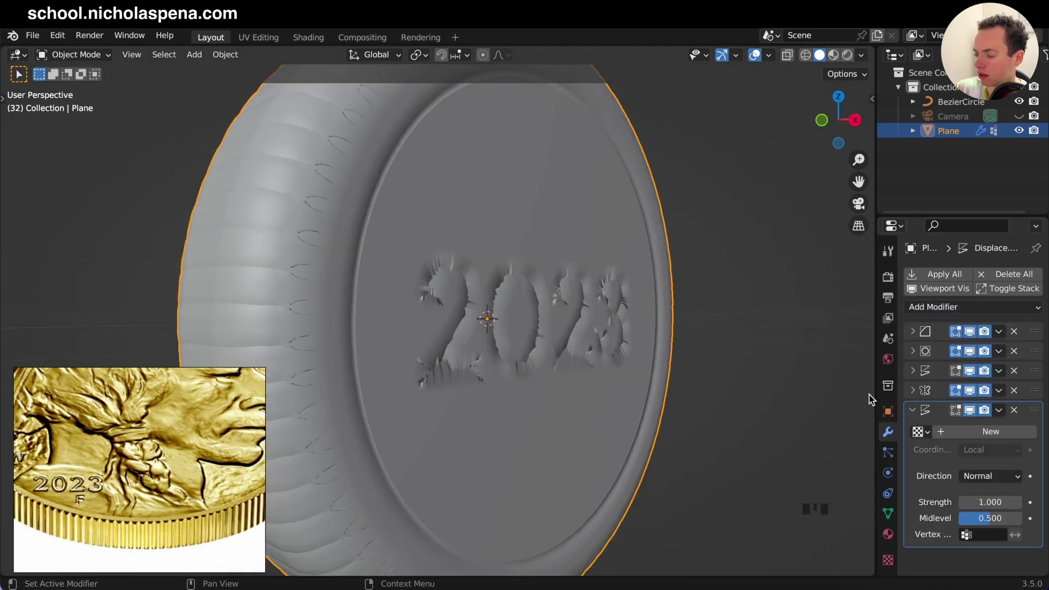
- Assign a new Noise texture to the second Displace modifier with UV coordinates and X direction
{"action": "left_click_drag", "start_coordinate": [978, 535], "coordinate": [1028, 428]}
{"action": "left_click_drag", "start_coordinate": [1031, 412], "coordinate": [1029, 361]}
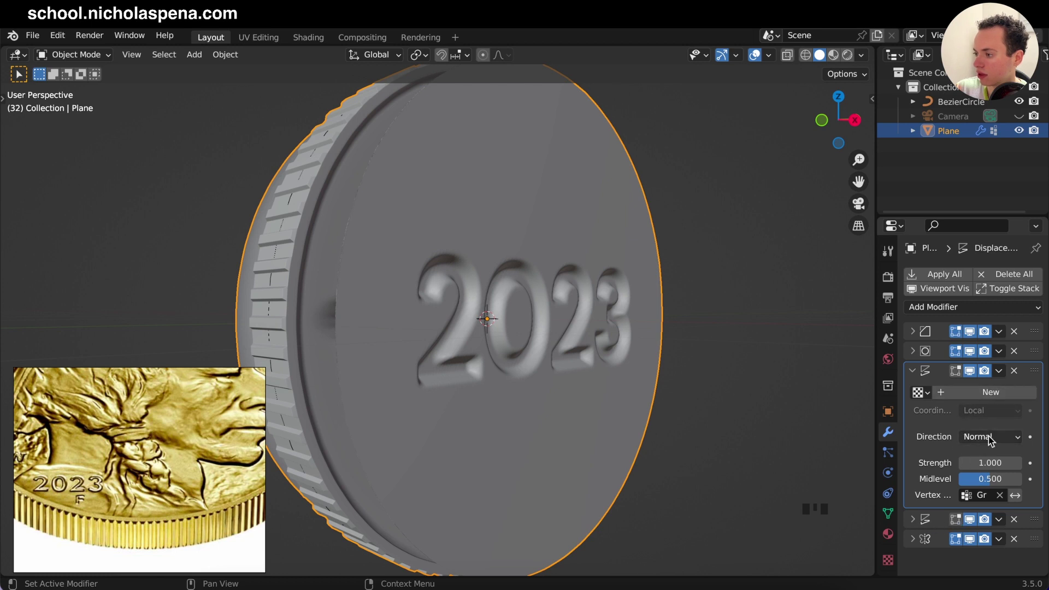
{"action": "left_click_drag", "start_coordinate": [993, 393], "coordinate": [950, 431]}
{"action": "left_click_drag", "start_coordinate": [983, 415], "coordinate": [1003, 412]}
- Reduce the noise displacement strength to a subtle 0.01 so the 2023 relief stays readable
{"action": "left_click_drag", "start_coordinate": [1031, 397], "coordinate": [981, 483]}
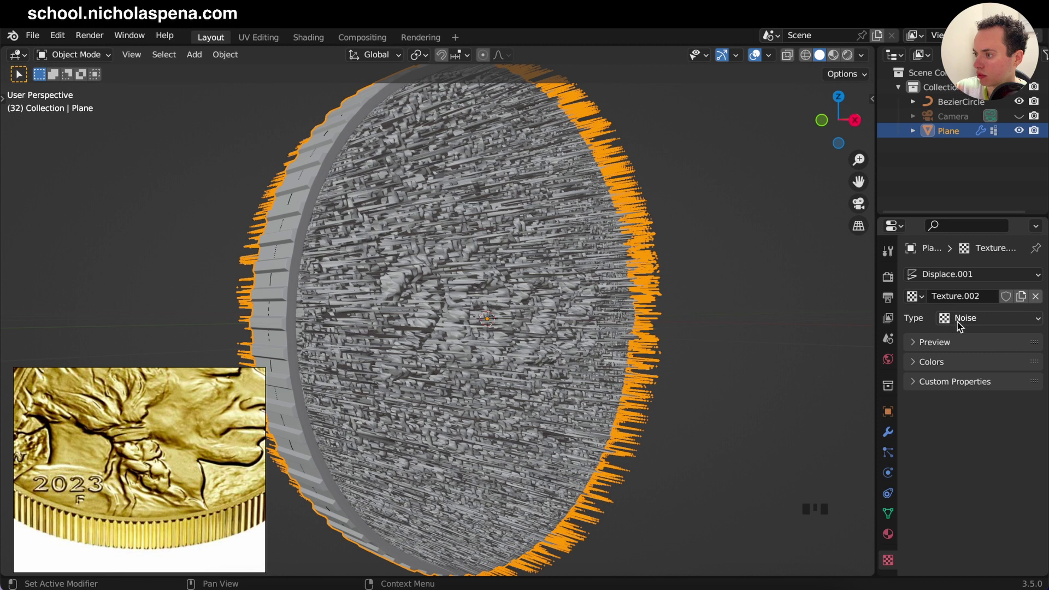
{"action": "left_click_drag", "start_coordinate": [961, 325], "coordinate": [891, 441]}
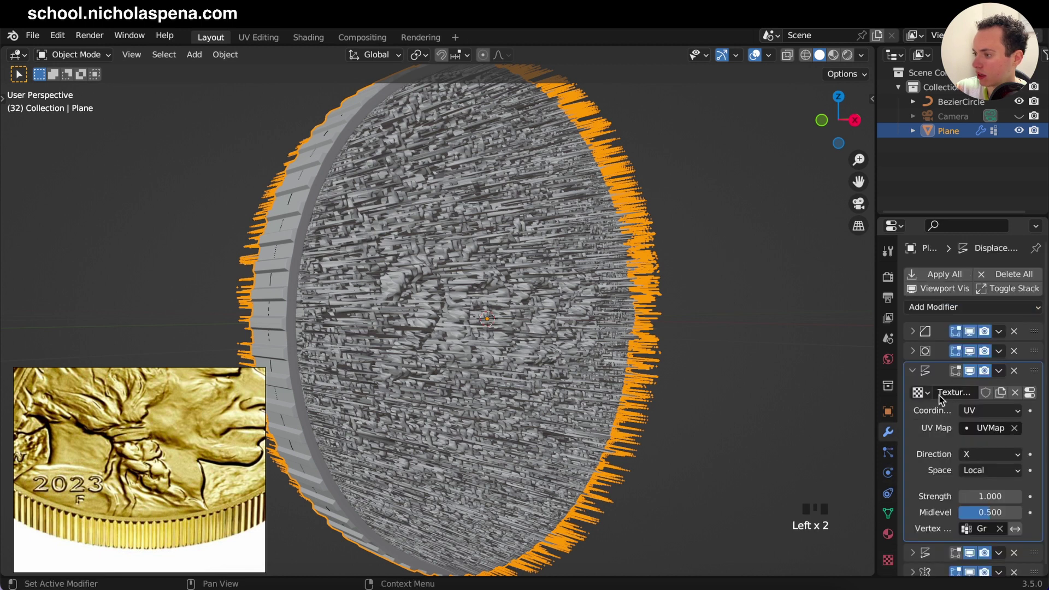
{"action": "left_click_drag", "start_coordinate": [994, 487], "coordinate": [1014, 519]}
- Switch Texture.002 from Noise through Marble to Magic and inspect the coin face from above
{"action": "left_click", "coordinate": [994, 491]}
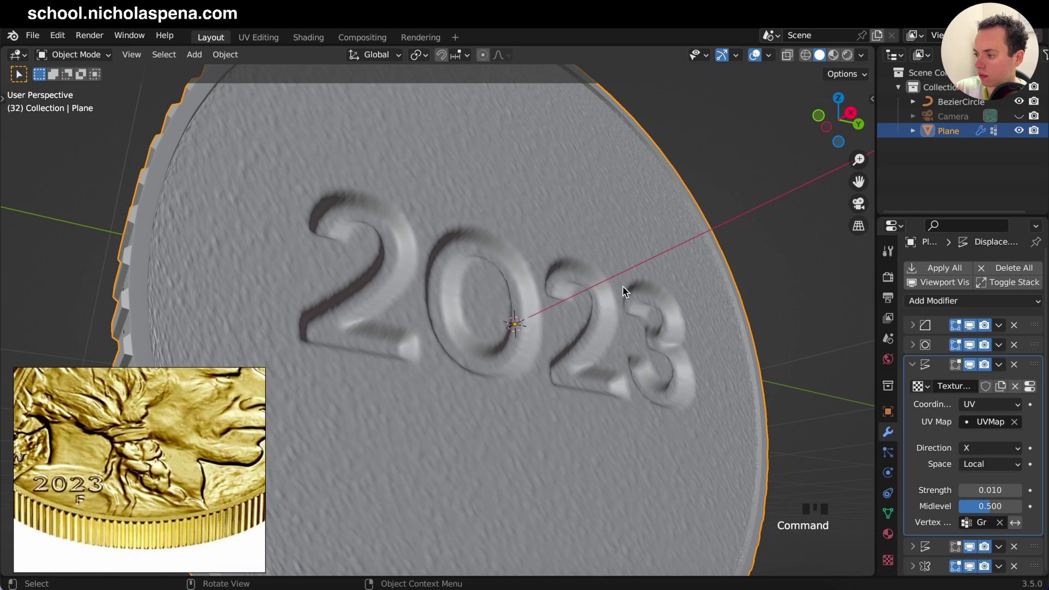
{"action": "left_click_drag", "start_coordinate": [1033, 391], "coordinate": [981, 434]}
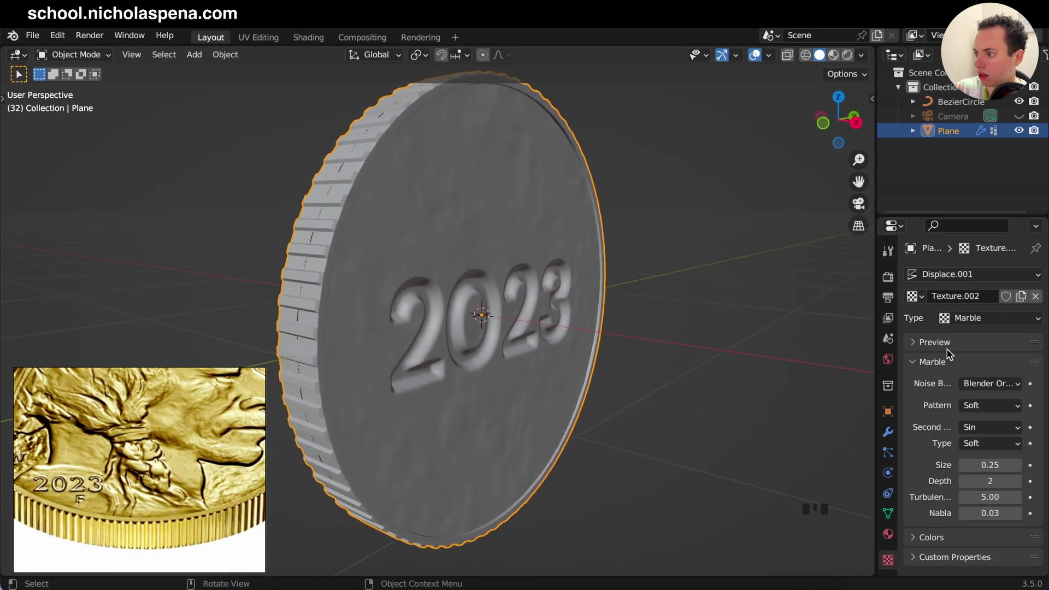
{"action": "left_click_drag", "start_coordinate": [923, 345], "coordinate": [756, 391]}
{"action": "left_click_drag", "start_coordinate": [973, 252], "coordinate": [983, 310]}
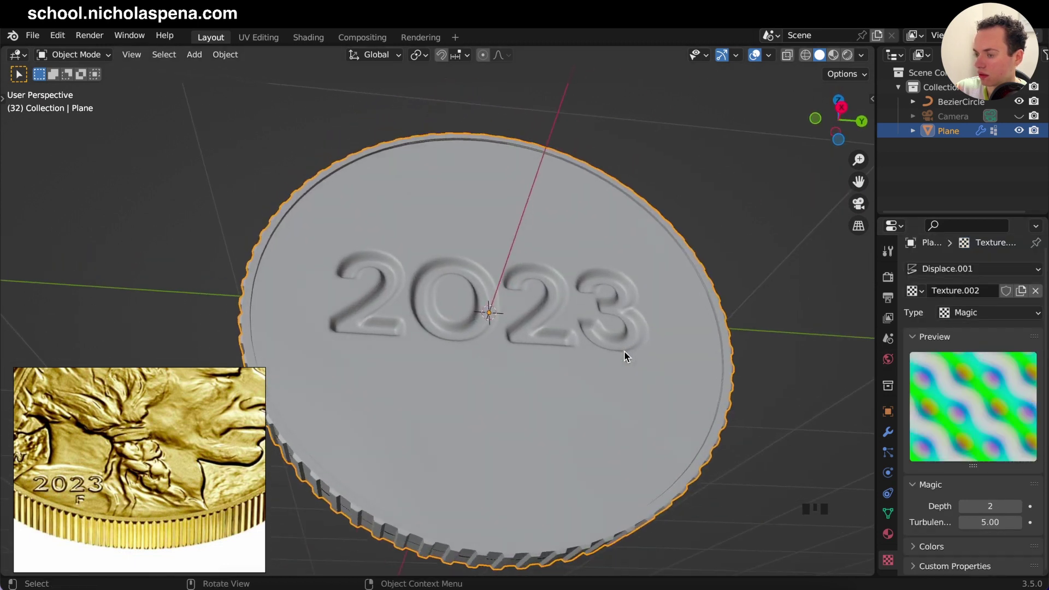
- Set the Displace.001 strength to 0.03 for the surface texture
{"action": "left_click", "coordinate": [889, 437]}
{"action": "left_click", "coordinate": [999, 493]}
{"action": "key", "text": "BackSpace"}
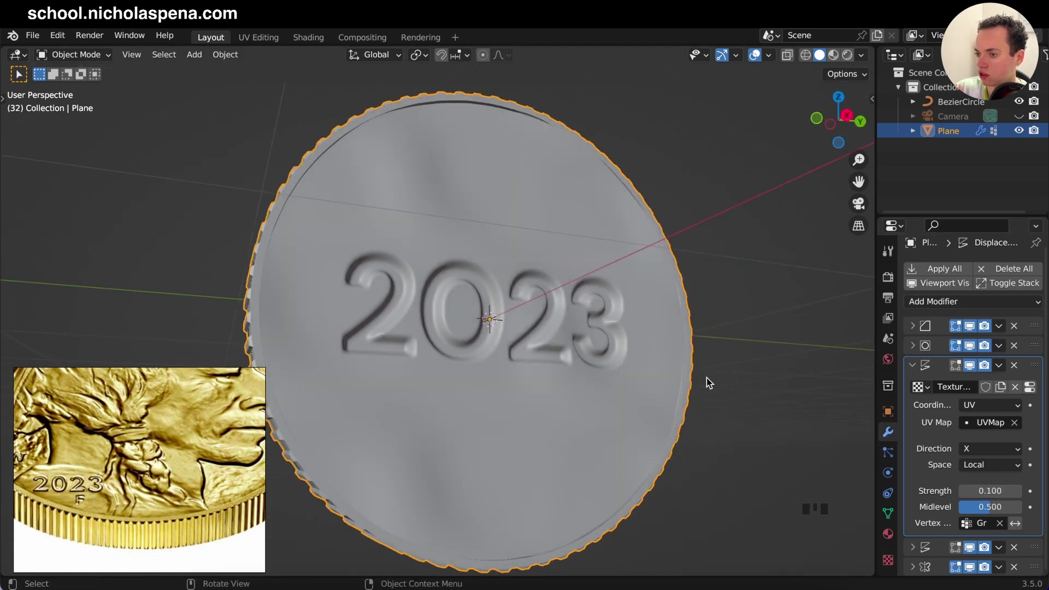
{"action": "left_click", "coordinate": [893, 562]}
- Try Musgrave and Voronoi patterns, then settle on Marble and adjust its size
{"action": "left_click_drag", "start_coordinate": [974, 321], "coordinate": [708, 333]}
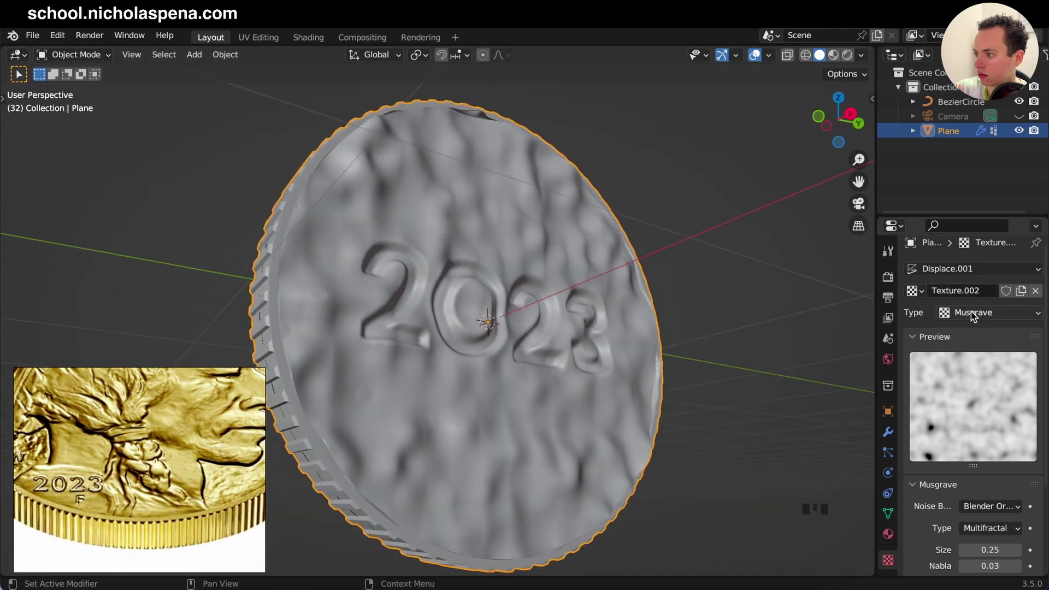
{"action": "left_click_drag", "start_coordinate": [975, 317], "coordinate": [981, 319]}
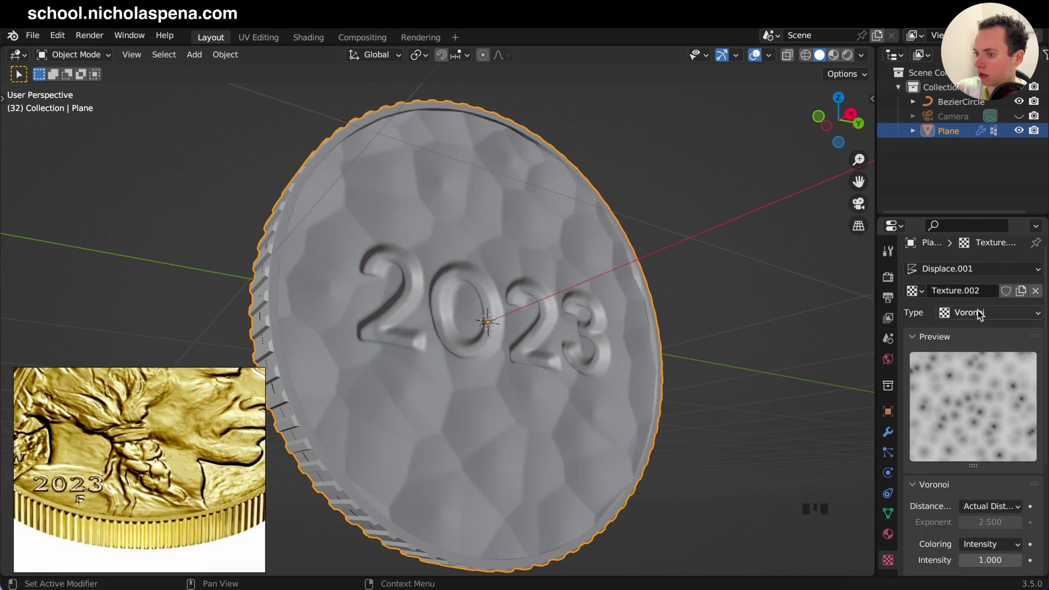
{"action": "left_click_drag", "start_coordinate": [981, 314], "coordinate": [636, 351]}
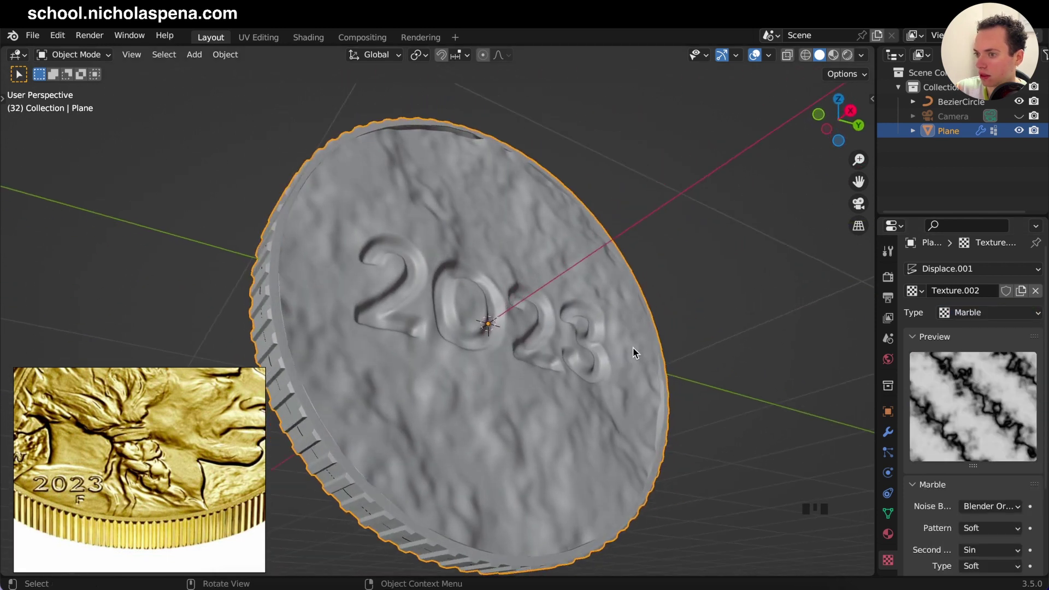
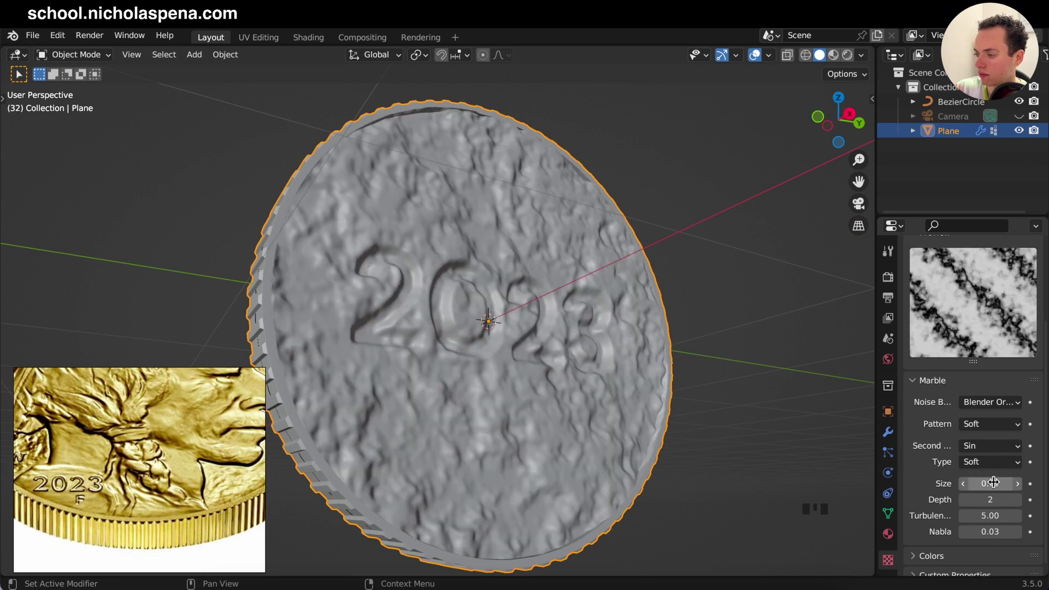
{"action": "key", "text": "z"}
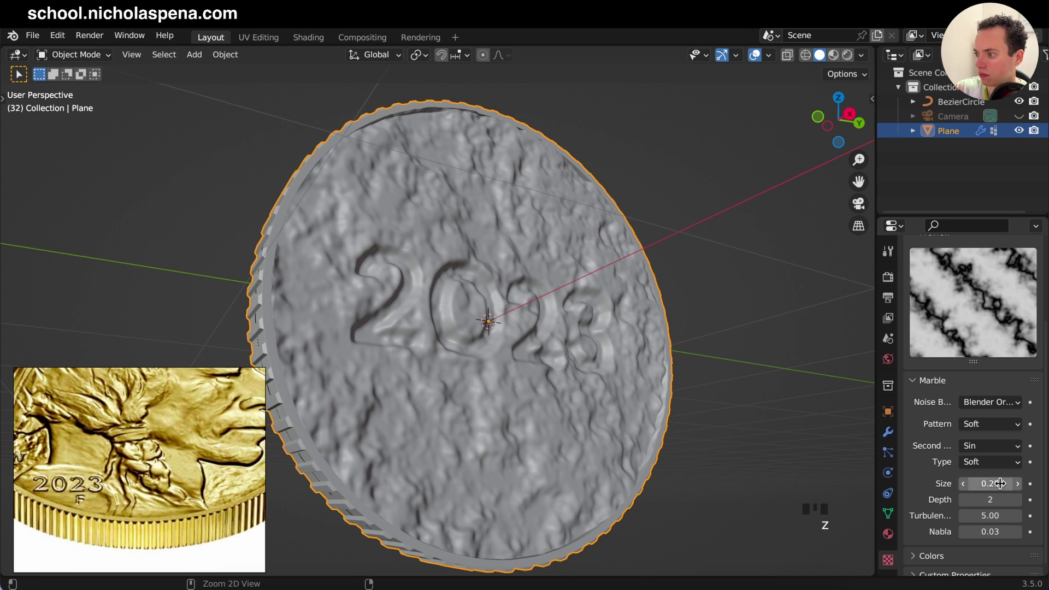
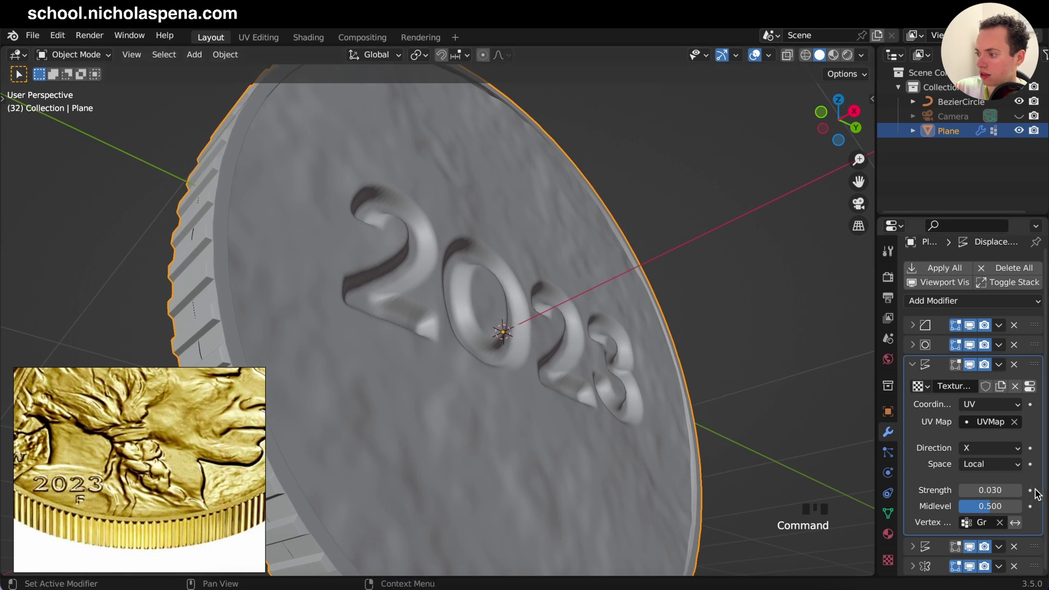
- Raise the Marble displacement strength to 0.04 and add a Mirror modifier to the coin
{"action": "left_click_drag", "start_coordinate": [998, 484], "coordinate": [676, 403]}
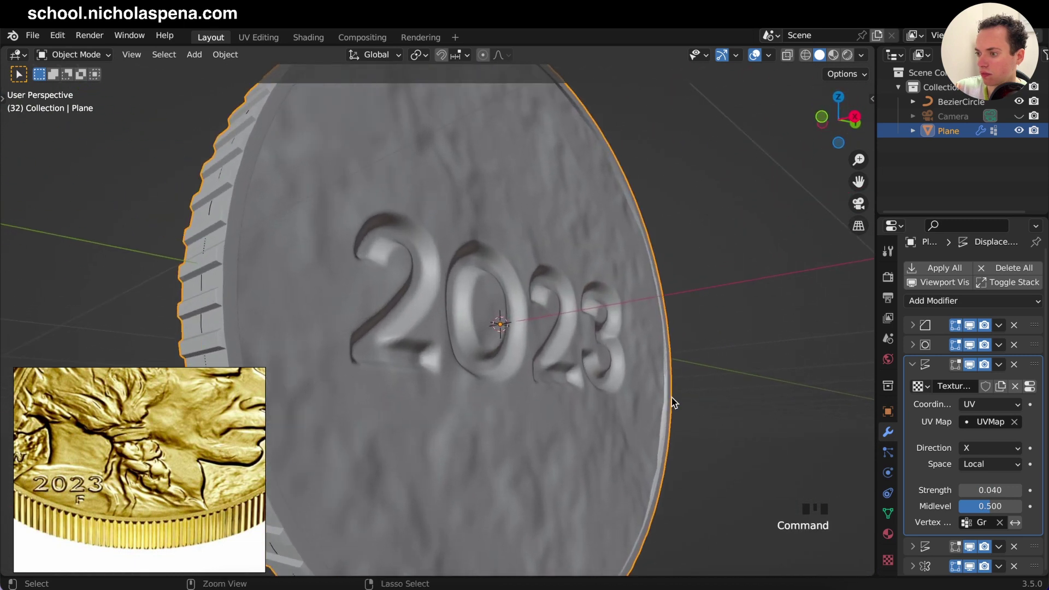
{"action": "left_click_drag", "start_coordinate": [999, 509], "coordinate": [988, 513]}
{"action": "left_click", "coordinate": [988, 512]}
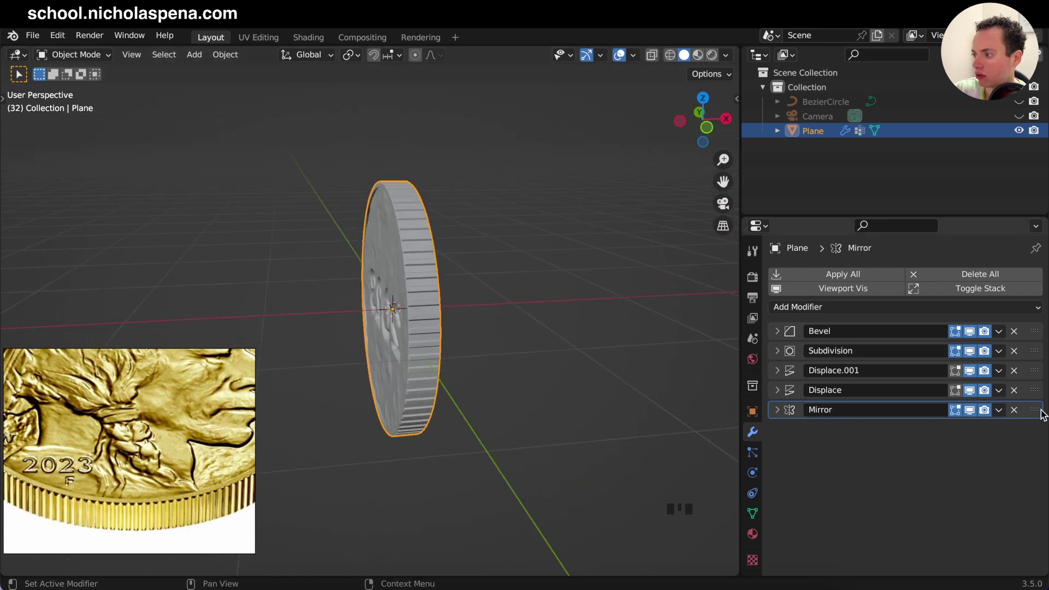
- Move the Mirror modifier up the stack and remove it again
{"action": "left_click_drag", "start_coordinate": [1034, 415], "coordinate": [1031, 284]}
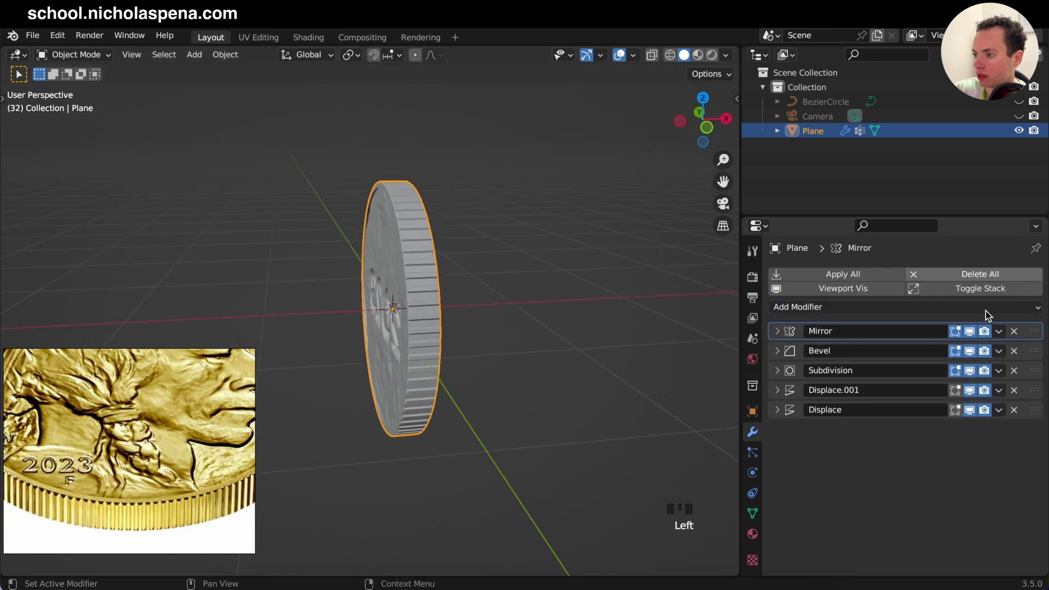
{"action": "left_click_drag", "start_coordinate": [1037, 327], "coordinate": [1038, 364]}
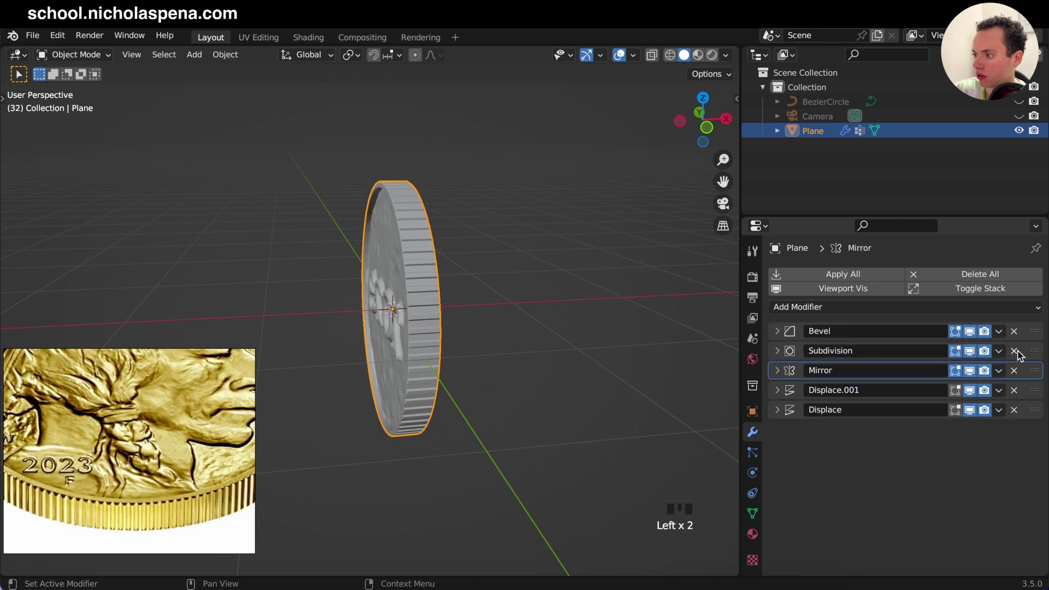
{"action": "left_click", "coordinate": [1034, 307]}
- Expand the Displace modifier and enter Edit Mode on the coin mesh
{"action": "left_click_drag", "start_coordinate": [1004, 331], "coordinate": [613, 320]}
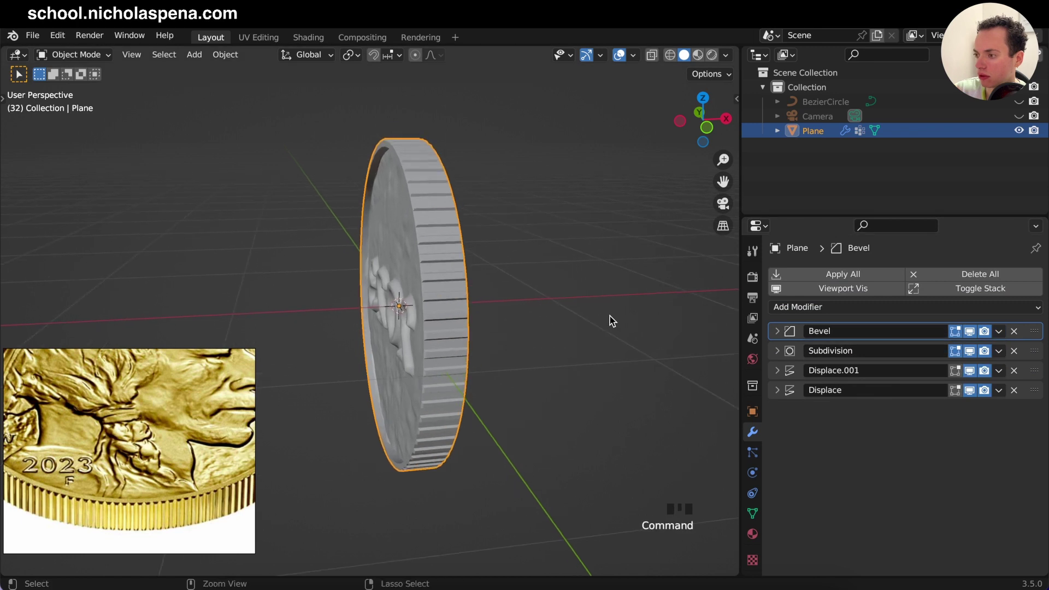
{"action": "left_click", "coordinate": [781, 398]}
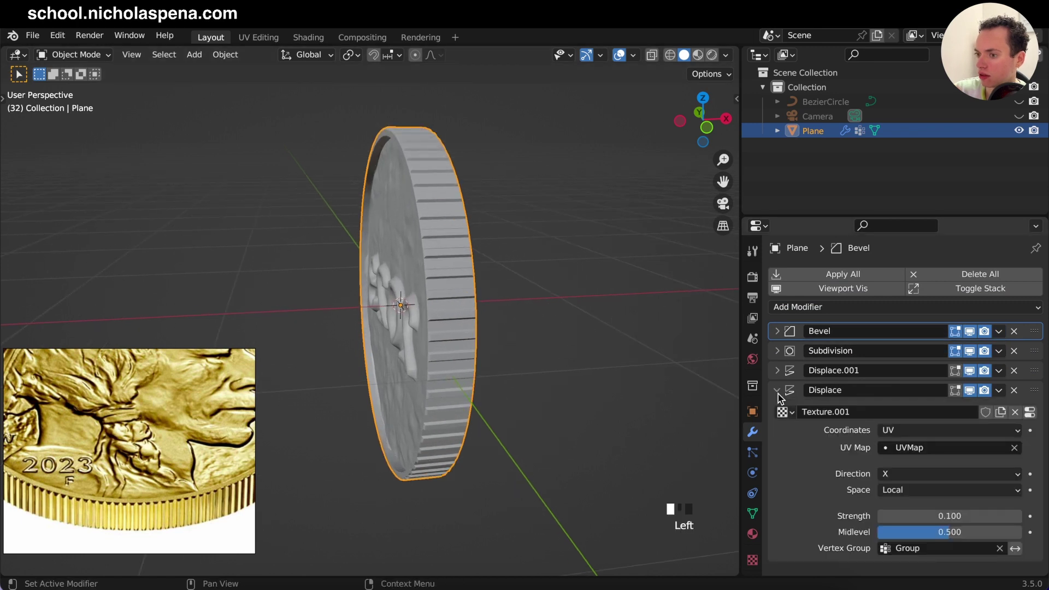
{"action": "key", "text": "Tab"}
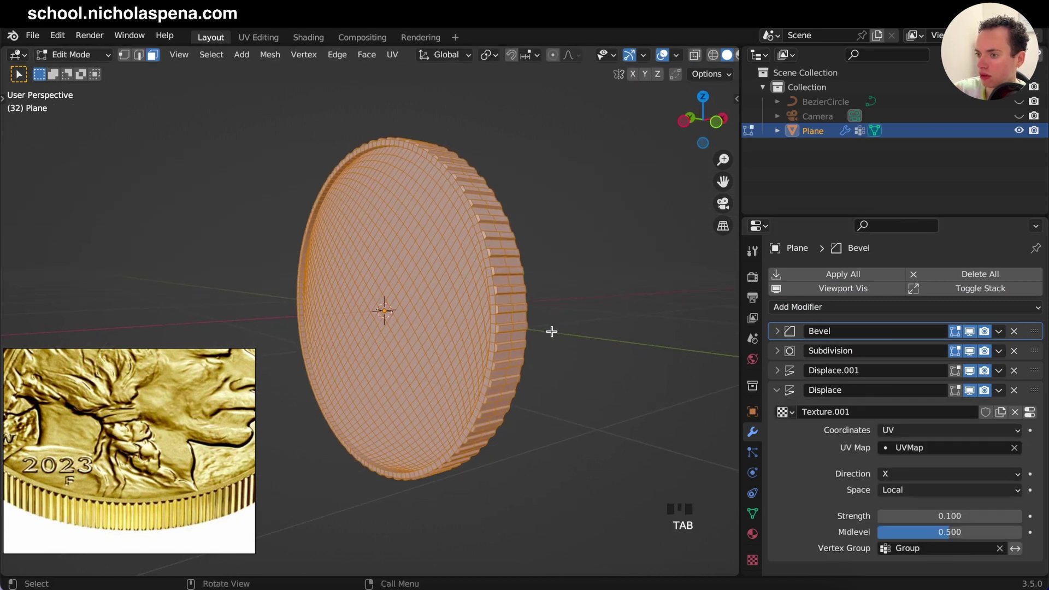
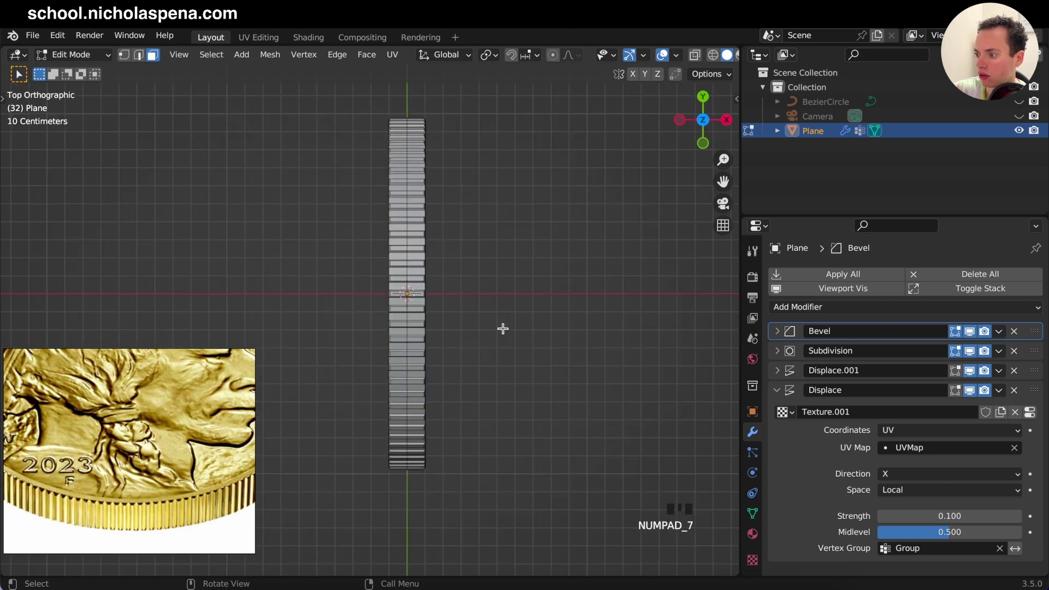
- Circle-select the coin face vertices from Right Orthographic view and show the mesh's vertex groups
{"action": "left_click", "coordinate": [731, 120]}
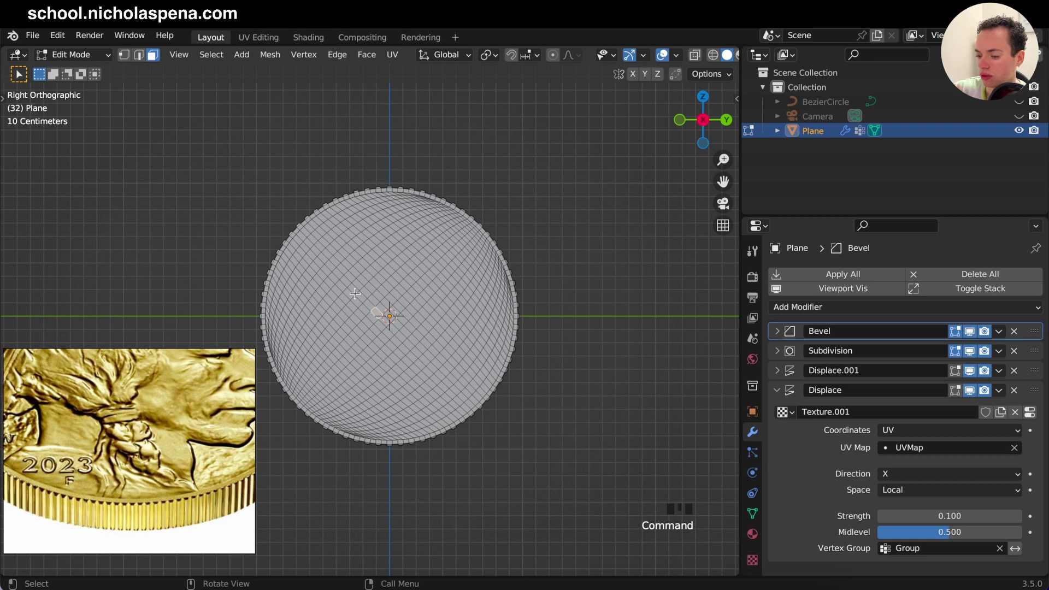
{"action": "key", "text": "c"}
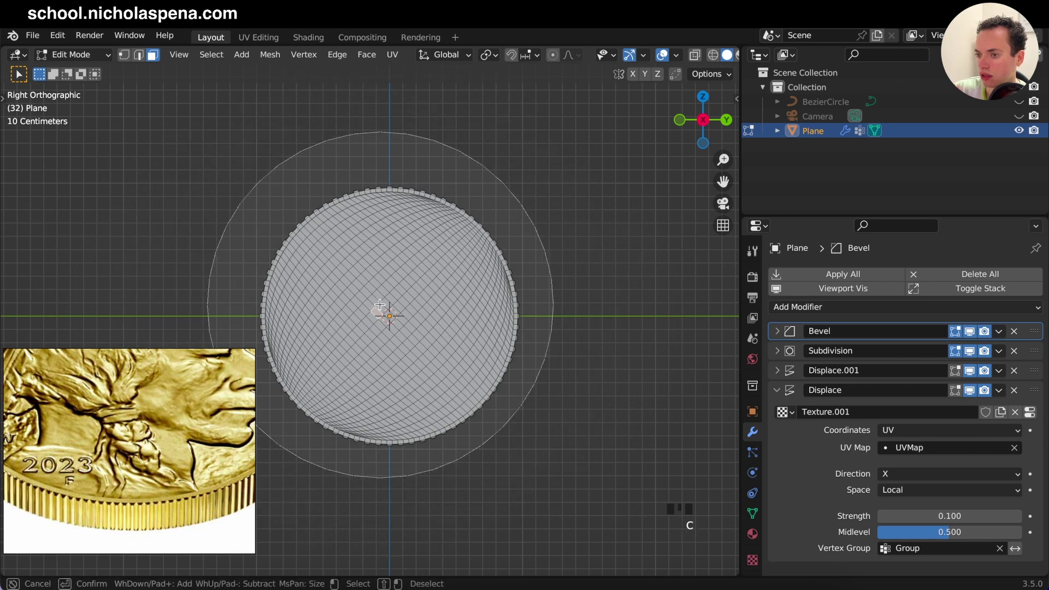
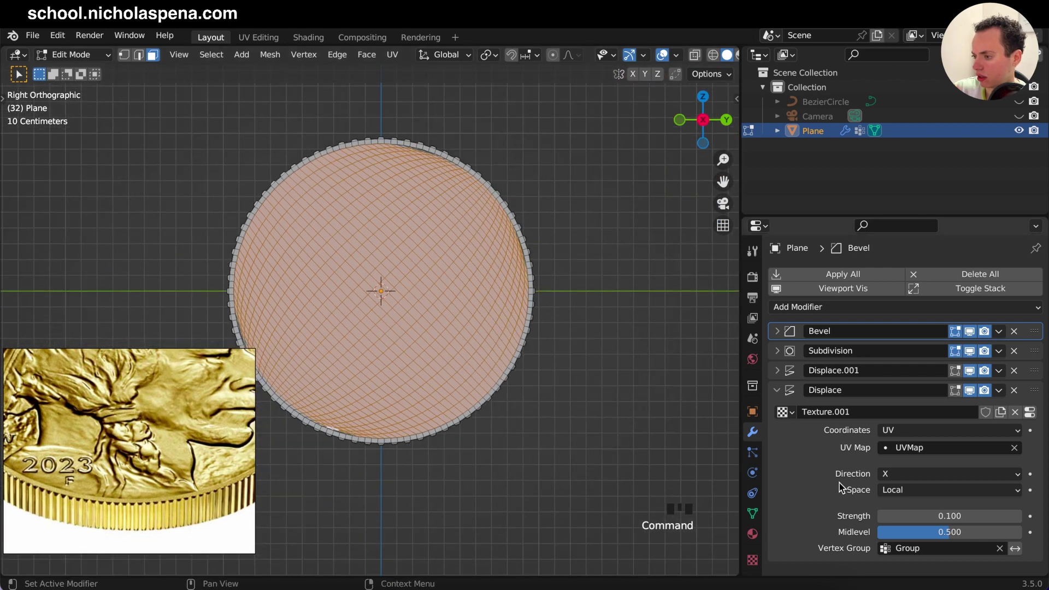
{"action": "left_click", "coordinate": [752, 515]}
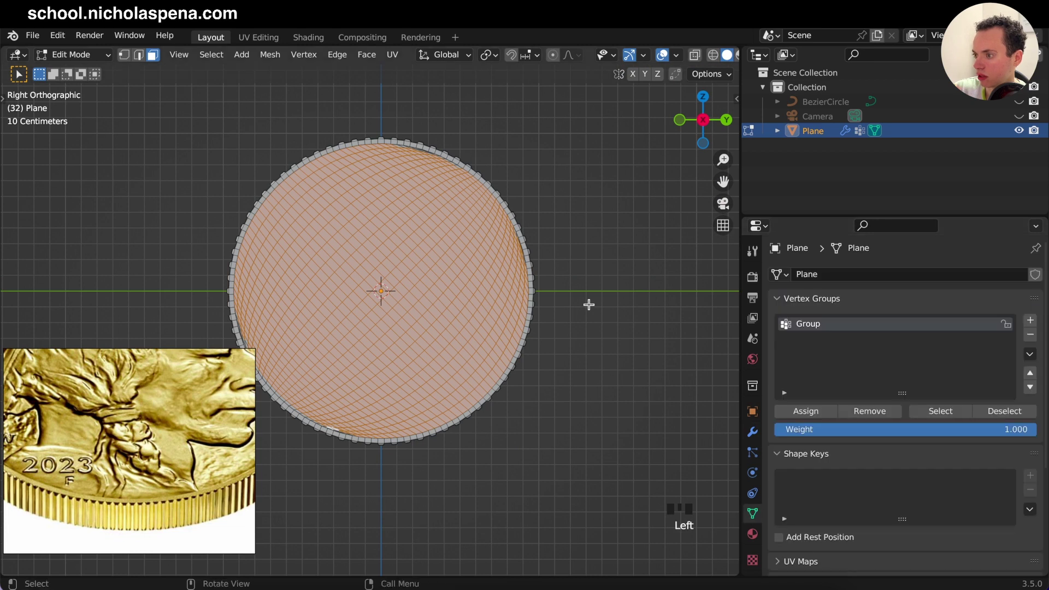
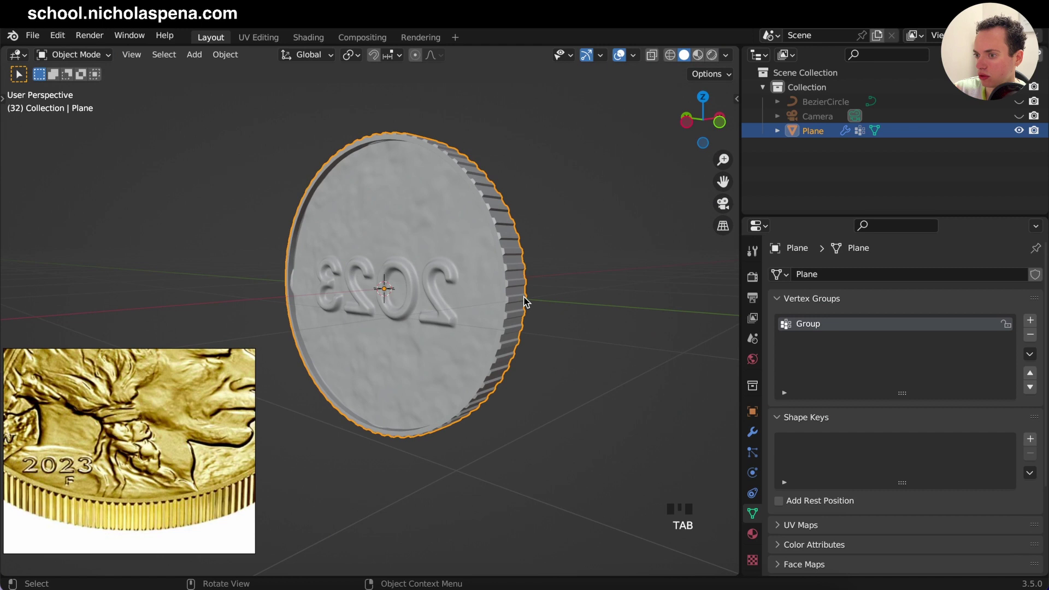
- Check the back relief in Object Mode, return to Edit Mode and invert the selection to the rim
{"action": "key", "text": "Tab"}
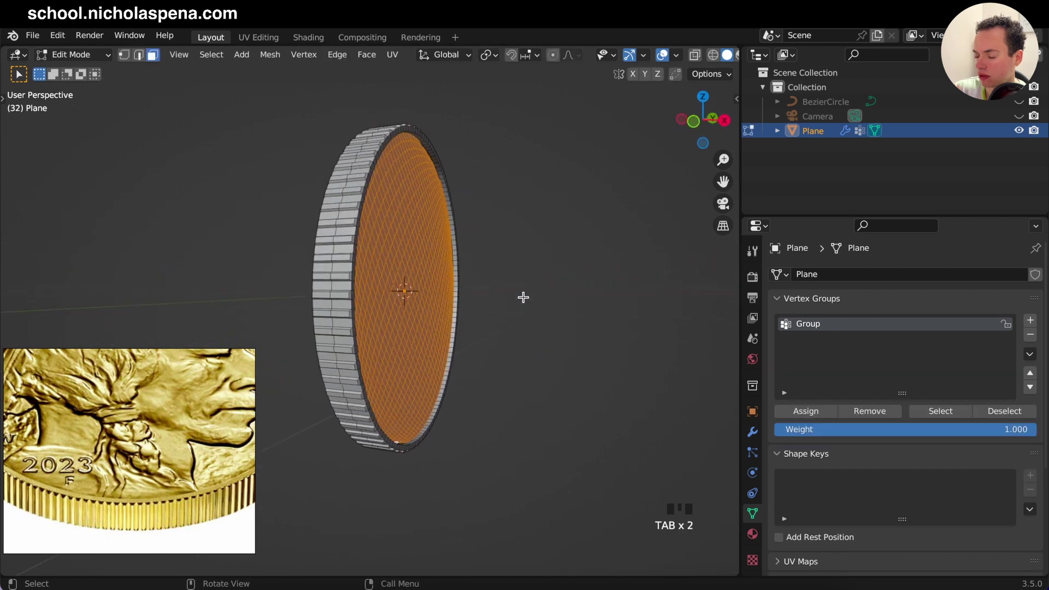
{"action": "key", "text": "Tab"}
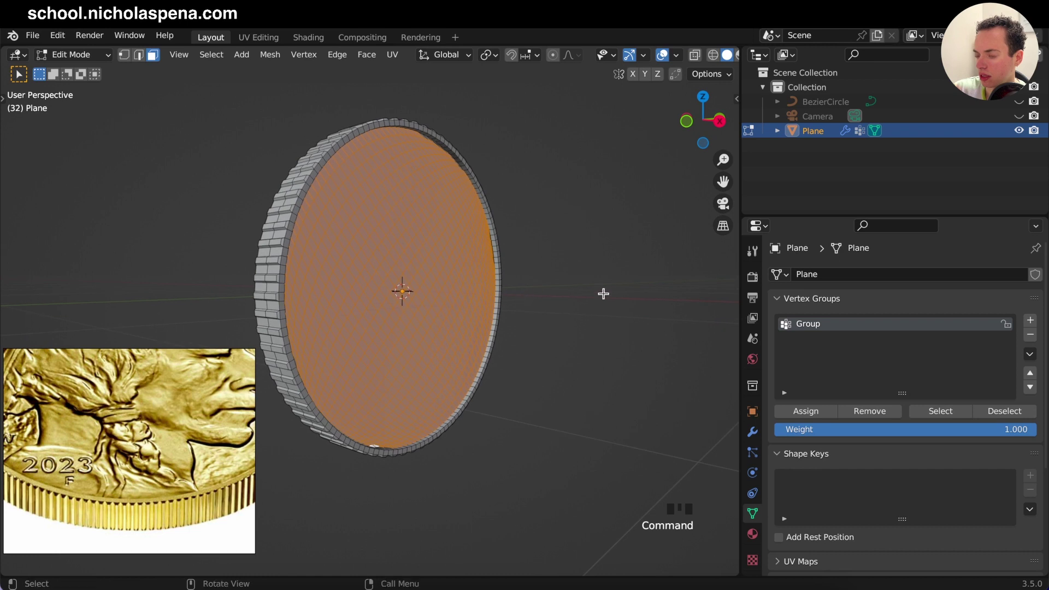
{"action": "key", "text": "i"}
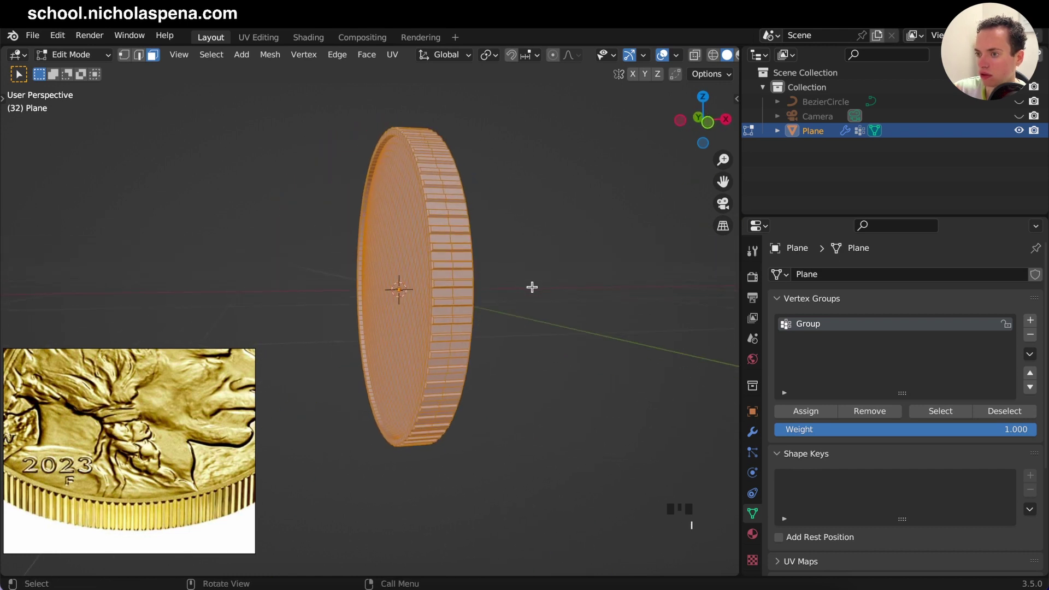